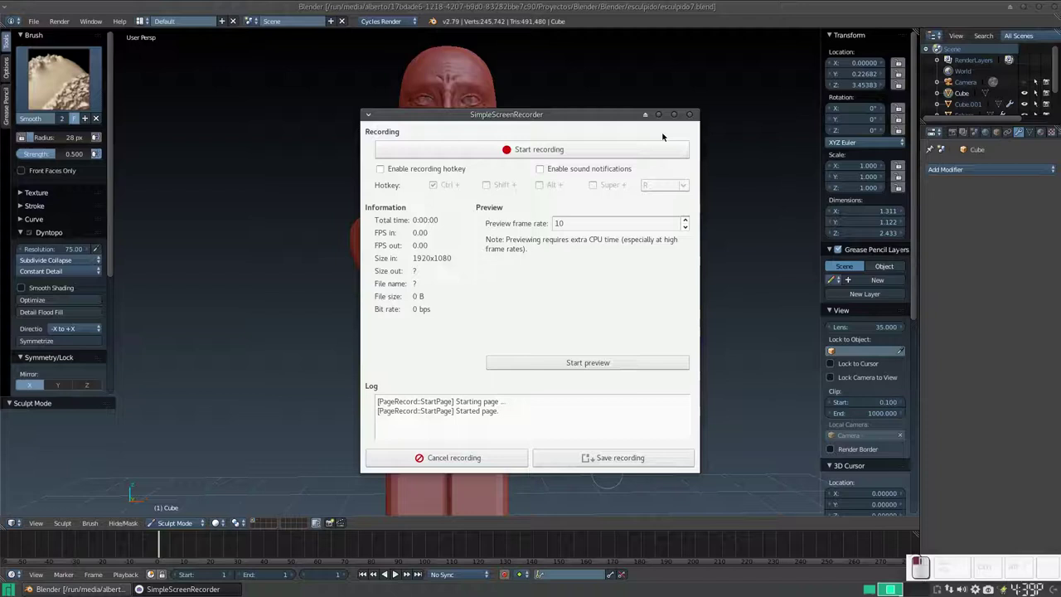
Leave Sculpt Mode for Object Mode to work with whole objects
left_click(667, 119)
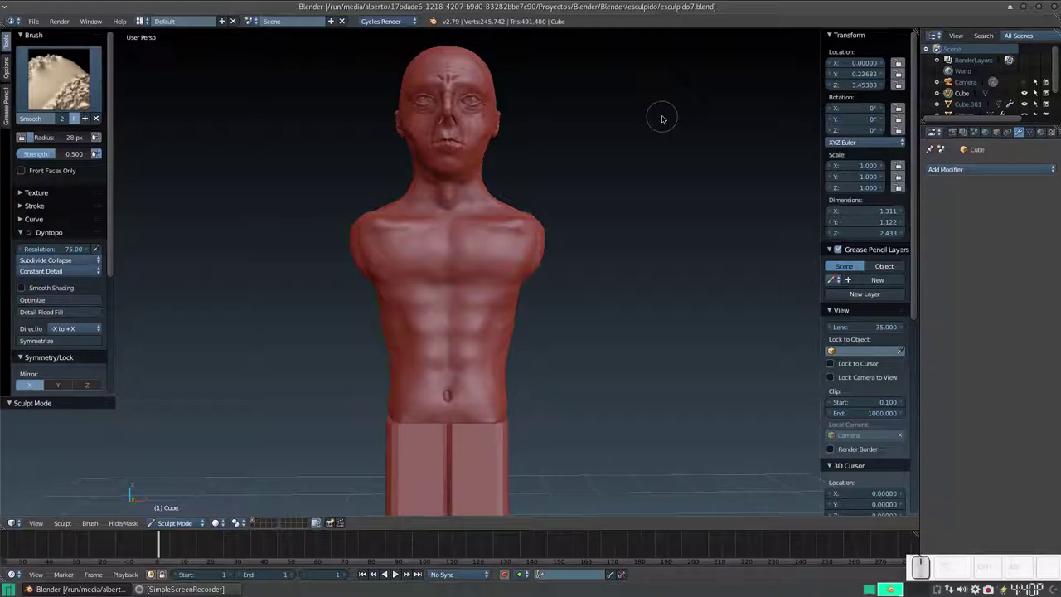
middle_click(520, 309)
left_click_drag(512, 308, 508, 279)
middle_click(498, 310)
left_click(172, 527)
left_click(175, 510)
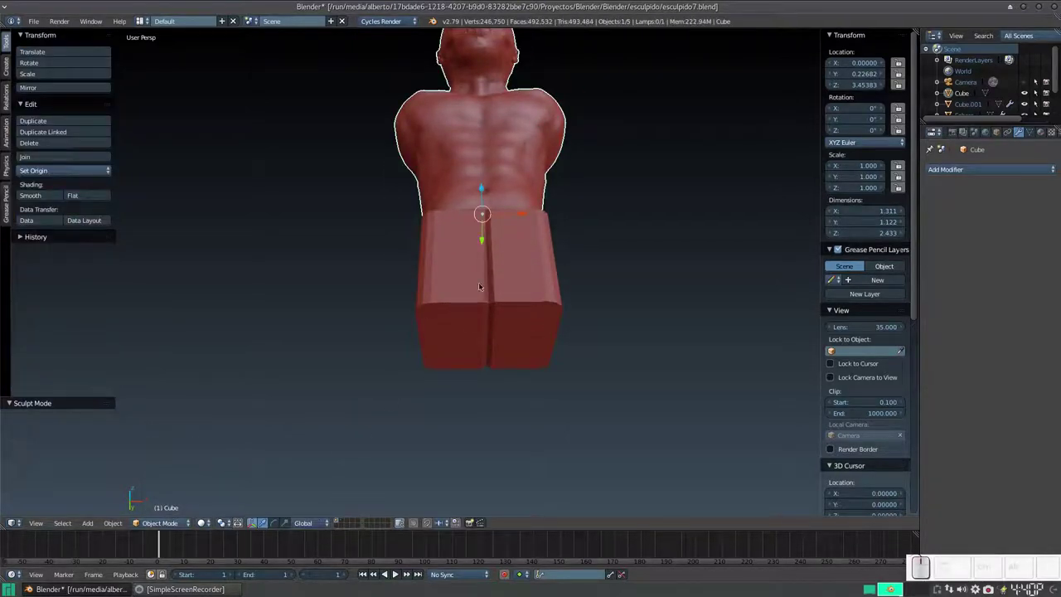
Select the blocky leg piece and add a Human metarig armature to the scene
right_click(480, 283)
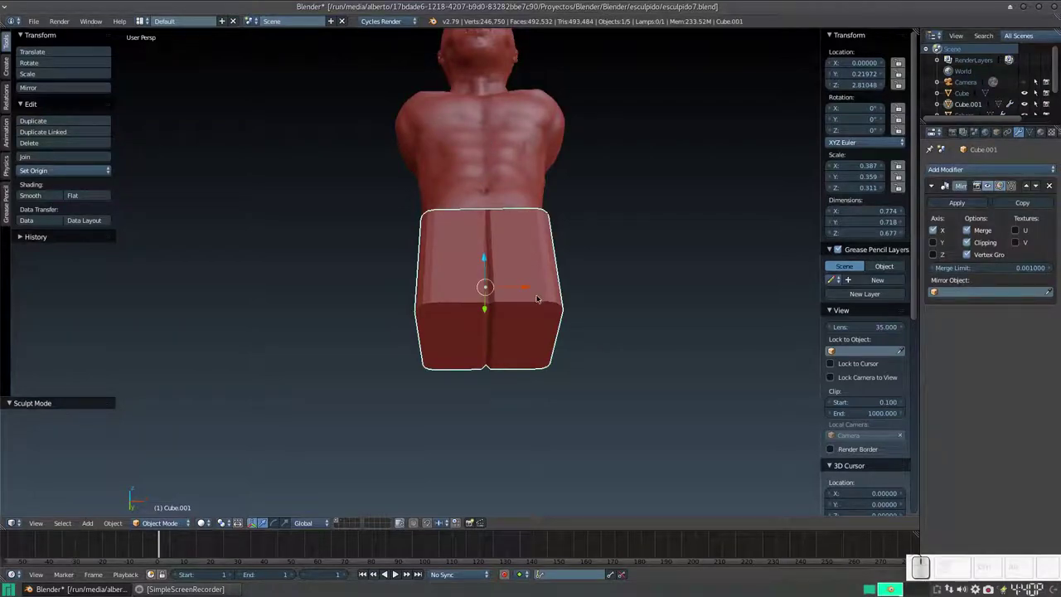
middle_click(542, 295)
scroll("down", 3)
left_click(344, 520)
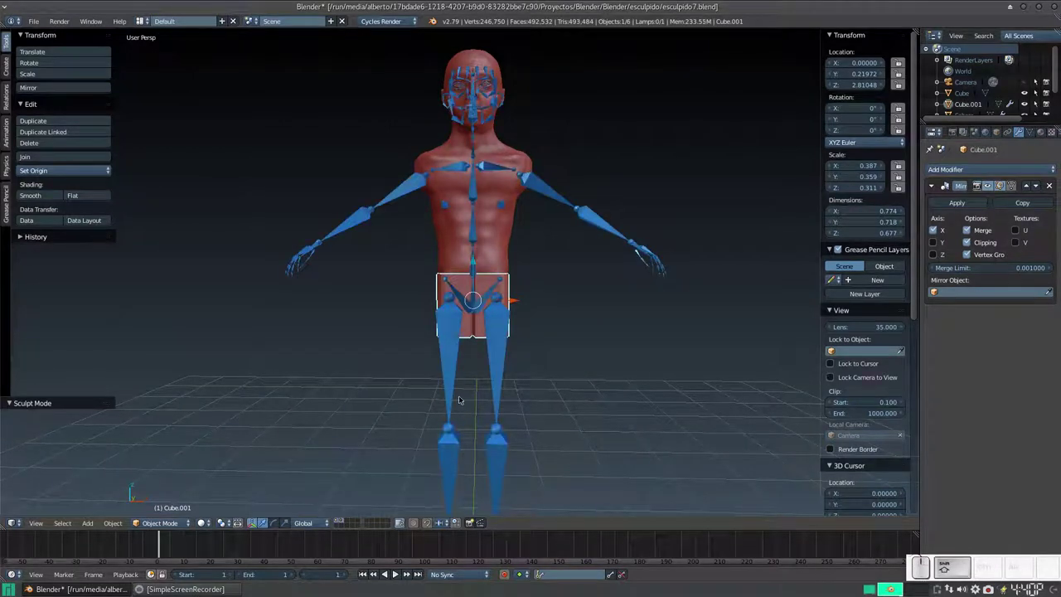
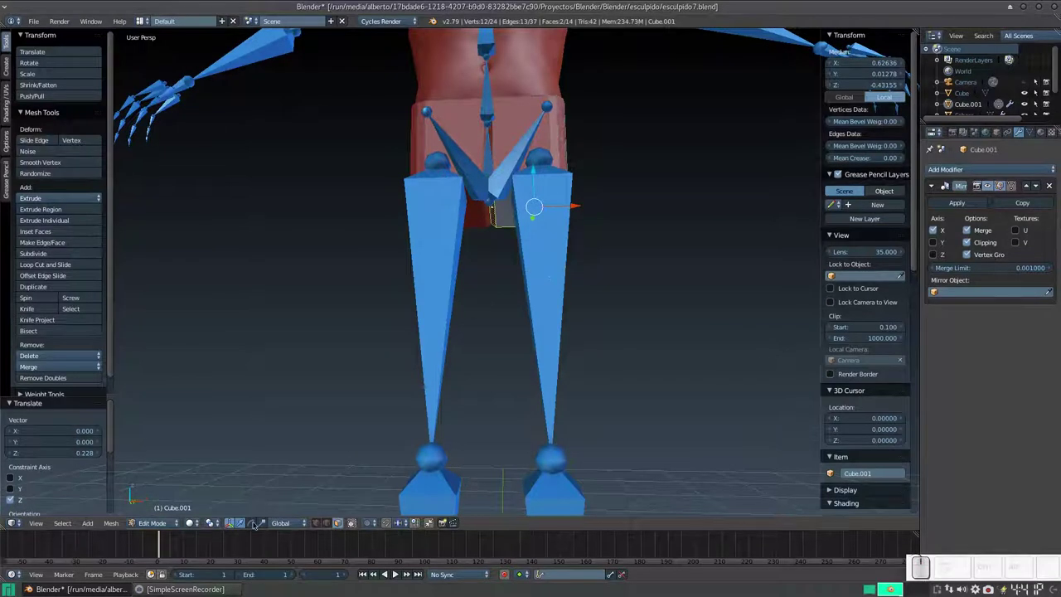
Extrude the leg block's bottom faces down into two long legs reaching the rig's feet
key("Tab")
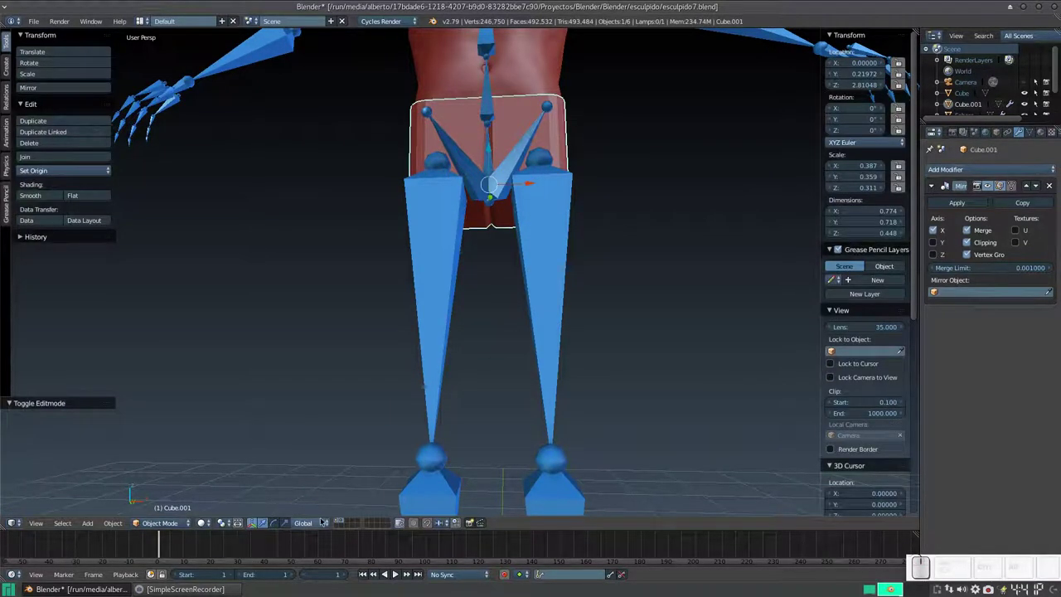
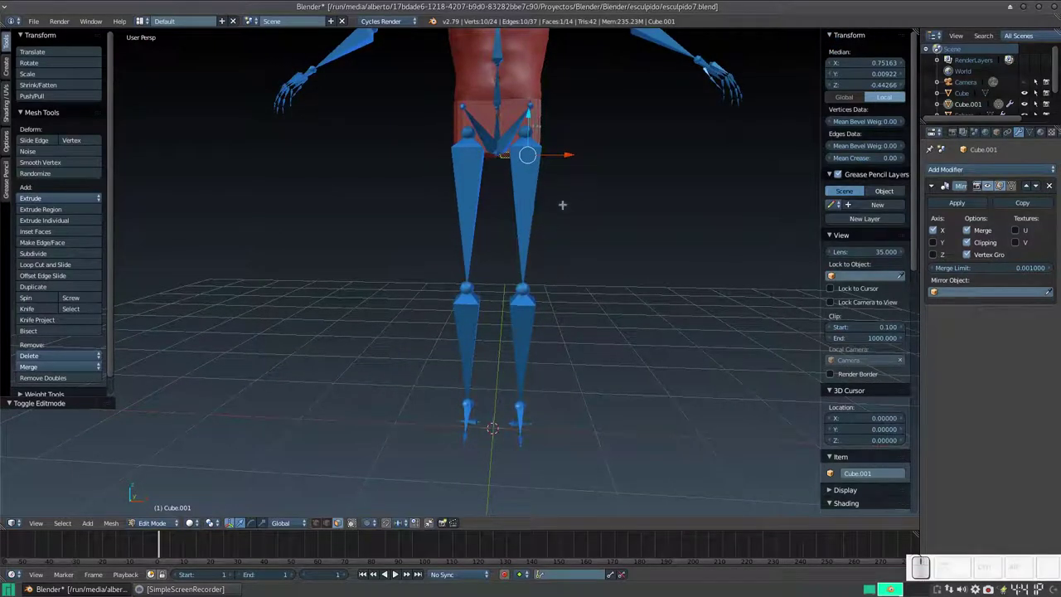
key("e")
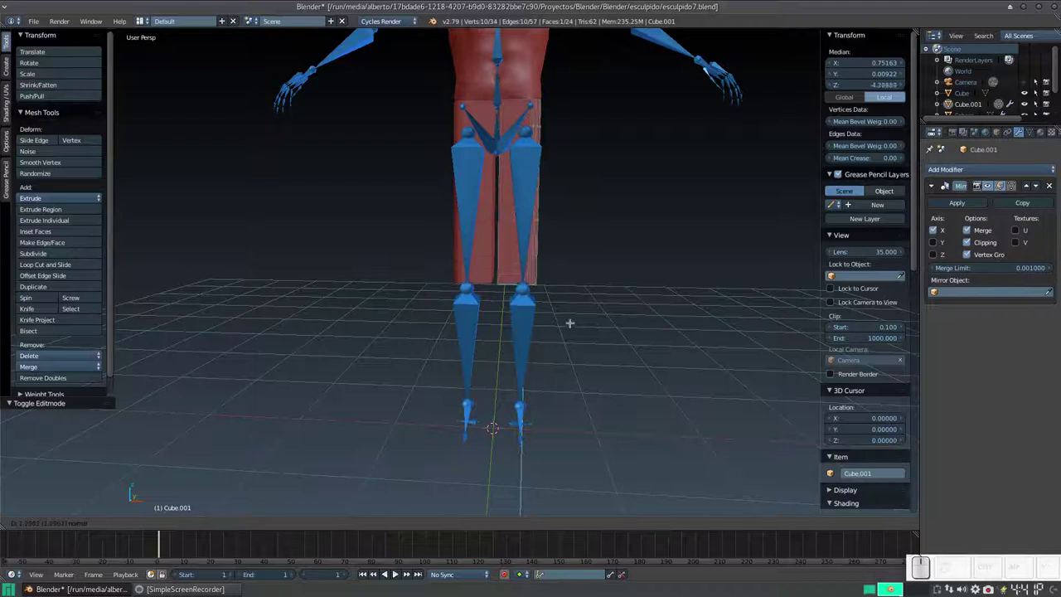
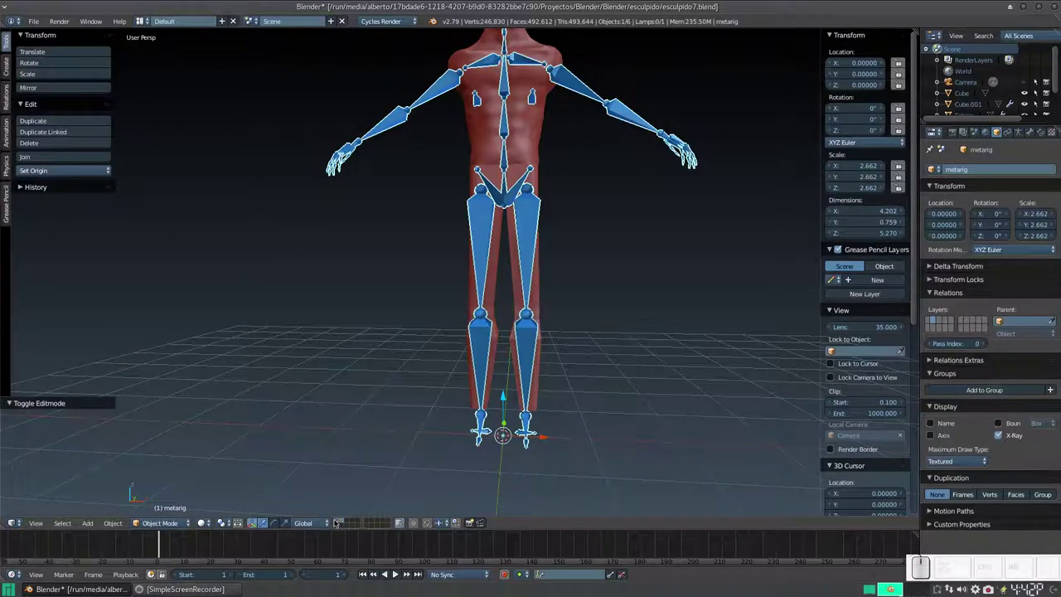
Orbit and zoom around the figure to check the long blocky legs without the armature
left_click(336, 520)
middle_click(449, 249)
scroll("up", 3)
middle_click(541, 284)
scroll("down", 3)
left_click_drag(489, 302, 459, 293)
scroll("up", 3)
middle_click(533, 247)
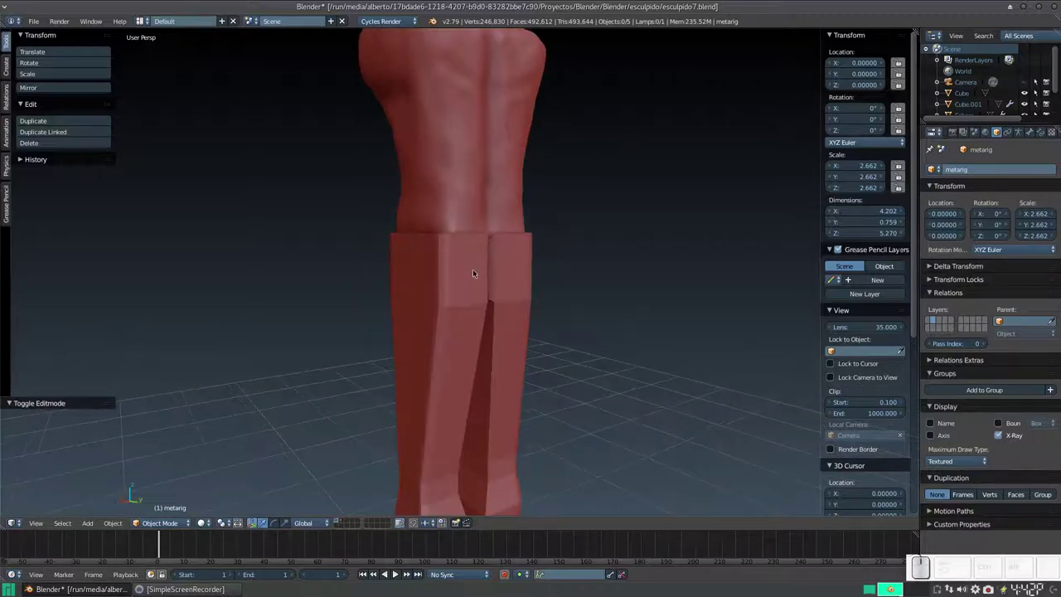
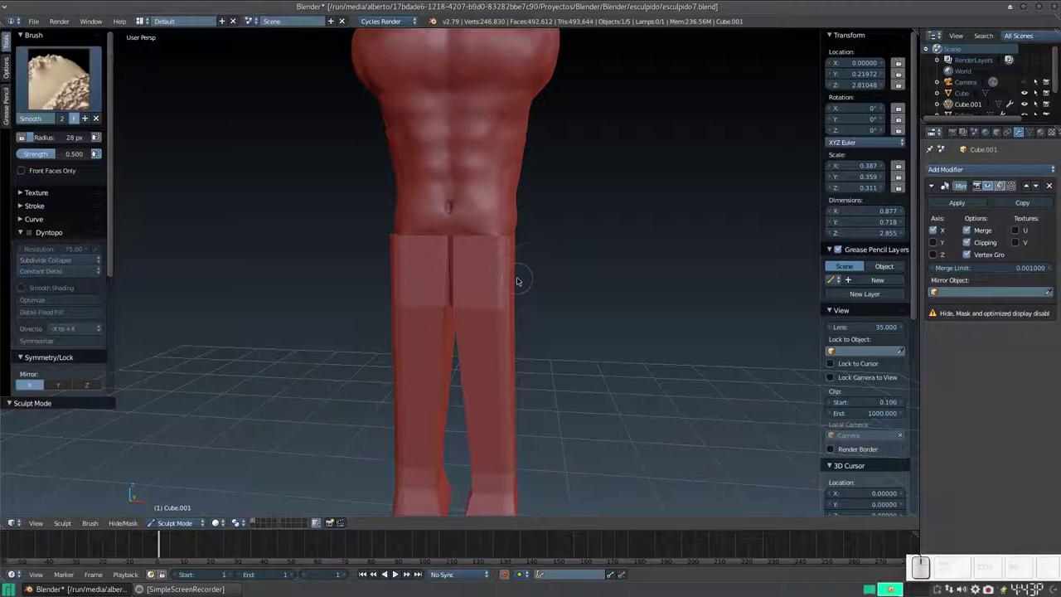
Switch to Object Mode and bring up the Ctrl+A apply-transform menu for the leg block
left_click(186, 529)
left_click(199, 509)
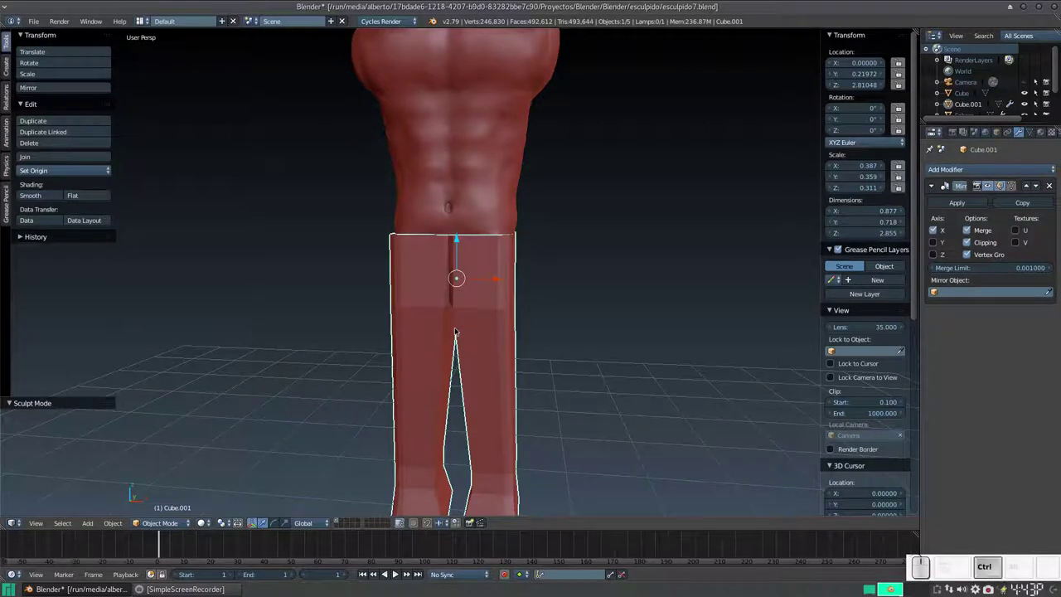
key("ctrl+a")
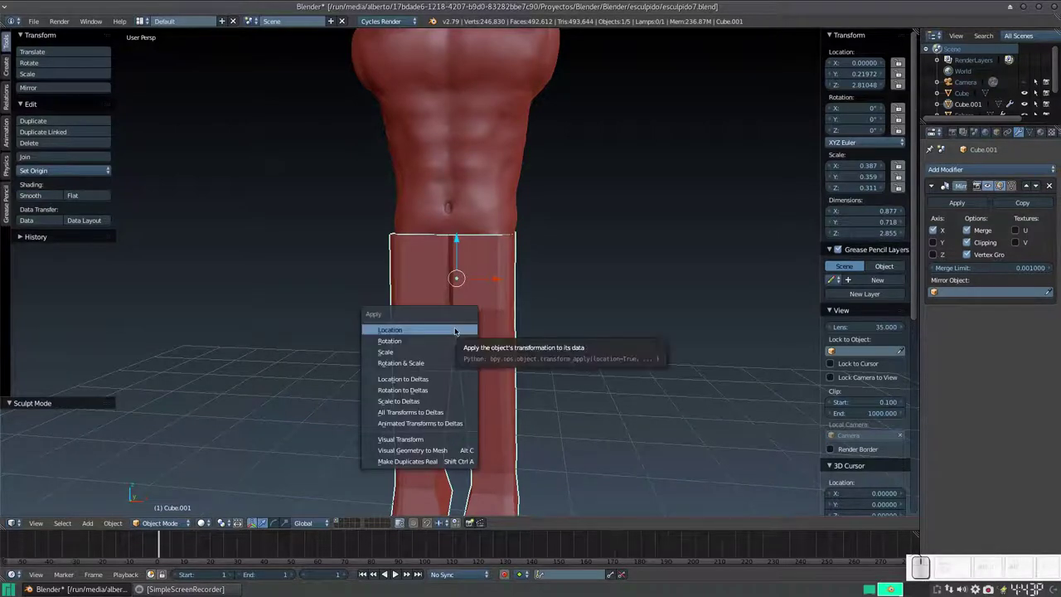
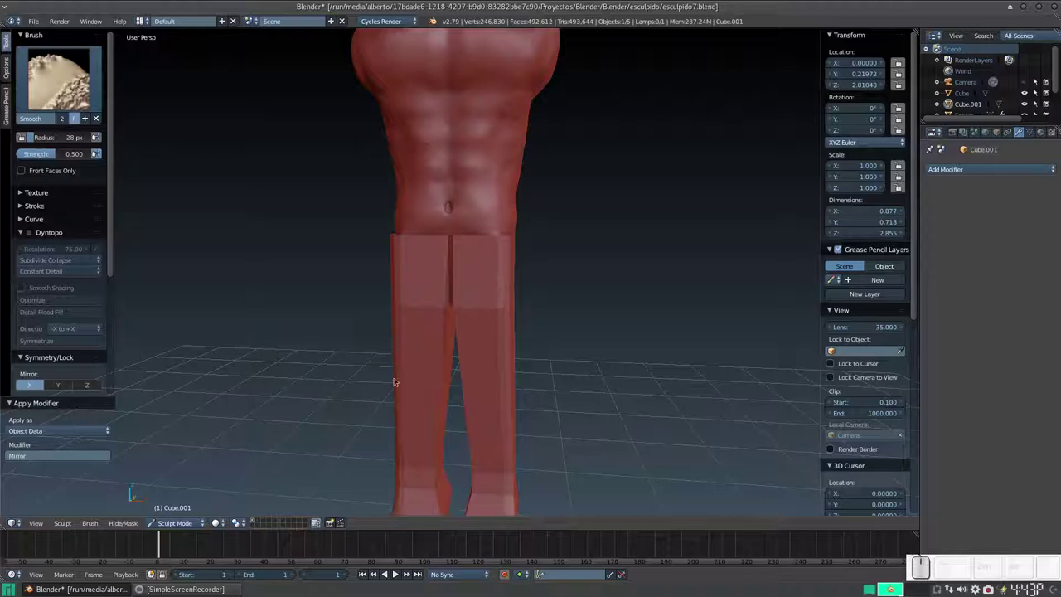
Enter Edit Mode on the leg mesh with all vertices selected
left_click(187, 525)
left_click(188, 509)
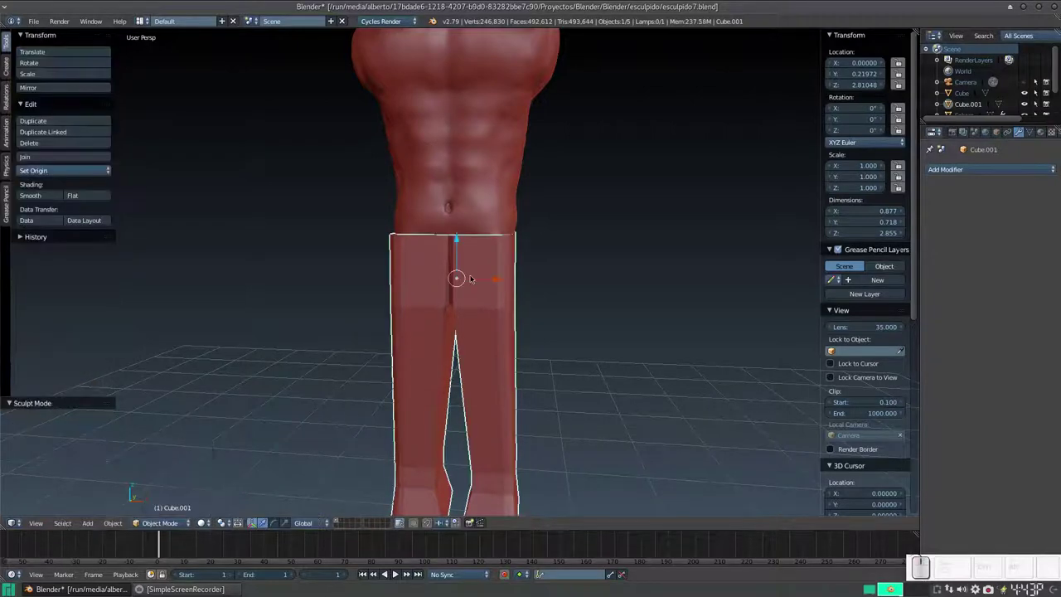
key("a")
right_click(508, 272)
key("Escape")
key("Tab")
key("a")
Run Remove Doubles from the search menu to merge overlapping vertices, then return to Sculpt Mode
key("space")
key("r")
key("e")
key("m")
key("o")
key("e")
key("space")
key("d")
key("o")
key("u")
key("Return")
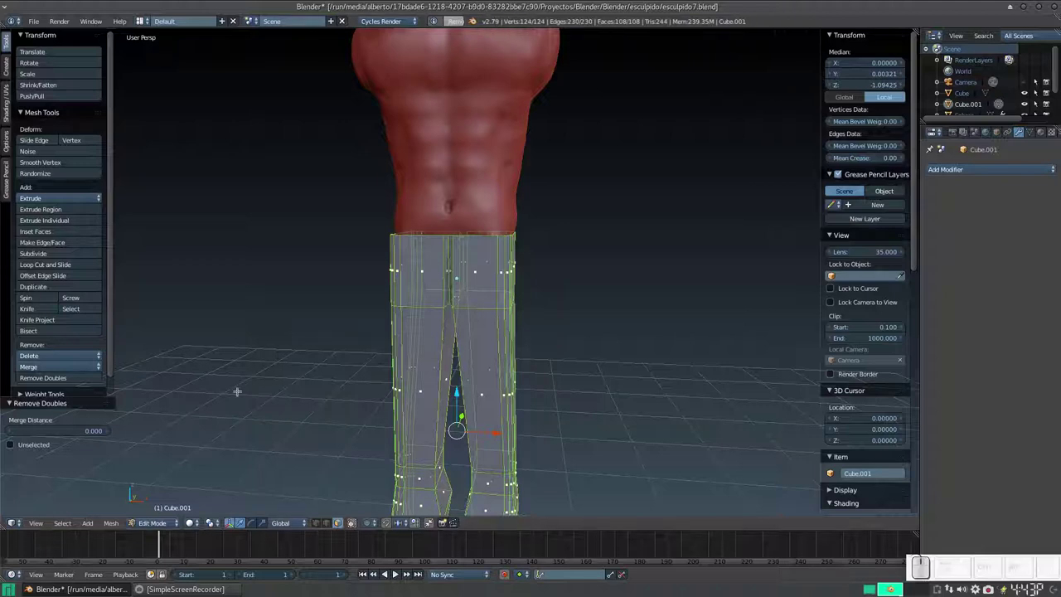
left_click(153, 521)
left_click(161, 487)
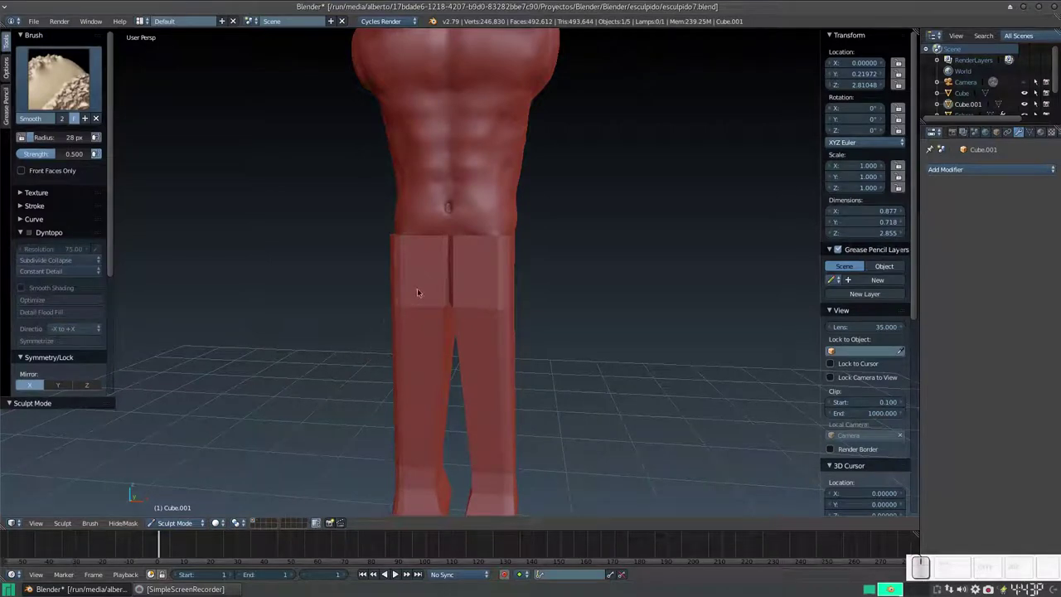
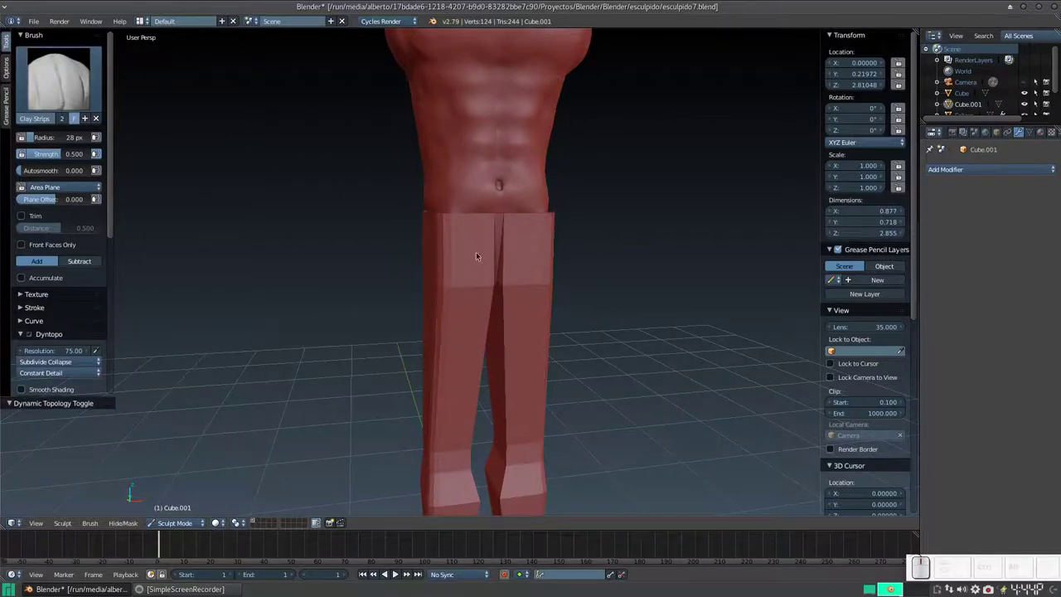
Lay Clay Strips strokes over the fronts of the legs, orbiting between strokes
left_click_drag(476, 255, 464, 257)
middle_click(465, 260)
scroll("up", 3)
middle_click(501, 238)
middle_click(532, 240)
scroll("up", 3)
middle_click(517, 234)
scroll("up", 3)
left_click_drag(525, 214, 542, 159)
left_click_drag(552, 161, 549, 177)
middle_click(547, 179)
middle_click(552, 180)
left_click_drag(543, 165, 504, 191)
middle_click(510, 192)
Shape the knees with more strokes and resize the brush with F
left_click_drag(522, 241, 538, 256)
left_click_drag(542, 253, 558, 230)
left_click_drag(556, 247, 530, 271)
middle_click(538, 271)
middle_click(538, 249)
middle_click(602, 271)
left_click_drag(568, 259, 483, 267)
left_click_drag(474, 268, 536, 266)
key("f")
left_click(527, 287)
Continue building the thighs and hips with short Clay Strips dabs and strokes
left_click_drag(518, 251, 511, 258)
middle_click(518, 258)
left_click_drag(505, 231, 470, 220)
left_click(465, 221)
middle_click(477, 239)
middle_click(455, 239)
left_click(447, 228)
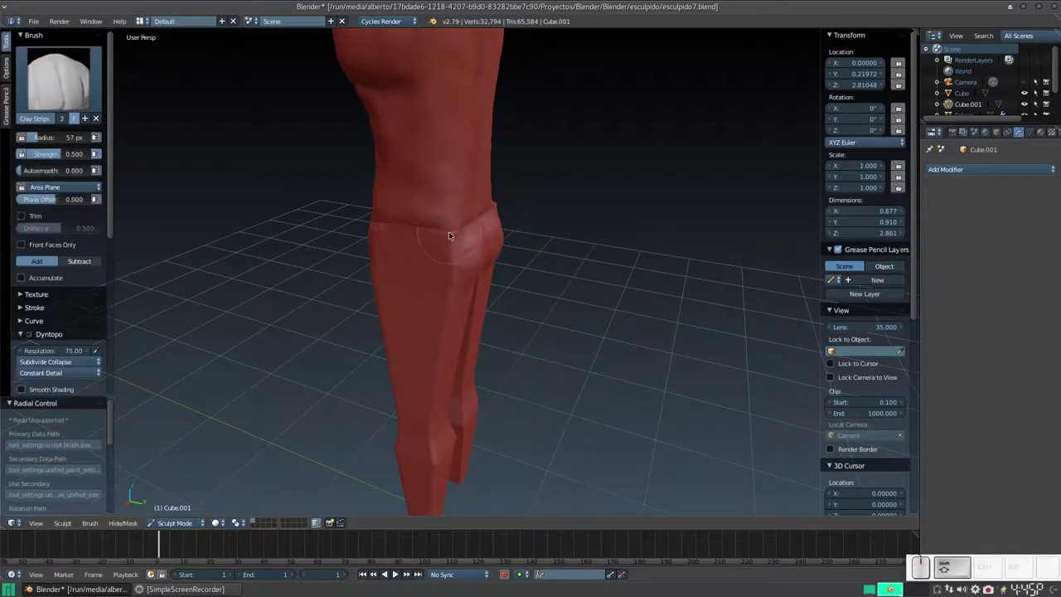
left_click_drag(451, 231, 454, 249)
left_click_drag(442, 250, 444, 229)
left_click_drag(453, 228, 444, 222)
left_click_drag(445, 222, 528, 249)
middle_click(521, 247)
left_click_drag(527, 271, 500, 275)
middle_click(479, 274)
middle_click(472, 277)
left_click(495, 195)
left_click(495, 198)
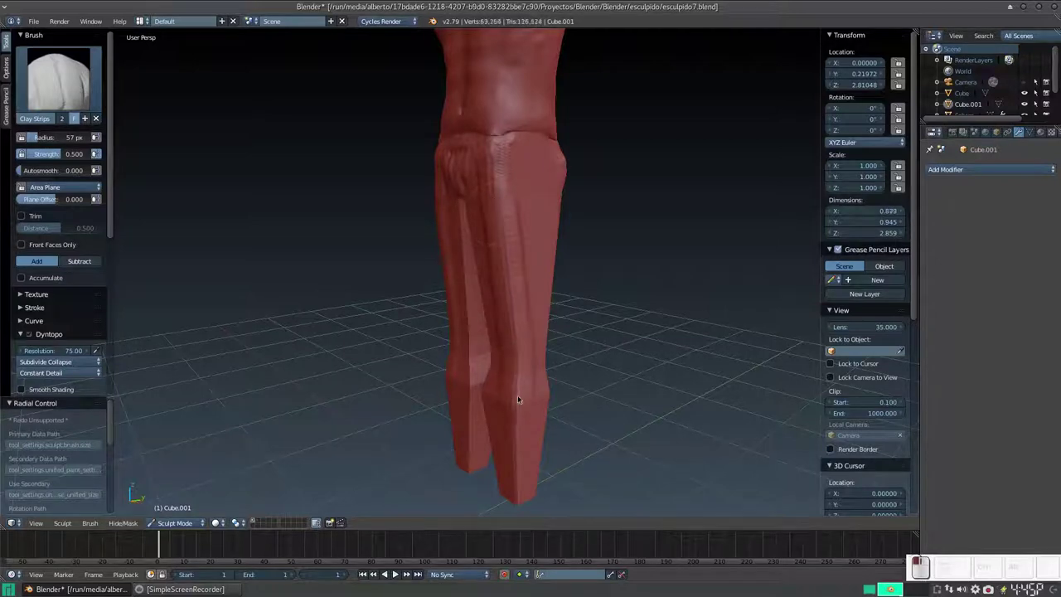
With a smaller brush, build two rounded buttocks onto the back of the hips
middle_click(501, 338)
left_click_drag(477, 318, 530, 297)
key("shift+f")
left_click(518, 319)
left_click(520, 316)
middle_click(493, 312)
left_click_drag(461, 123, 444, 325)
middle_click(445, 328)
middle_click(436, 293)
middle_click(558, 309)
key("f")
left_click(542, 245)
left_click_drag(537, 156, 546, 330)
Shape the buttocks from behind and sculpt a crease under the waistline
middle_click(543, 316)
left_click_drag(548, 210, 530, 224)
middle_click(539, 235)
middle_click(555, 236)
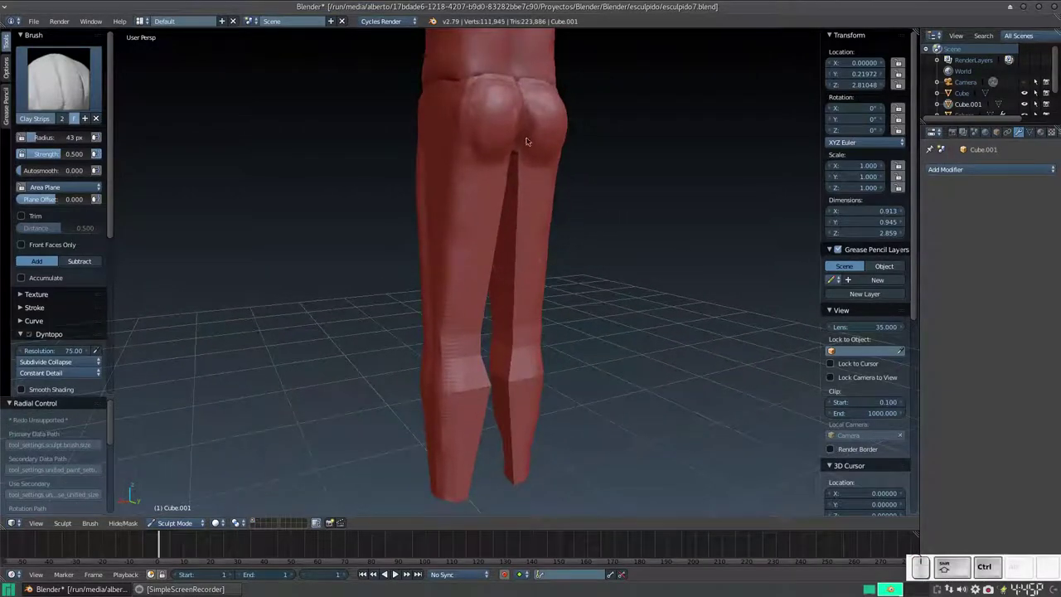
left_click(524, 156)
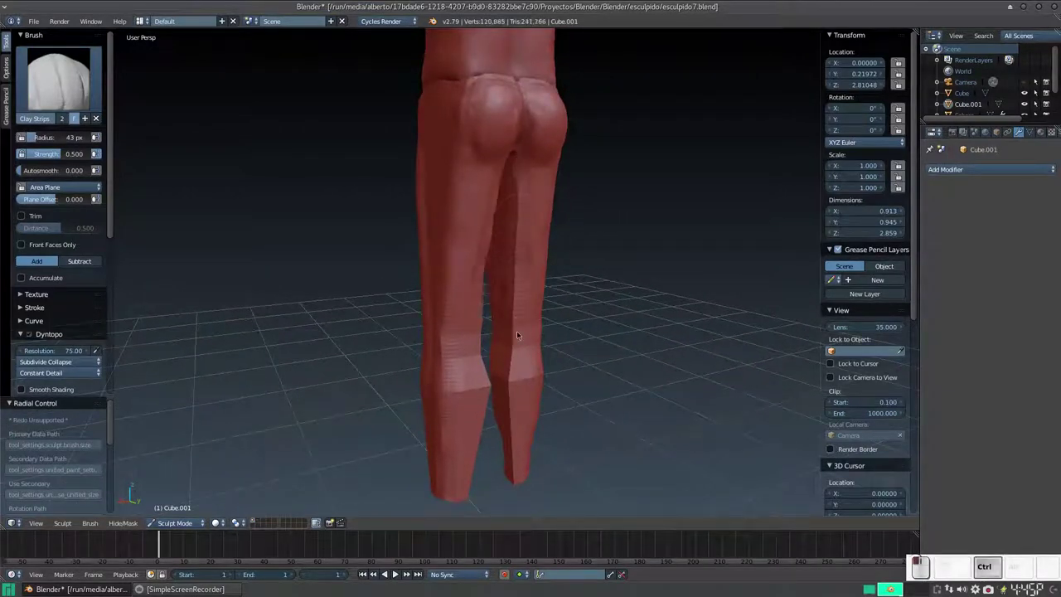
left_click_drag(519, 186, 502, 385)
Sculpt fold lines down the backs of the legs and add detail to the buttocks
middle_click(511, 379)
middle_click(530, 353)
middle_click(540, 381)
middle_click(605, 353)
middle_click(522, 340)
middle_click(493, 332)
left_click_drag(478, 294, 546, 291)
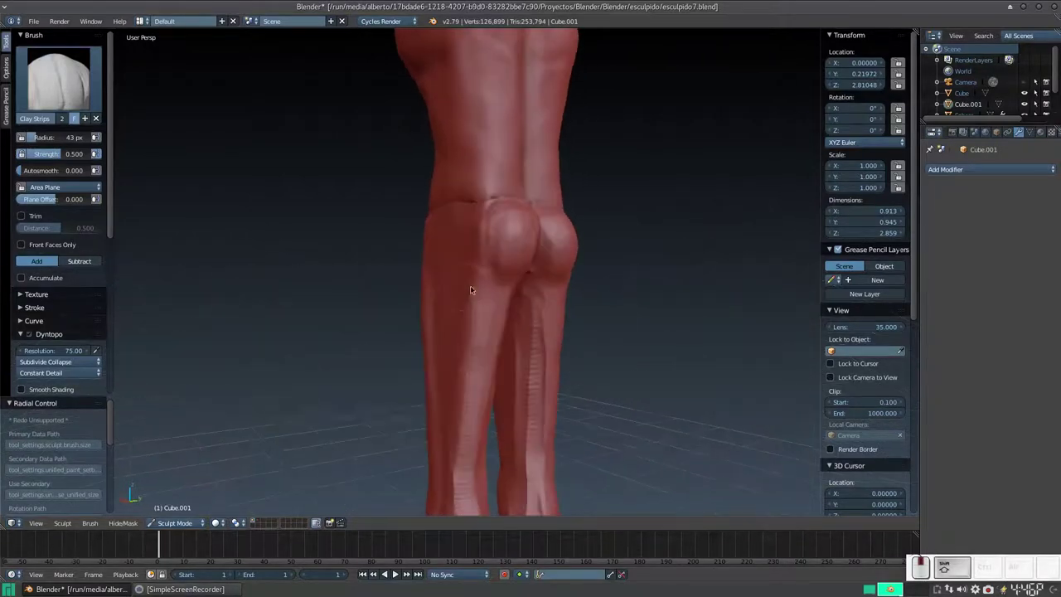
middle_click(453, 242)
middle_click(457, 266)
left_click(474, 256)
Build clay-strip form on the buttocks, fronts of the legs and around the knees
left_click_drag(483, 294, 455, 268)
middle_click(466, 273)
middle_click(524, 250)
left_click_drag(463, 247, 437, 241)
left_click_drag(441, 255, 429, 280)
left_click_drag(457, 286, 548, 304)
left_click_drag(583, 304, 585, 231)
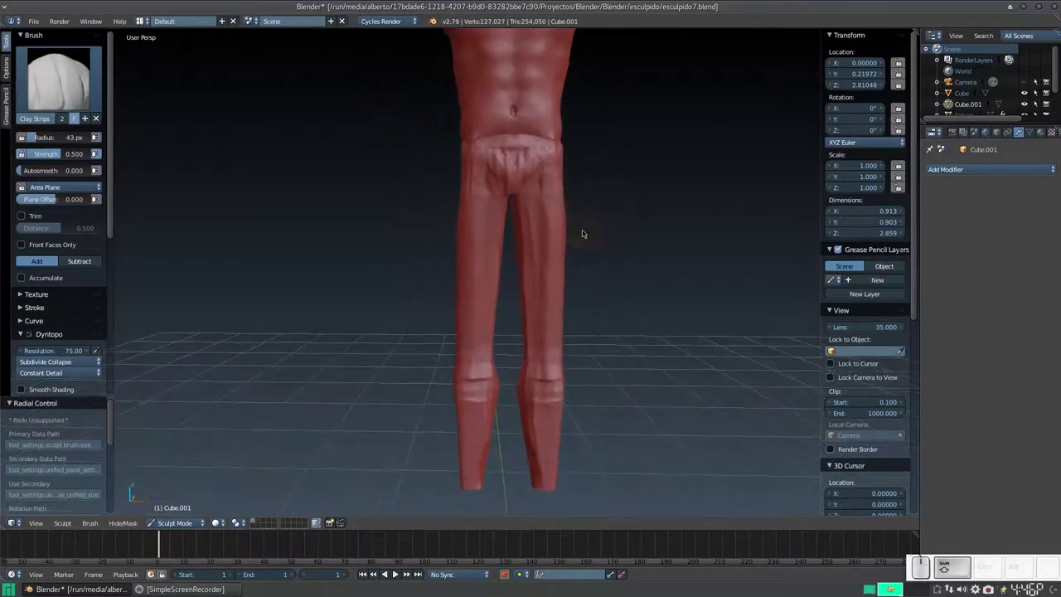
left_click_drag(577, 217, 531, 236)
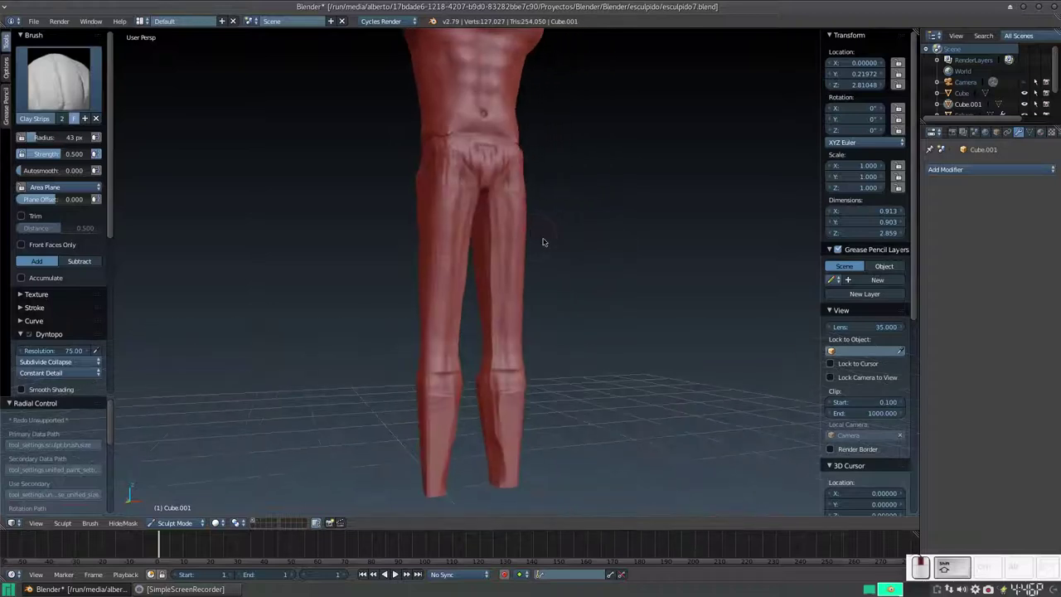
Lay clay strokes along the legs with extra dabs on the leg and knee
middle_click(483, 181)
left_click_drag(473, 167, 464, 240)
left_click(475, 176)
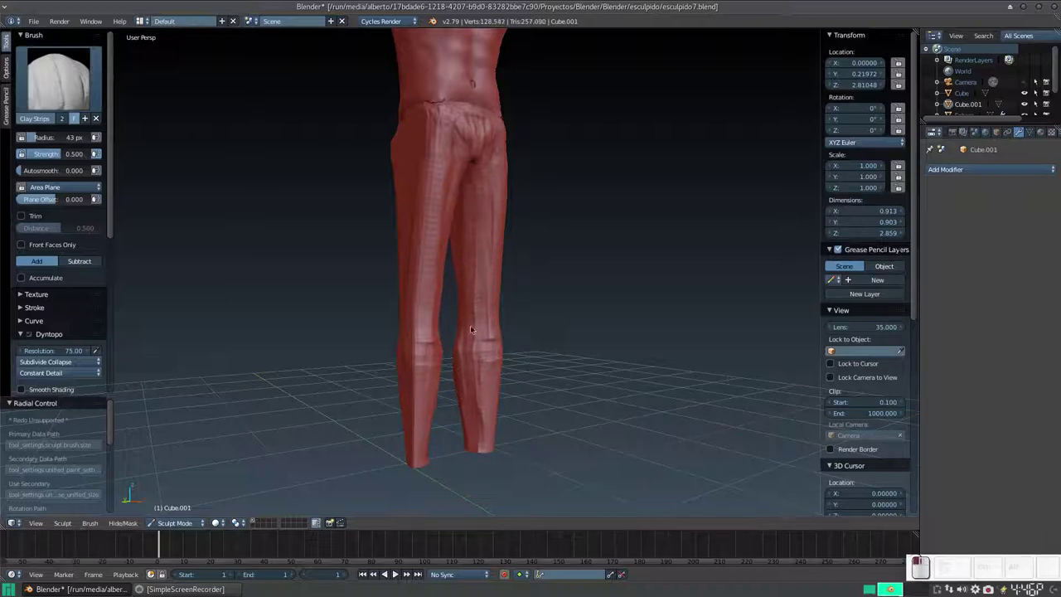
left_click(484, 266)
left_click_drag(494, 204, 600, 247)
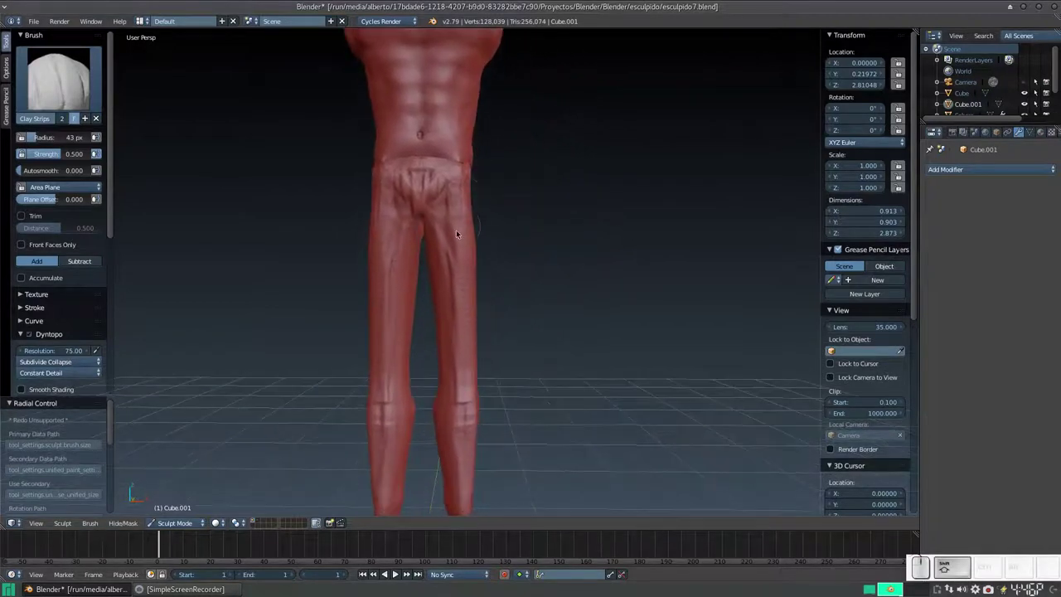
left_click_drag(466, 234, 579, 300)
middle_click(573, 300)
middle_click(485, 272)
middle_click(495, 270)
Add clay muscle strokes down the legs with dabs of detail on the knee and calf
left_click_drag(498, 178, 543, 205)
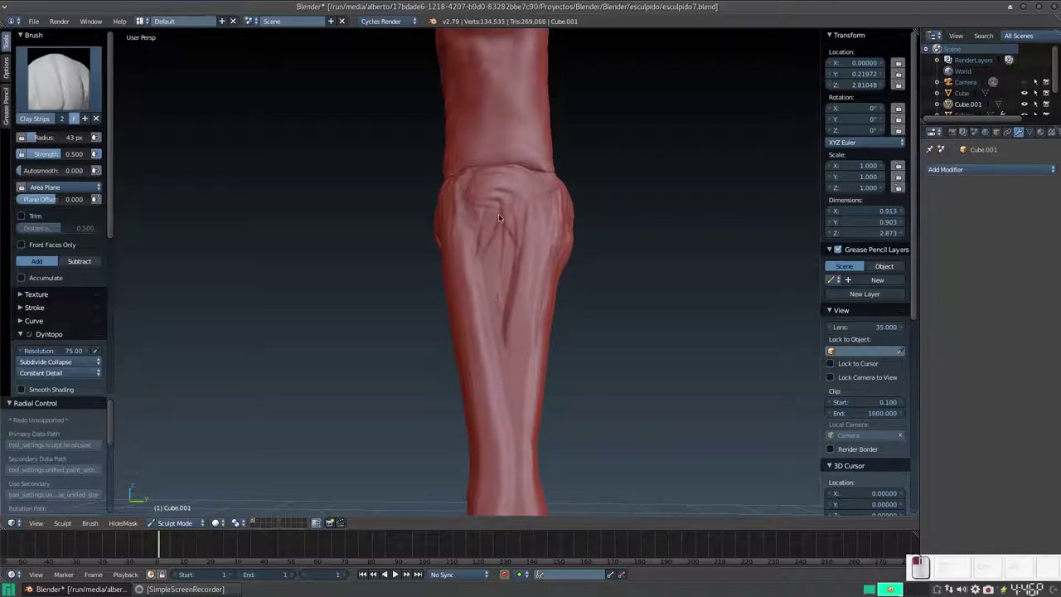
left_click(490, 353)
middle_click(483, 308)
left_click_drag(503, 135, 470, 349)
middle_click(469, 340)
left_click_drag(488, 197, 489, 275)
left_click(476, 169)
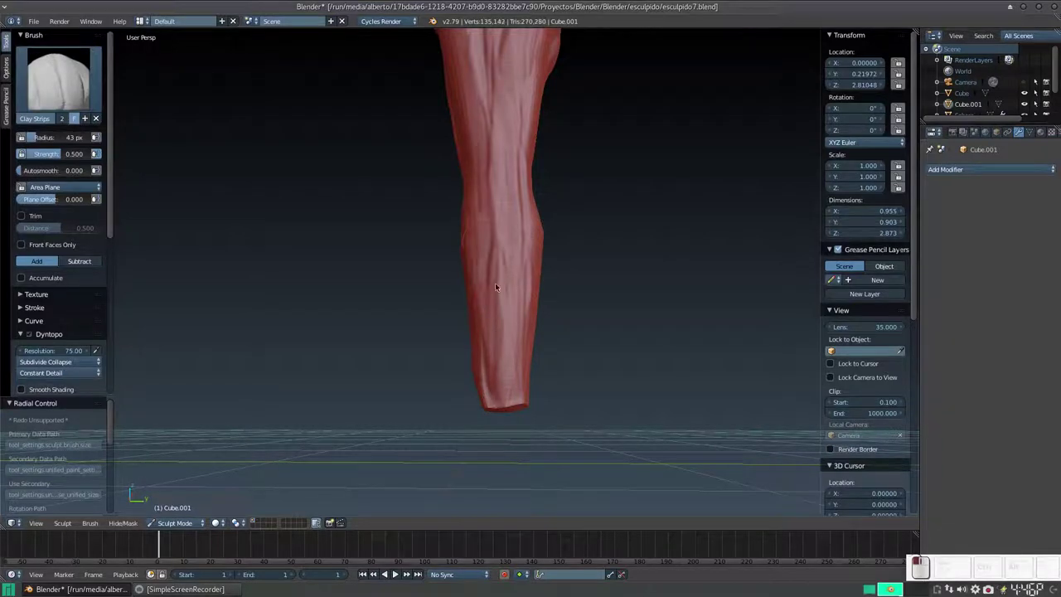
middle_click(487, 235)
left_click_drag(530, 240, 454, 245)
left_click(460, 216)
left_click(453, 268)
middle_click(445, 357)
Sculpt clay muscle strokes onto the backs of the legs and the thighs
left_click_drag(440, 302, 548, 269)
left_click(569, 182)
middle_click(544, 170)
left_click_drag(556, 143, 561, 197)
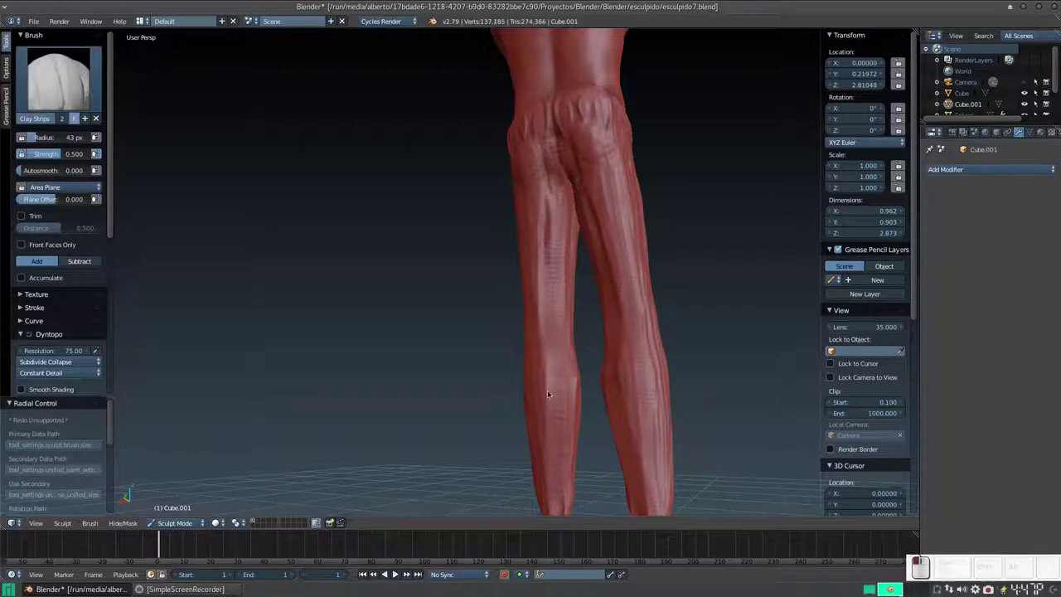
double_click(565, 352)
middle_click(551, 381)
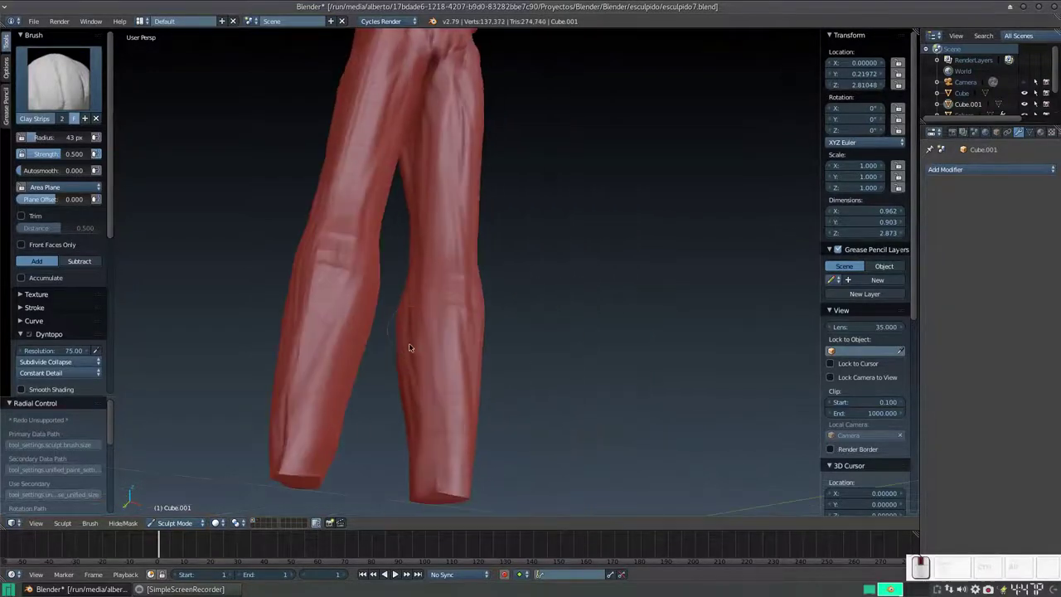
left_click_drag(435, 335, 591, 341)
middle_click(600, 350)
left_click(524, 360)
middle_click(543, 366)
middle_click(589, 353)
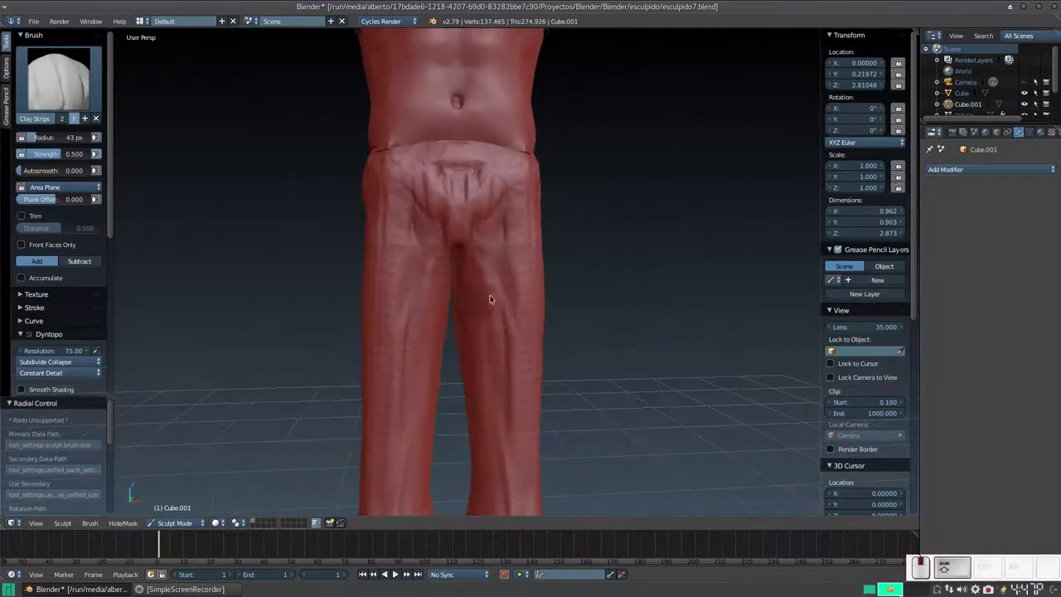
left_click_drag(614, 238, 553, 262)
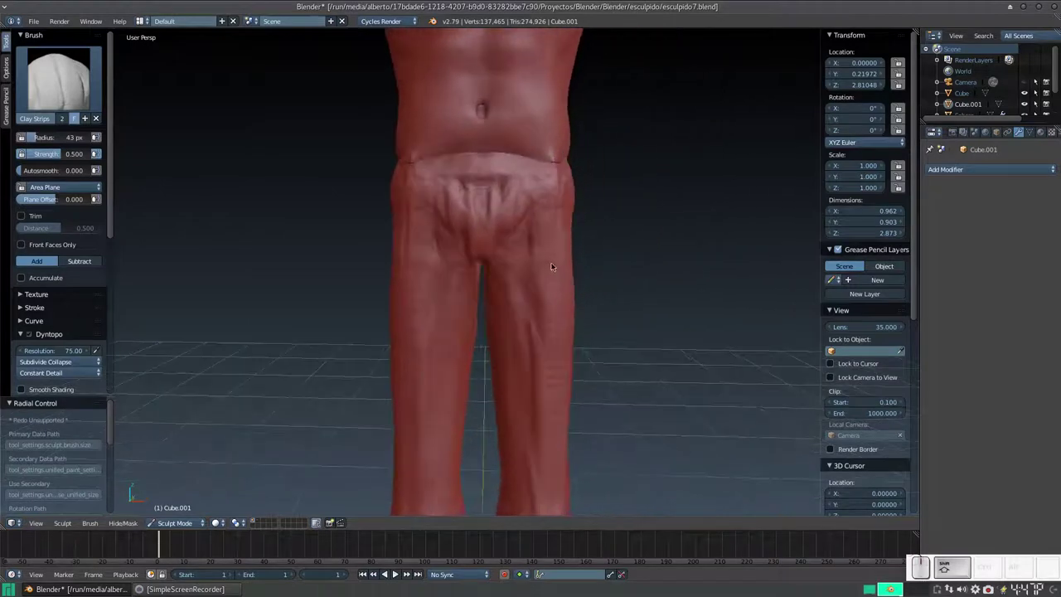
Switch to the Smooth brush and soften the leg surface with a first stroke
key("KP_Subtract")
middle_click(522, 300)
left_click_drag(516, 307, 534, 286)
Smooth the rough clay strokes over the fronts of the legs
key("s")
left_click_drag(501, 210, 468, 298)
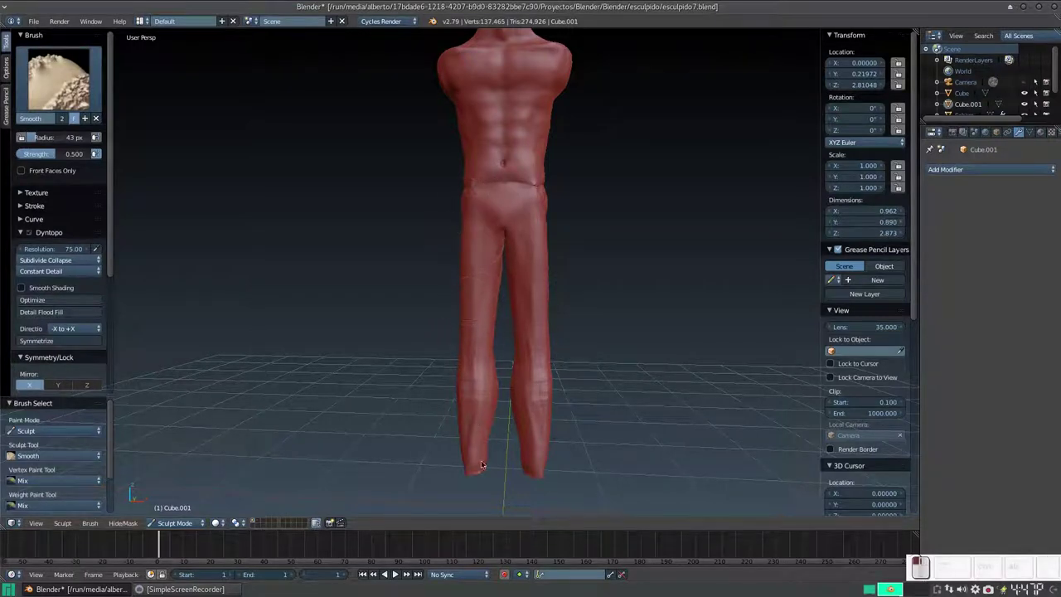
left_click(475, 425)
left_click(540, 473)
middle_click(501, 412)
left_click_drag(430, 216, 455, 376)
middle_click(446, 382)
left_click_drag(430, 328, 427, 286)
left_click_drag(386, 246, 417, 286)
Smooth the backs of the legs and remaining rough spots around the crotch
middle_click(414, 285)
left_click_drag(390, 346, 365, 436)
middle_click(361, 440)
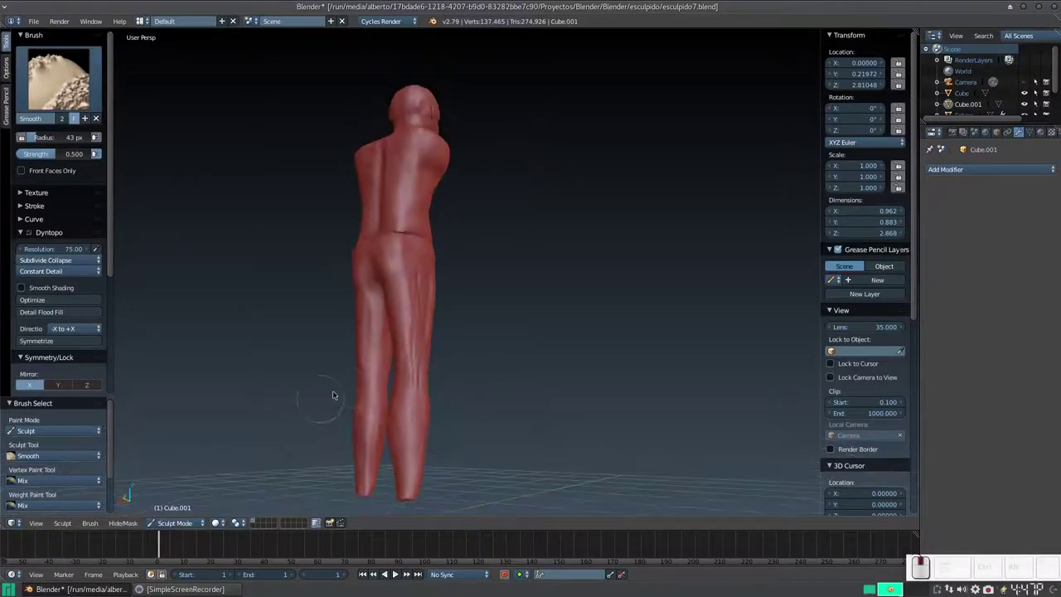
left_click_drag(365, 378, 399, 307)
middle_click(373, 324)
left_click(424, 262)
left_click_drag(420, 311, 415, 387)
middle_click(398, 401)
left_click_drag(425, 250, 444, 272)
left_click(444, 276)
middle_click(426, 331)
middle_click(413, 324)
Review the sculpting brush list, dismiss it and reframe the figure
left_click(76, 95)
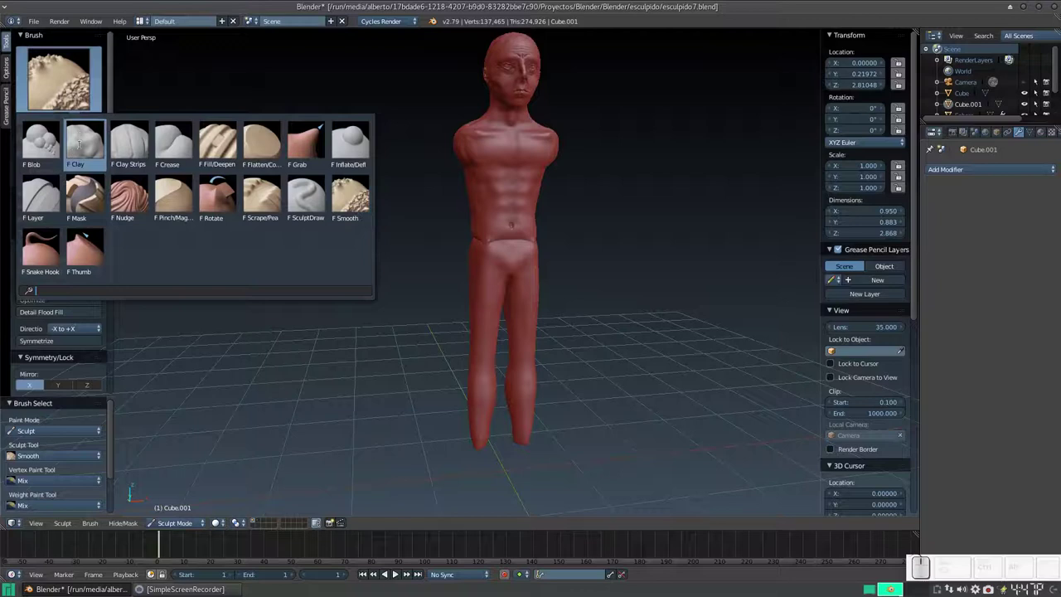
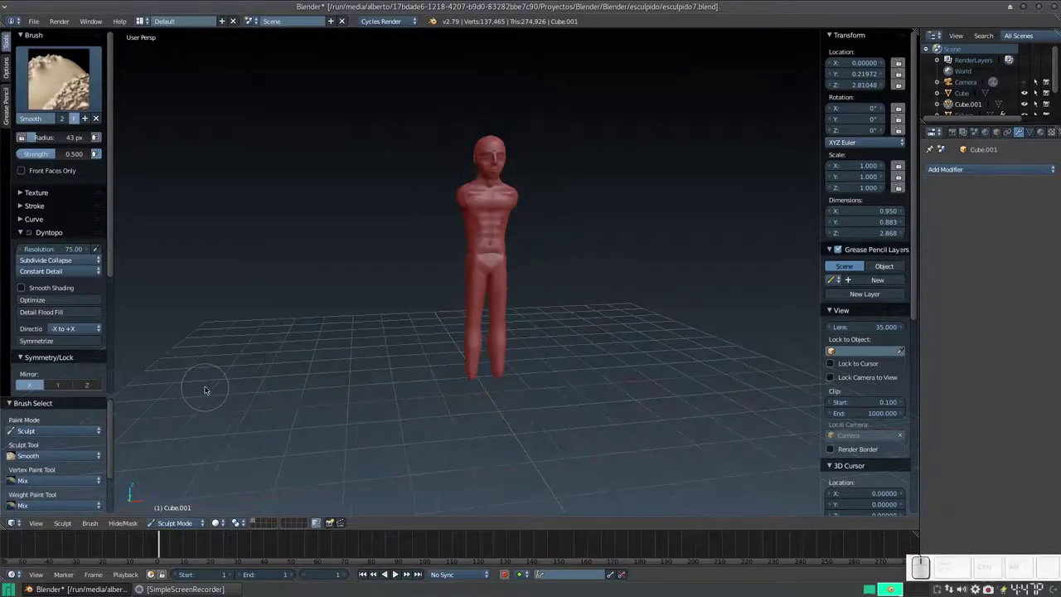
left_click(589, 184)
middle_click(488, 205)
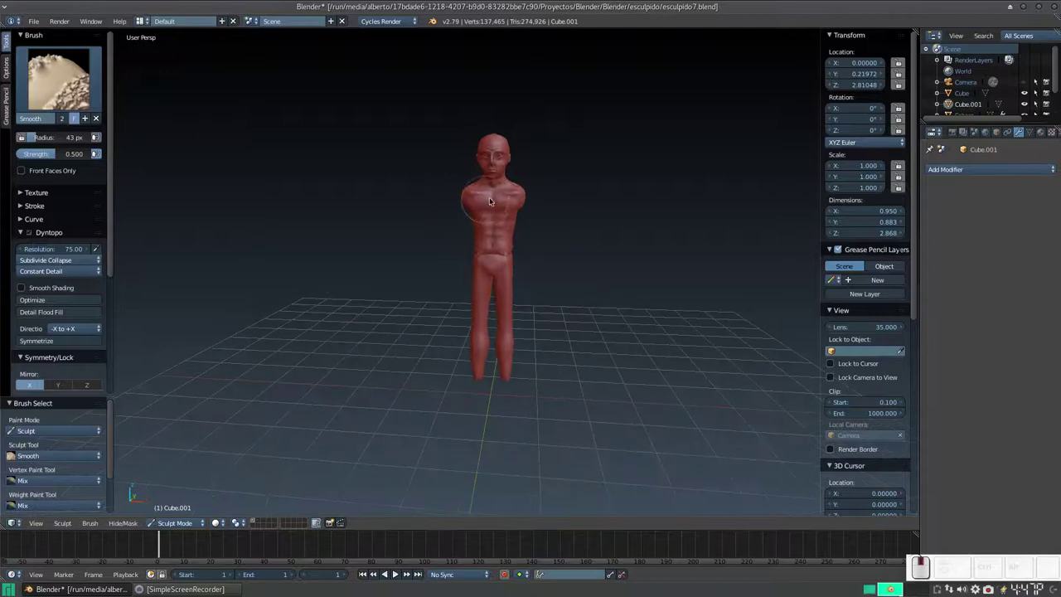
middle_click(489, 209)
key("KP_Add")
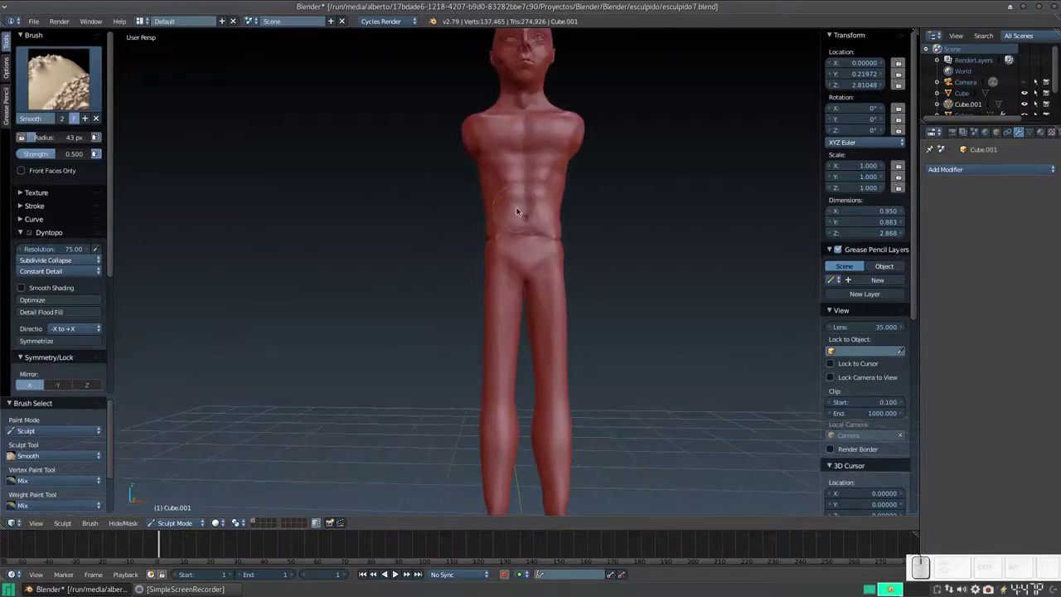
middle_click(515, 224)
middle_click(508, 264)
Return to Clay Strips at a smaller radius and lay first strands on the crotch and front thighs
key("3")
key("f")
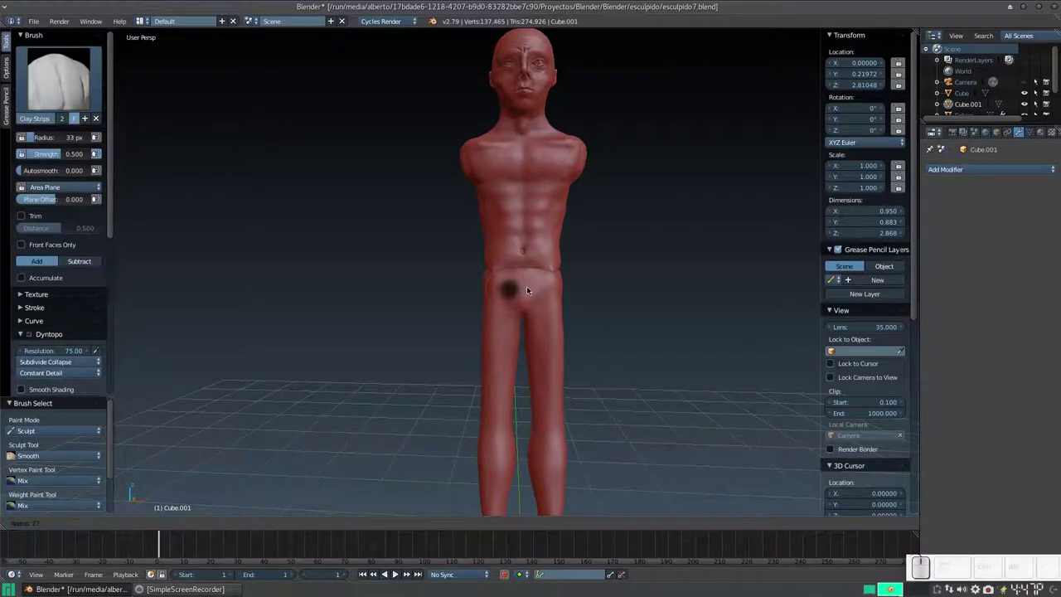
left_click(525, 289)
left_click(547, 266)
middle_click(501, 270)
left_click_drag(462, 275, 483, 275)
left_click_drag(469, 282, 460, 320)
Sculpt muscle strands down the front thighs and the crease along the hip line
middle_click(459, 255)
middle_click(460, 298)
middle_click(461, 264)
scroll("up", 3)
middle_click(467, 304)
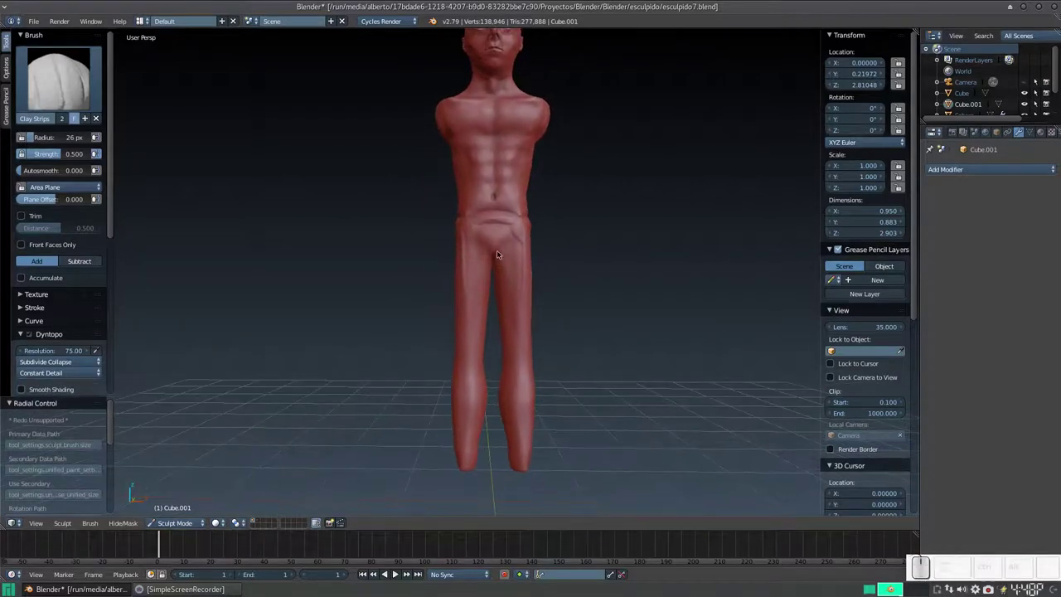
left_click_drag(499, 228, 467, 363)
scroll("up", 3)
left_click_drag(464, 361, 464, 340)
scroll("up", 3)
middle_click(463, 341)
left_click_drag(500, 326, 502, 335)
left_click_drag(506, 325, 507, 291)
Dab clay accents onto the thighs to build up the muscle forms
left_click(558, 335)
middle_click(537, 349)
middle_click(486, 339)
left_click(487, 314)
left_click(499, 347)
left_click(497, 326)
middle_click(470, 372)
middle_click(424, 365)
middle_click(481, 340)
Finish the front-thigh muscle strands with further strokes and dabs
left_click_drag(418, 312, 432, 337)
middle_click(437, 342)
left_click(488, 318)
left_click(487, 318)
left_click_drag(482, 352, 556, 314)
middle_click(546, 313)
left_click_drag(565, 324, 602, 333)
key("KP_Add")
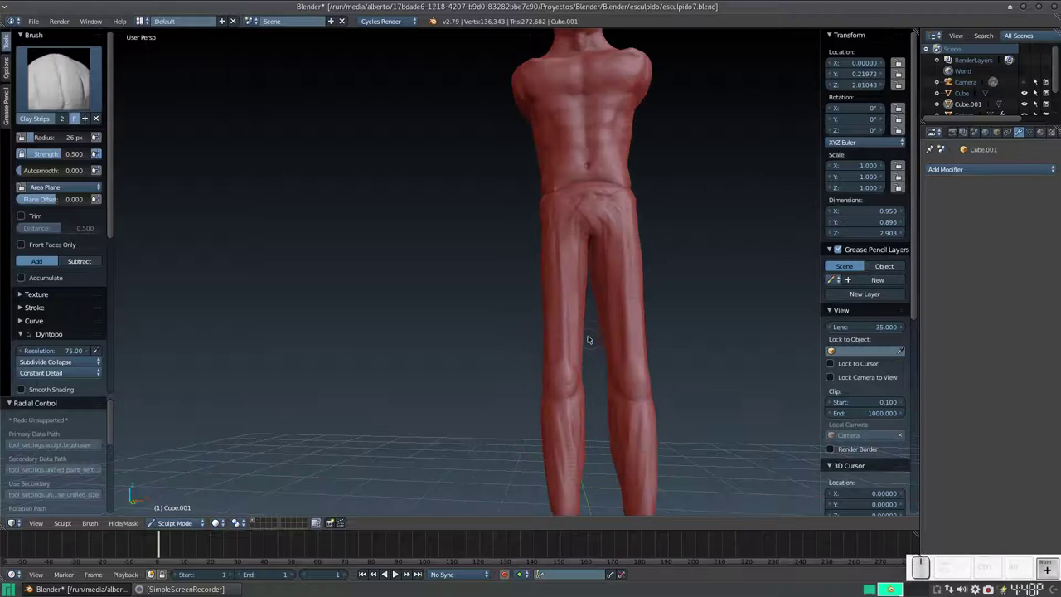
With a smaller Clay Strips brush, crease behind the knees and detail the calves
middle_click(581, 352)
key("f")
left_click(577, 336)
left_click_drag(586, 328, 585, 287)
left_click_drag(578, 284, 586, 280)
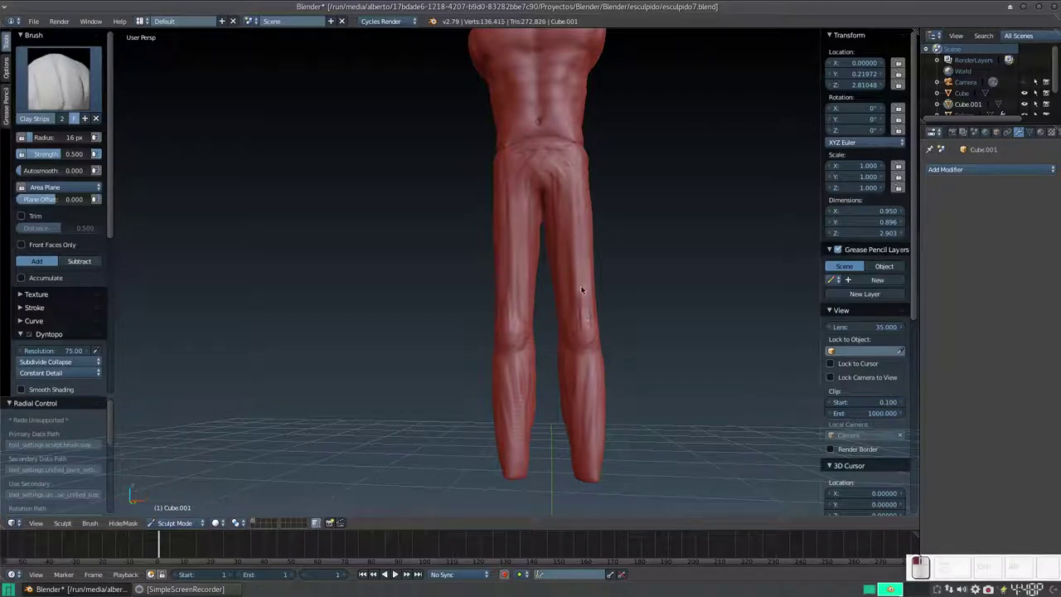
left_click_drag(593, 351, 574, 295)
left_click_drag(571, 286, 563, 250)
left_click(561, 247)
middle_click(558, 292)
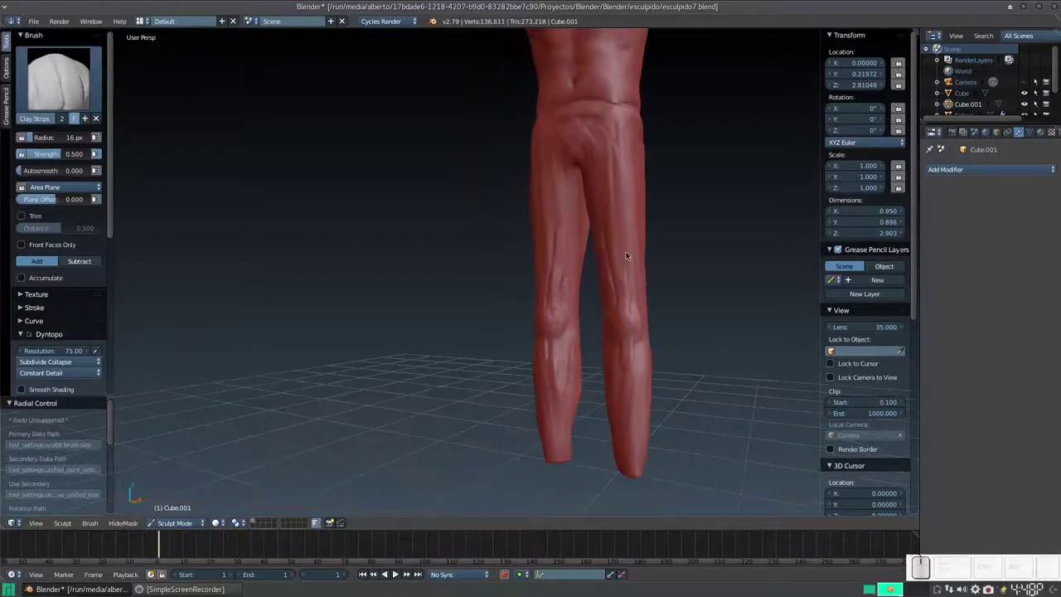
Add more calf muscle and knee creases, enlarging the brush for dabs higher up
left_click_drag(633, 233, 636, 283)
left_click_drag(630, 288, 453, 280)
left_click(479, 286)
left_click_drag(460, 304, 480, 198)
key("f")
left_click(476, 167)
key("f")
left_click(484, 148)
left_click(490, 101)
left_click(485, 106)
left_click(472, 101)
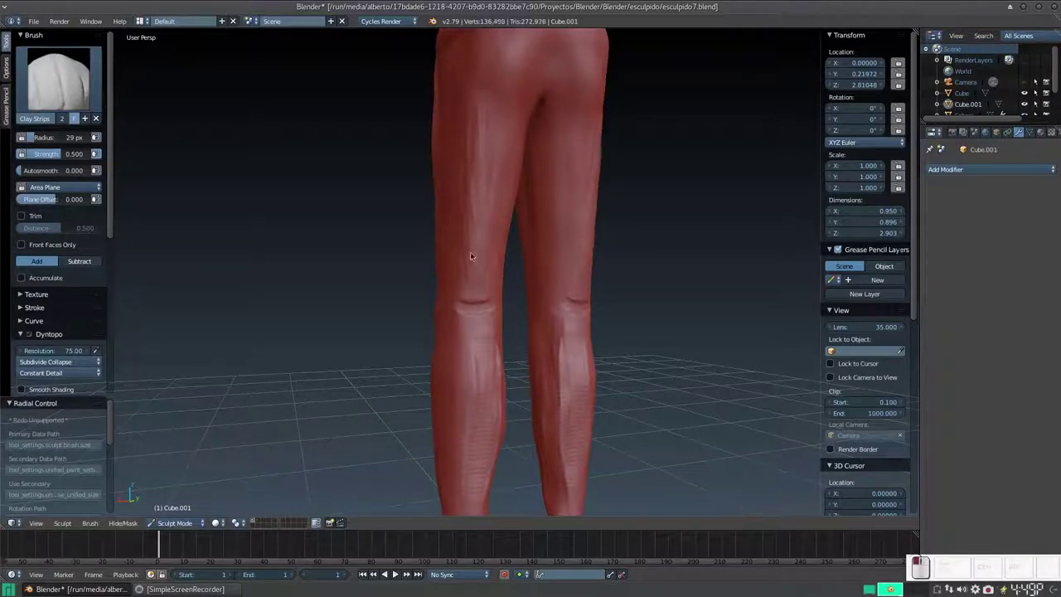
left_click_drag(463, 117, 478, 162)
Sculpt muscle detail on the backs of the thighs and shape the buttocks
middle_click(470, 165)
left_click_drag(377, 118, 396, 124)
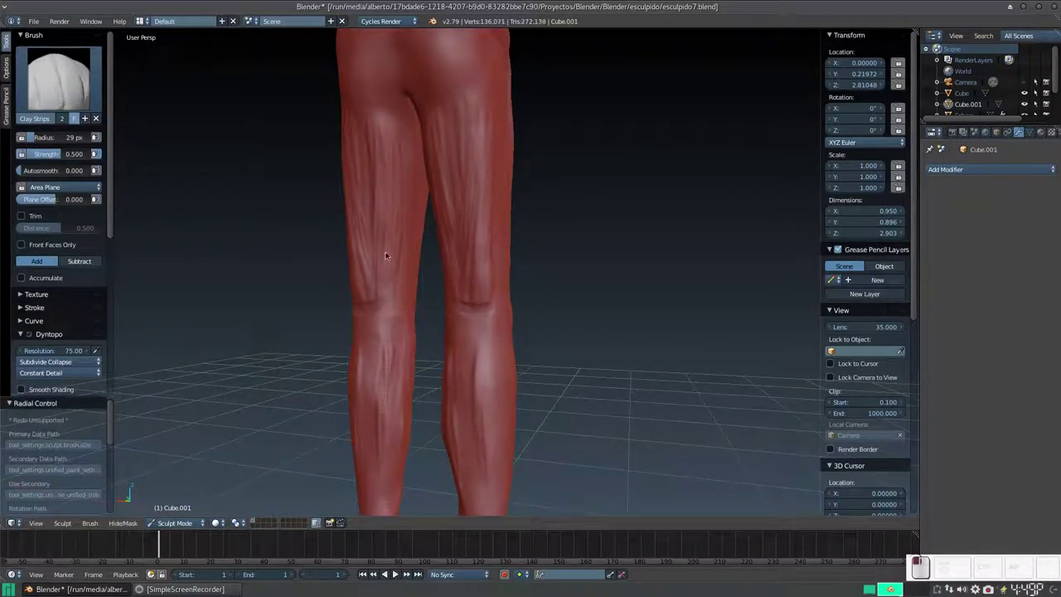
left_click(391, 157)
left_click(391, 115)
middle_click(390, 141)
middle_click(409, 156)
left_click(502, 255)
left_click(495, 161)
left_click_drag(506, 165, 465, 177)
middle_click(472, 201)
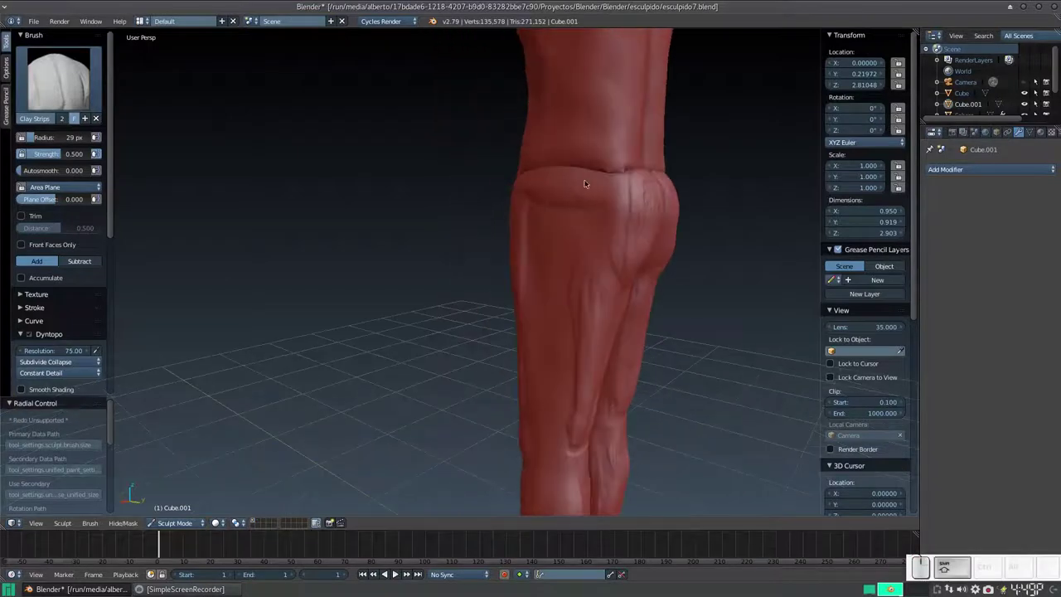
Carve Clay Strips muscle creases down the backs of both thighs toward the buttocks
middle_click(596, 187)
left_click_drag(617, 142, 550, 207)
left_click_drag(571, 168, 542, 300)
middle_click(535, 278)
left_click_drag(568, 275, 510, 322)
middle_click(510, 322)
middle_click(472, 306)
left_click(515, 251)
left_click_drag(517, 299, 538, 269)
left_click_drag(537, 260, 525, 274)
left_click_drag(527, 268, 509, 270)
Dab small detail strokes over the buttocks and hamstrings from several angles
middle_click(514, 325)
left_click(557, 273)
middle_click(525, 295)
left_click(495, 308)
middle_click(483, 306)
left_click(442, 256)
left_click(466, 317)
middle_click(398, 227)
middle_click(578, 275)
middle_click(568, 271)
middle_click(560, 257)
middle_click(555, 193)
left_click(558, 191)
left_click(553, 189)
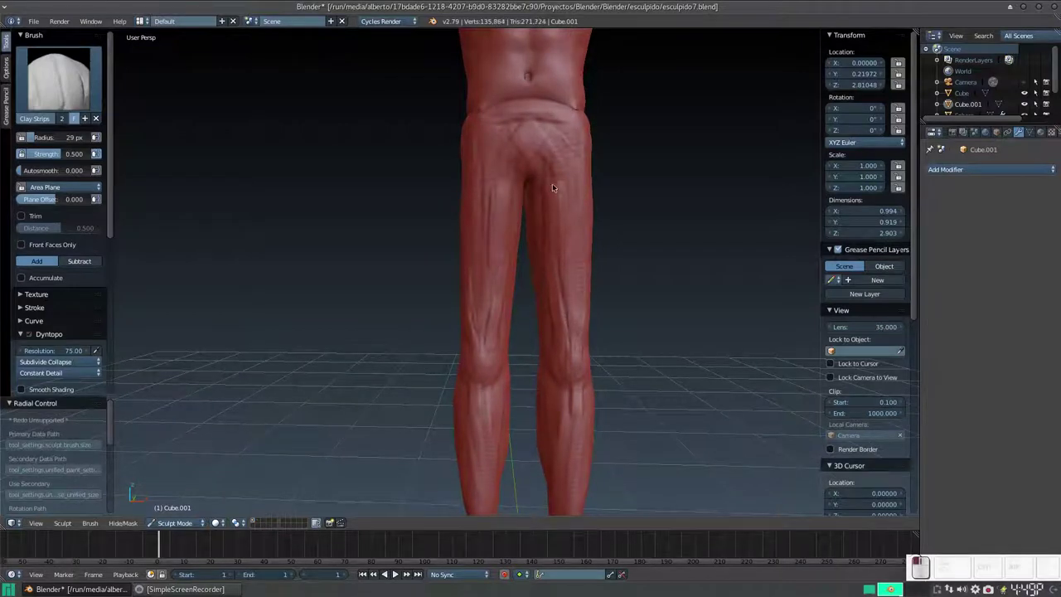
Add denser crease strokes across the glutes and upper back thighs
left_click_drag(558, 303, 546, 226)
middle_click(539, 229)
left_click_drag(573, 181, 554, 197)
left_click(553, 193)
left_click(583, 194)
middle_click(567, 231)
left_click_drag(571, 217, 559, 181)
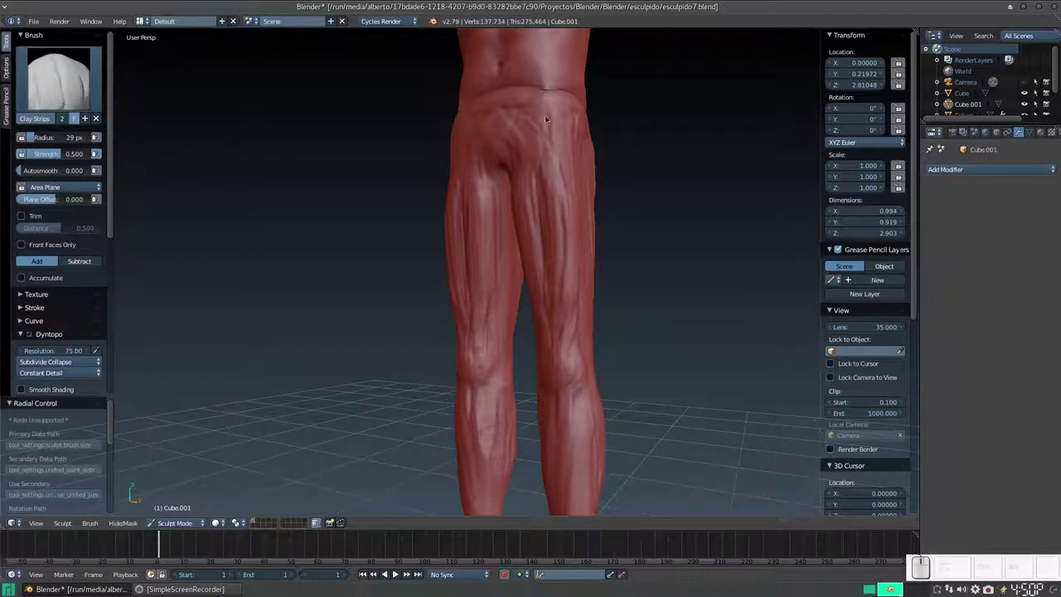
left_click_drag(545, 282, 538, 195)
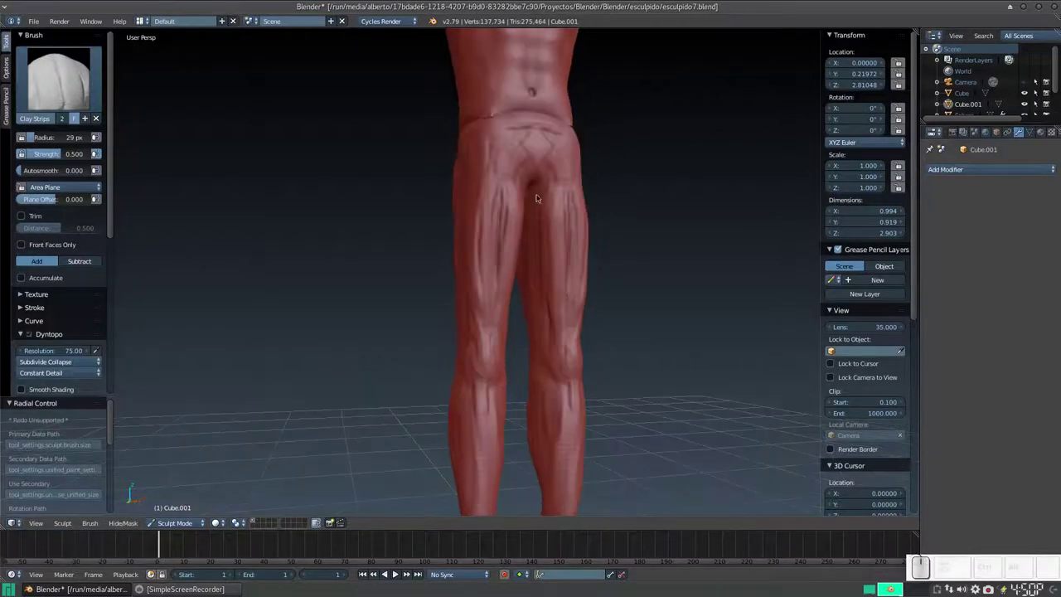
left_click_drag(544, 201, 527, 202)
left_click_drag(526, 203, 533, 248)
left_click_drag(530, 245, 543, 225)
middle_click(536, 263)
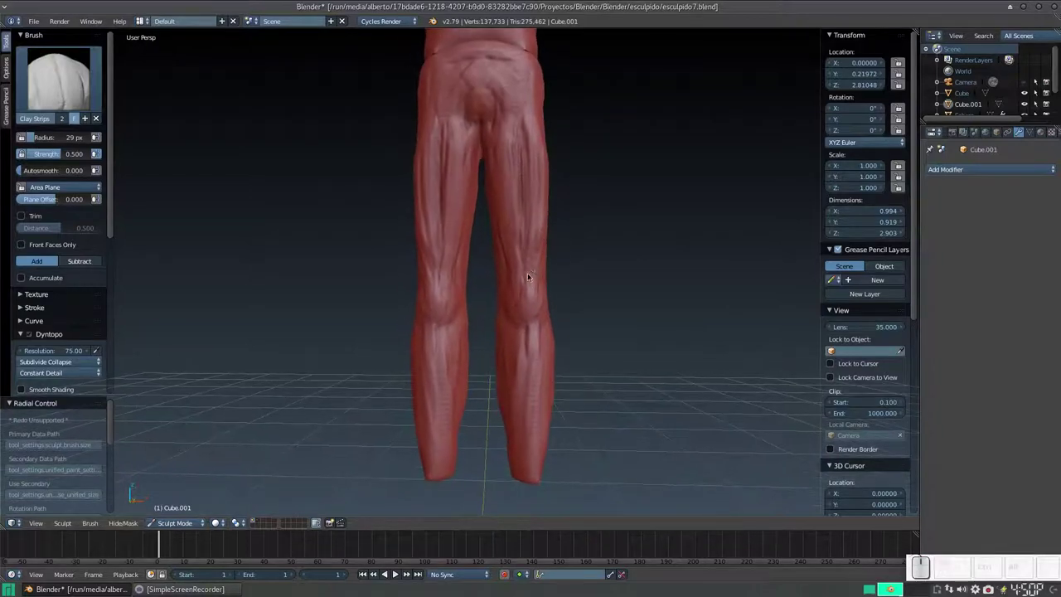
Shrink the brush radius to 18 px and refine creases on the calves and behind the knees
key("f")
left_click(522, 284)
left_click_drag(532, 271, 532, 324)
left_click(533, 318)
left_click_drag(525, 313, 523, 311)
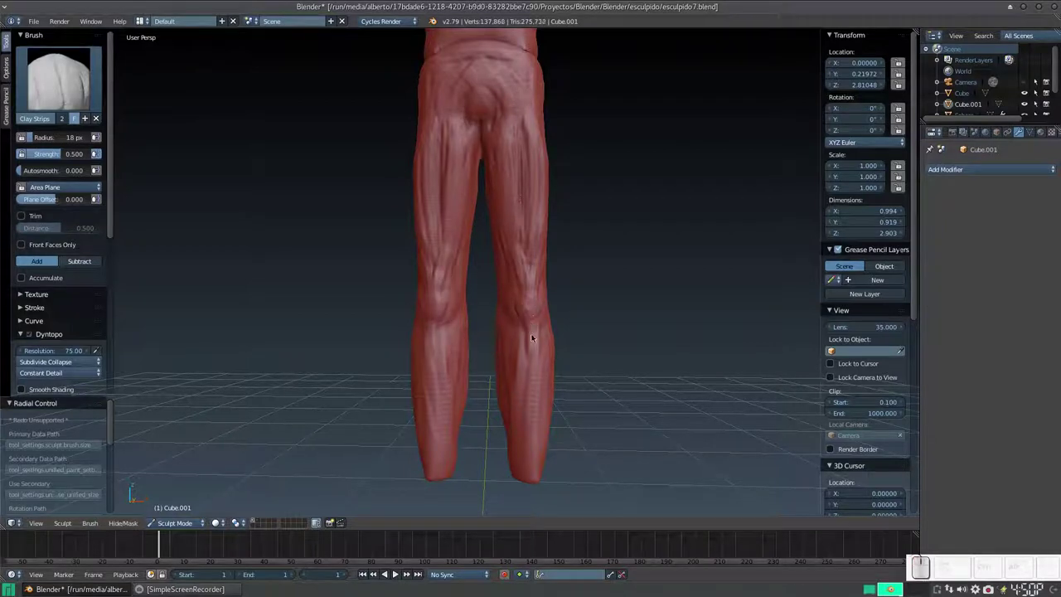
left_click_drag(536, 347, 524, 347)
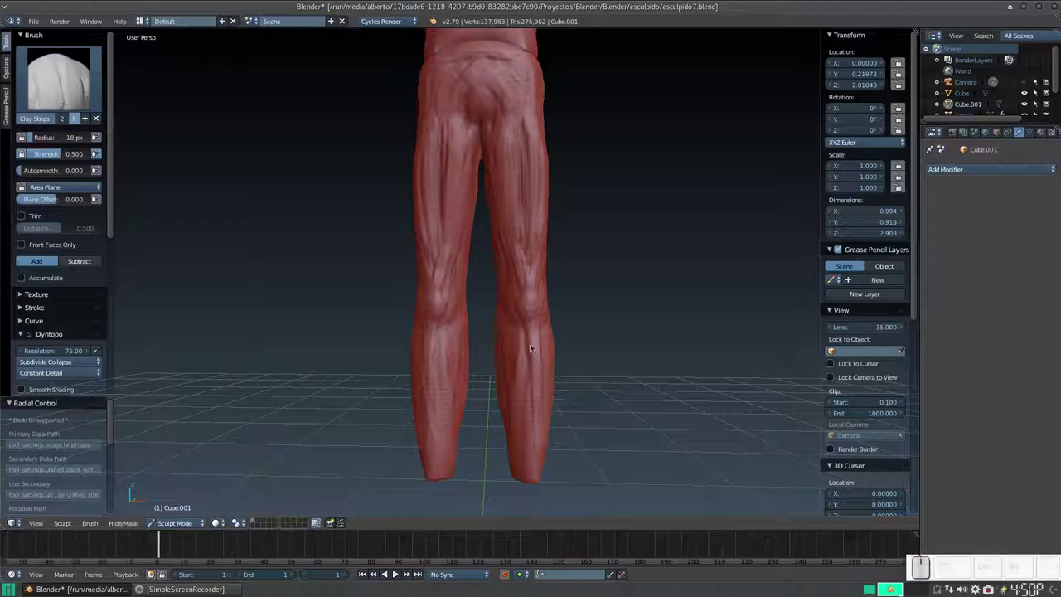
left_click(538, 402)
middle_click(545, 386)
left_click_drag(517, 331, 490, 334)
Sculpt fine muscle lines along the side of one leg from hip past knee and calf
middle_click(480, 342)
middle_click(471, 304)
left_click(450, 283)
left_click(459, 280)
middle_click(468, 279)
left_click_drag(465, 308, 468, 276)
middle_click(478, 282)
middle_click(513, 288)
left_click_drag(475, 277, 441, 230)
left_click_drag(434, 244, 468, 265)
middle_click(463, 270)
middle_click(470, 266)
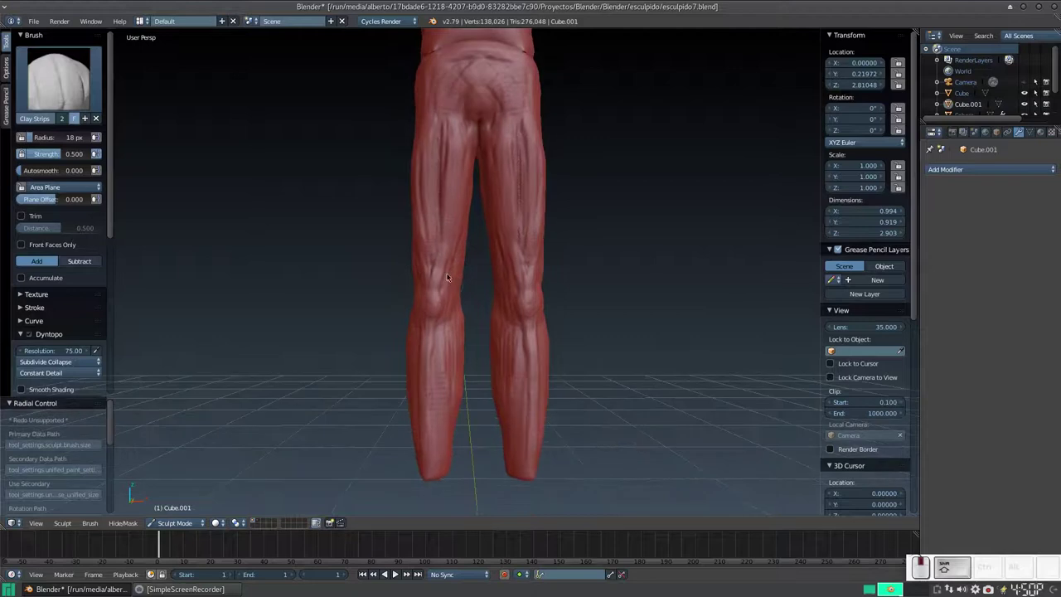
left_click_drag(446, 286, 443, 289)
left_click_drag(438, 290, 461, 283)
middle_click(453, 287)
middle_click(498, 290)
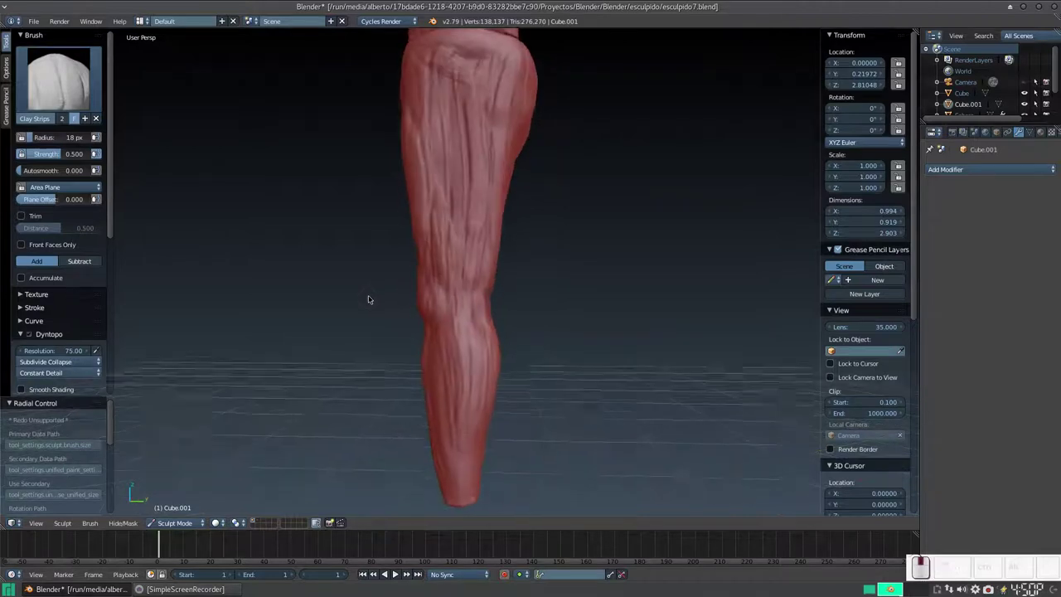
middle_click(508, 279)
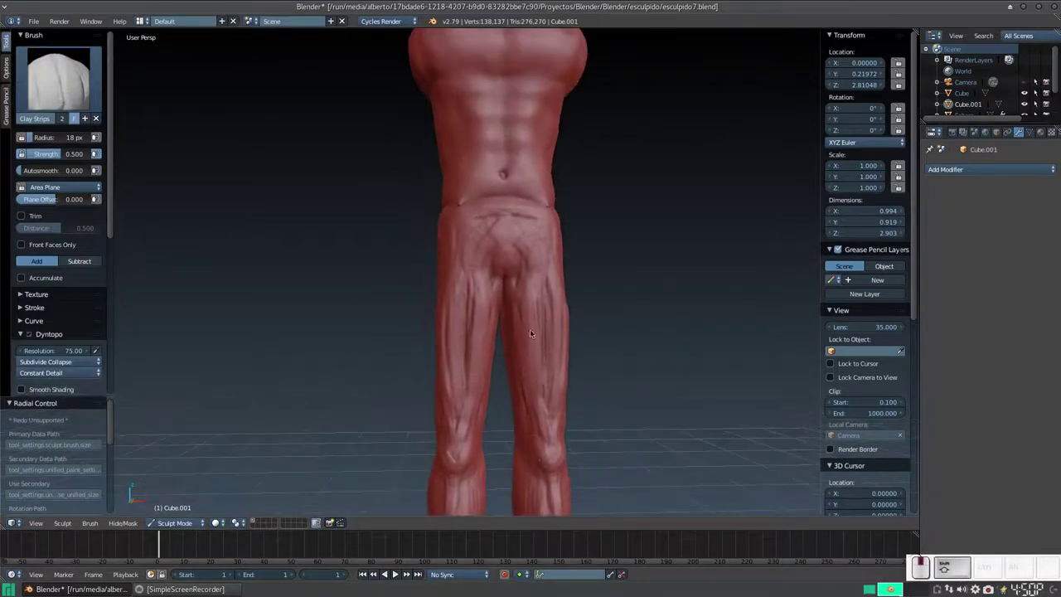
middle_click(533, 321)
key("KP_Subtract")
left_click(511, 324)
left_click(506, 308)
left_click_drag(500, 315, 490, 322)
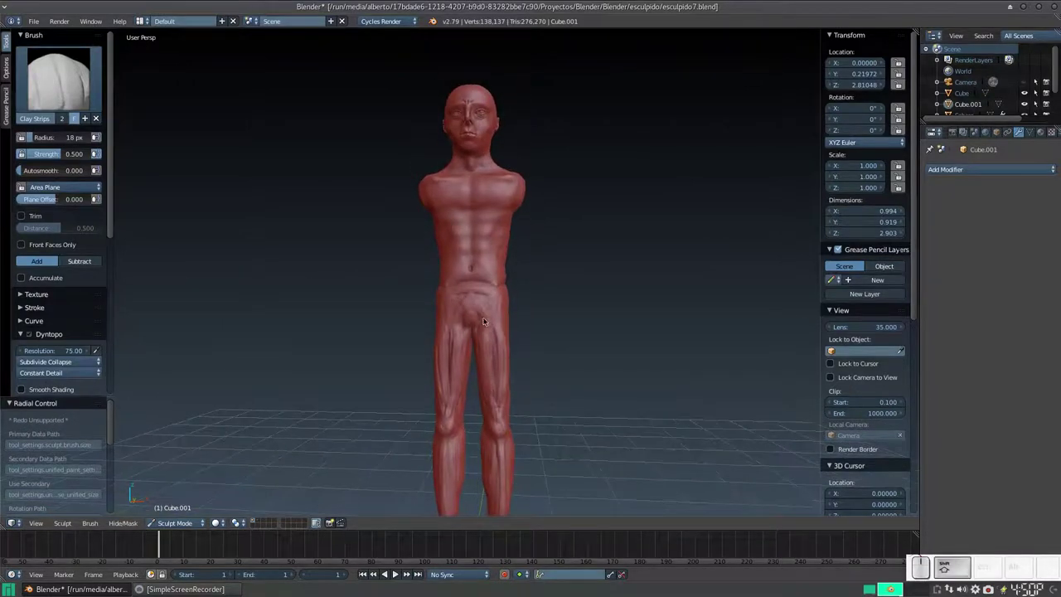
left_click(493, 319)
key("KP_Add")
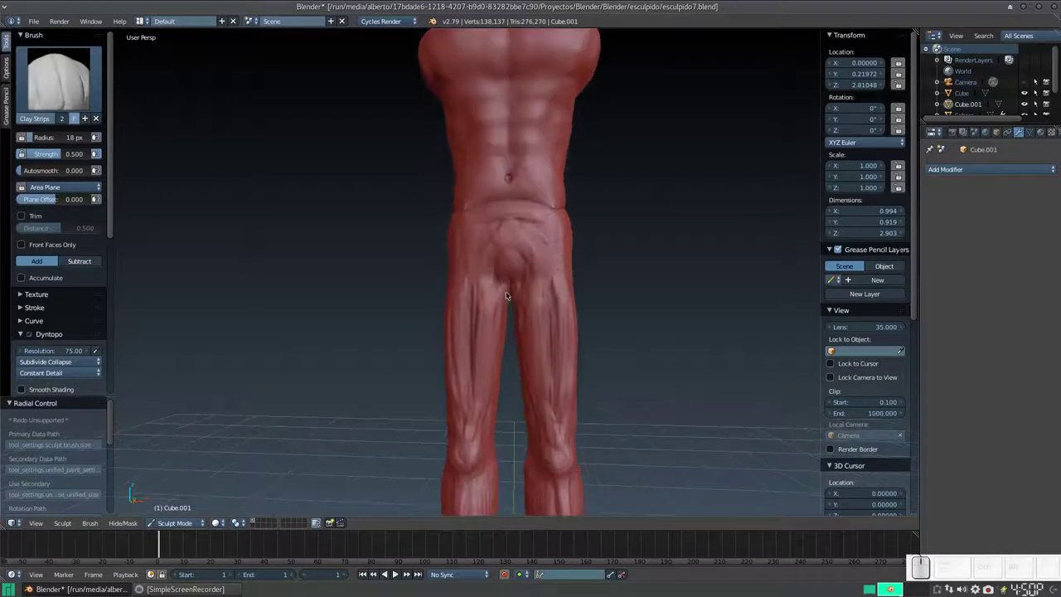
Smooth the front of the thighs, softening the many muscle lines into shallow creases
key("s")
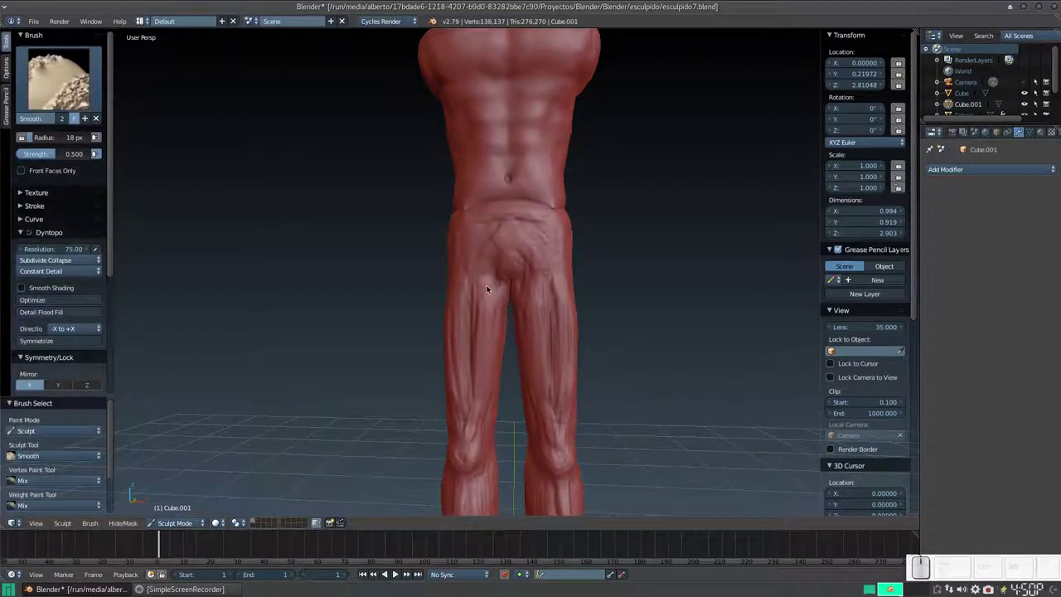
left_click(489, 279)
double_click(486, 292)
left_click(480, 309)
left_click_drag(495, 254, 470, 257)
middle_click(481, 262)
left_click(475, 252)
left_click(464, 296)
left_click(467, 291)
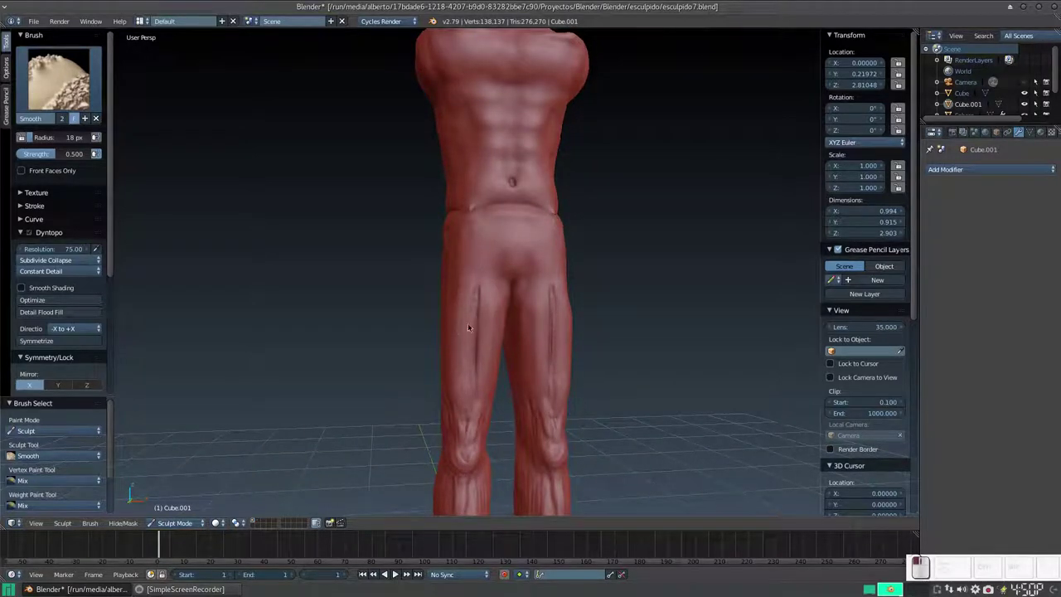
left_click(488, 299)
left_click(461, 383)
left_click(481, 409)
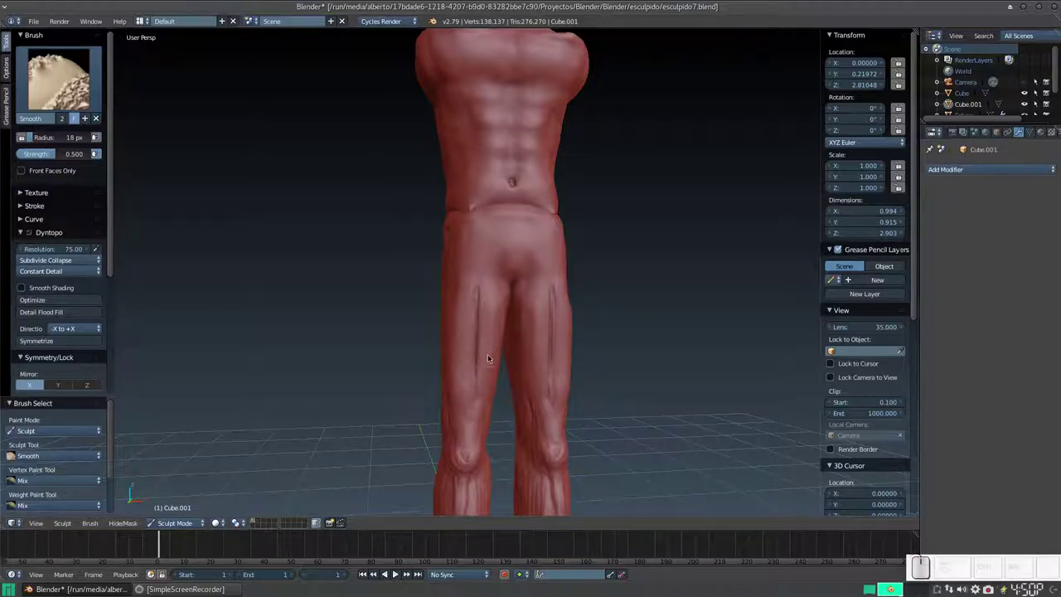
Smooth down the side of the thigh below the hip, then begin scraping its muscle lines
middle_click(497, 351)
left_click(69, 96)
left_click(265, 197)
middle_click(466, 290)
left_click_drag(457, 267, 462, 256)
left_click(468, 248)
left_click_drag(473, 255, 439, 384)
middle_click(447, 383)
left_click_drag(460, 333, 435, 373)
middle_click(442, 376)
left_click_drag(459, 332, 437, 388)
middle_click(437, 388)
middle_click(454, 353)
left_click_drag(466, 186, 447, 287)
Scrape the sides of the thighs and lower legs flatter with the Scrape/Peaks brush at radius 38
key("f")
left_click_drag(450, 285, 461, 198)
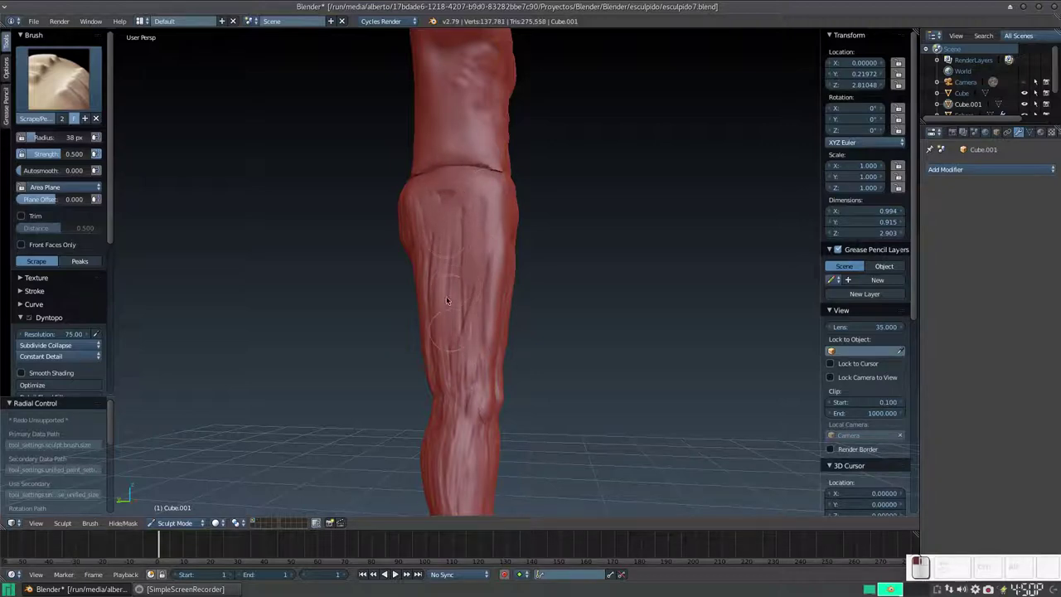
left_click(424, 246)
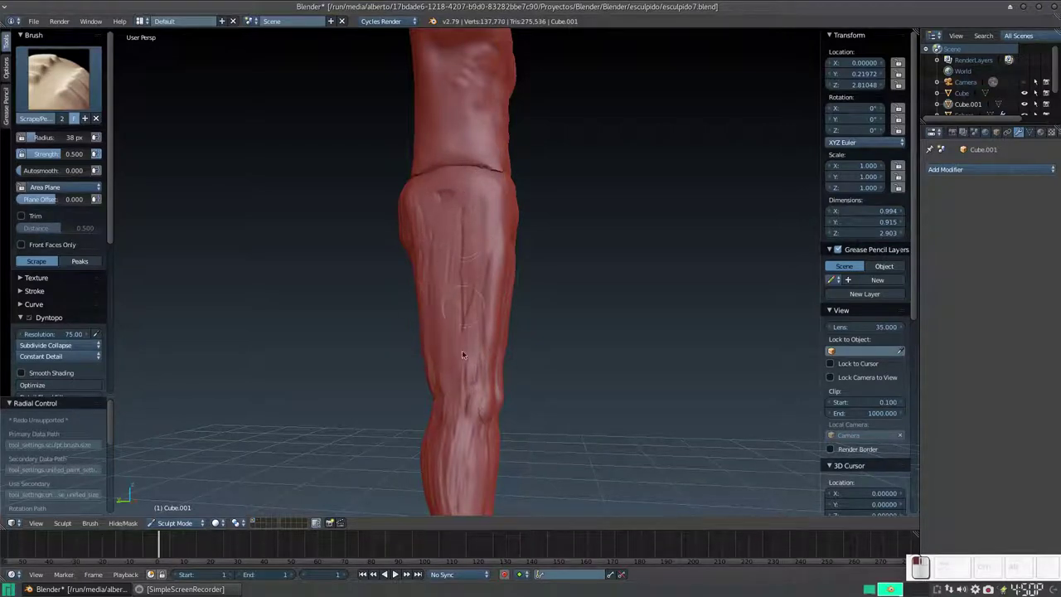
left_click_drag(459, 372, 444, 409)
middle_click(427, 392)
left_click_drag(466, 281, 458, 309)
middle_click(458, 309)
middle_click(515, 306)
middle_click(504, 138)
left_click_drag(472, 114, 496, 198)
middle_click(512, 198)
left_click(473, 157)
left_click_drag(485, 156, 496, 290)
Flatten and slim the backs of the calves with repeated scrape dabs
middle_click(479, 295)
left_click(478, 228)
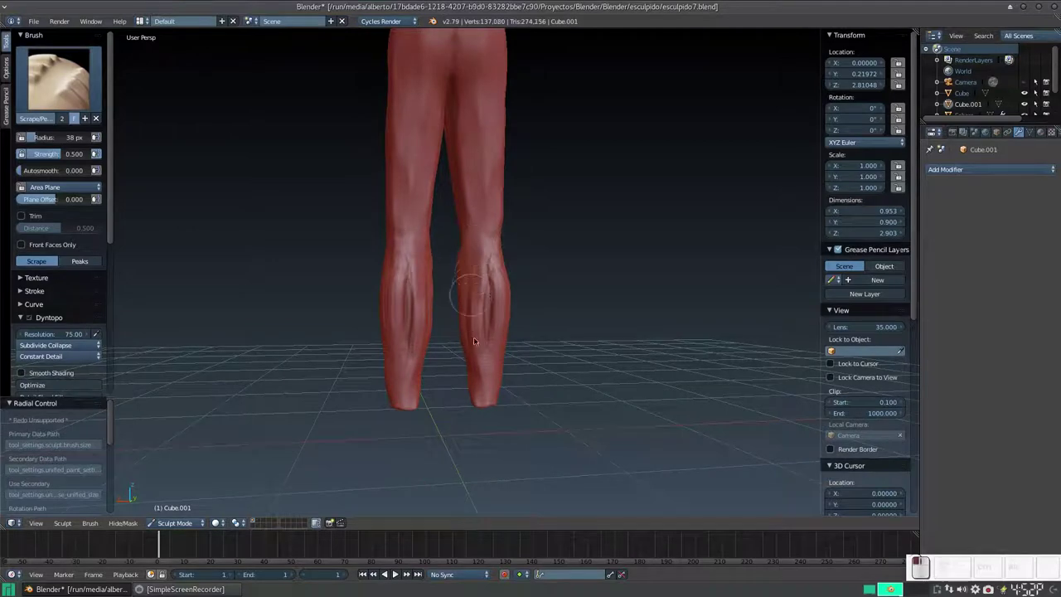
middle_click(464, 297)
left_click(500, 252)
left_click(506, 252)
left_click(496, 291)
left_click(489, 262)
left_click(484, 269)
middle_click(474, 309)
middle_click(428, 253)
middle_click(457, 289)
Scrape vertical grooves down the backs of both thighs and knees, undoing two stray strokes
left_click(417, 158)
middle_click(428, 207)
left_click_drag(403, 144, 393, 233)
middle_click(393, 233)
middle_click(498, 230)
left_click_drag(475, 182, 475, 319)
middle_click(464, 318)
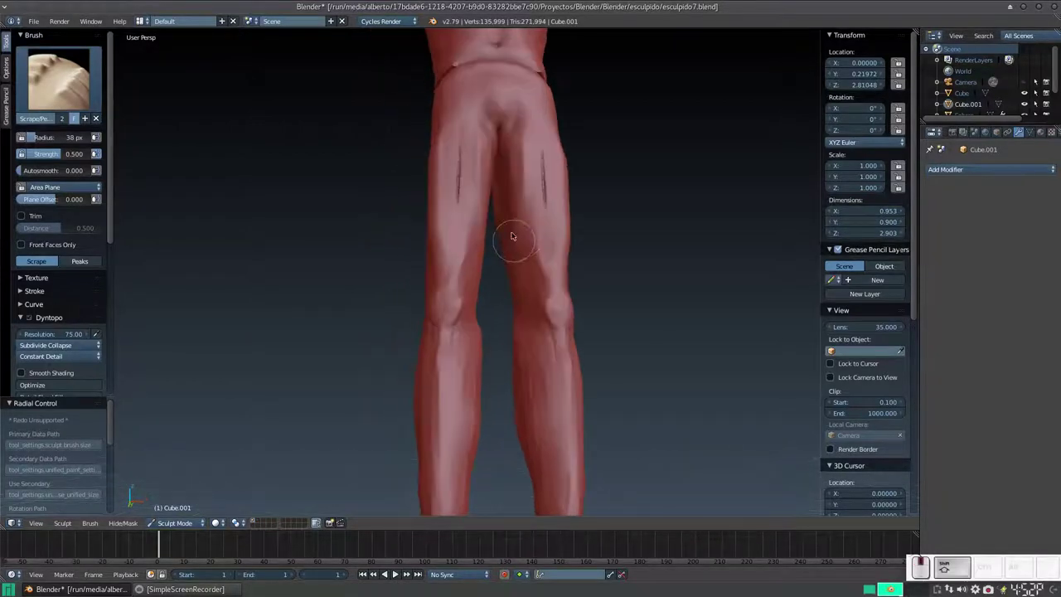
left_click_drag(528, 269, 508, 342)
middle_click(529, 354)
left_click(529, 356)
middle_click(543, 335)
left_click(529, 298)
key("ctrl+z")
key("ctrl+z")
middle_click(553, 281)
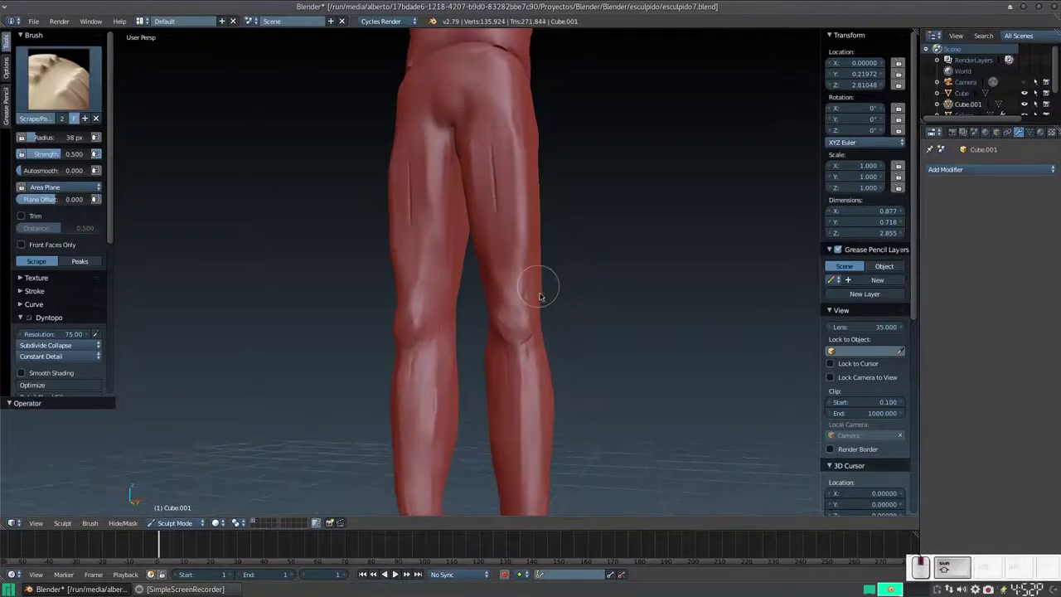
middle_click(566, 325)
middle_click(581, 316)
Switch to the Crease brush with a smaller radius and crease the back of the thigh
key("shift+c")
left_click(78, 92)
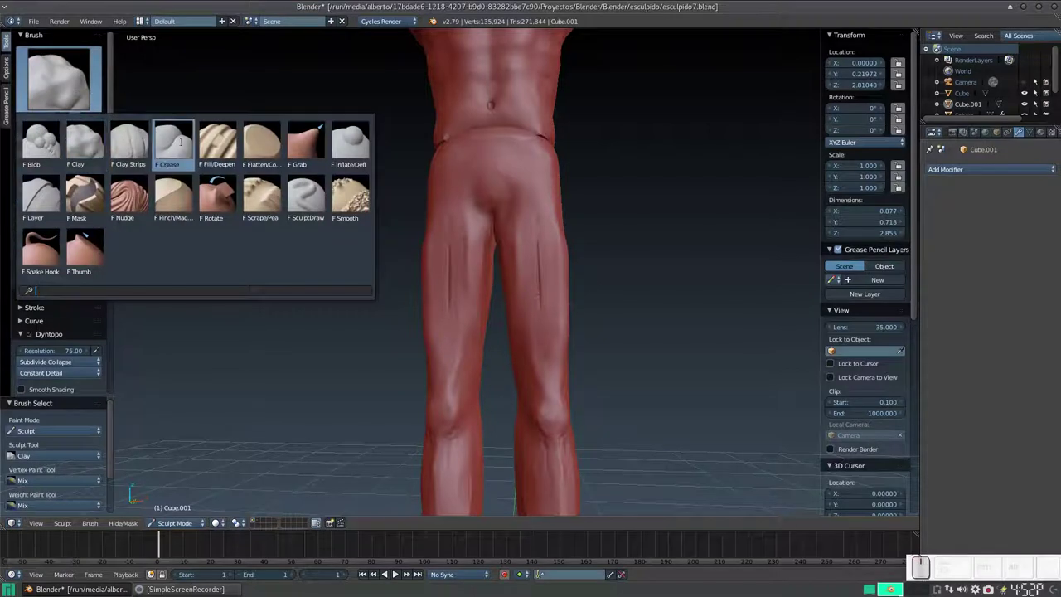
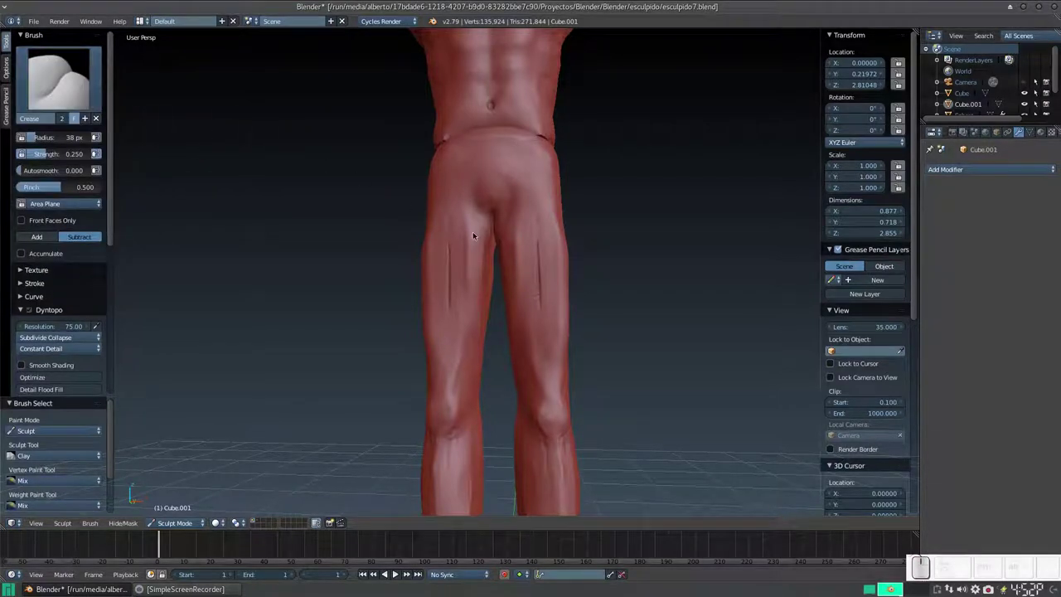
key("f")
left_click(534, 241)
left_click_drag(536, 209, 545, 230)
left_click_drag(541, 234, 539, 253)
left_click_drag(534, 225, 518, 162)
left_click(517, 170)
Carve further crease lines down the back of the leg
scroll("down", 3)
middle_click(524, 301)
key("KP_Add")
left_click(522, 239)
left_click_drag(520, 229, 558, 237)
scroll("up", 3)
scroll("up", 3)
middle_click(547, 237)
left_click(560, 122)
left_click(559, 133)
left_click(557, 113)
Crease the calf muscles and the groove along the back of the lower leg
middle_click(538, 201)
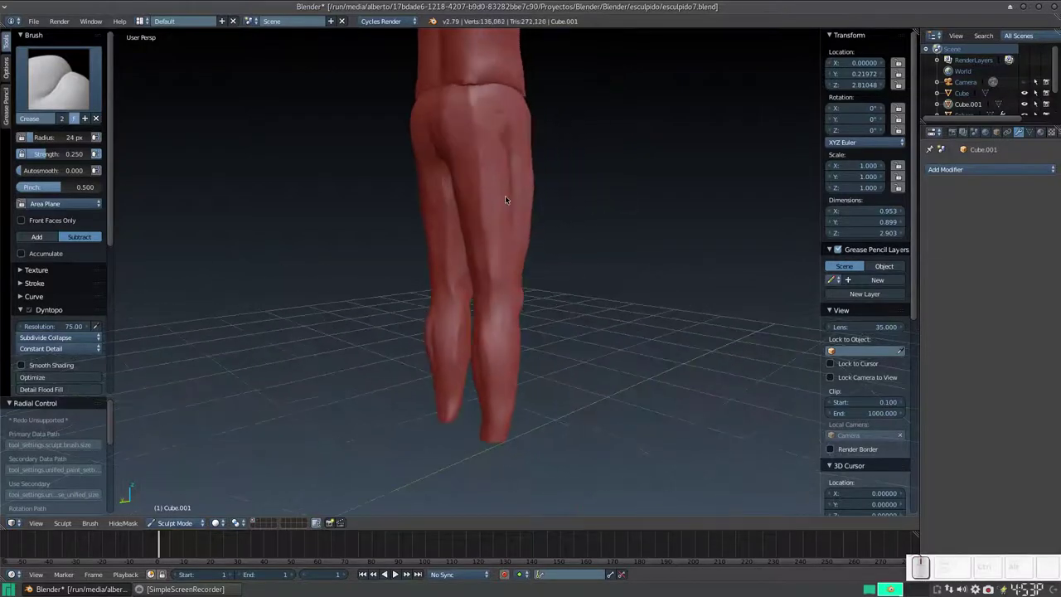
middle_click(534, 204)
middle_click(505, 211)
middle_click(445, 295)
left_click_drag(496, 279, 499, 274)
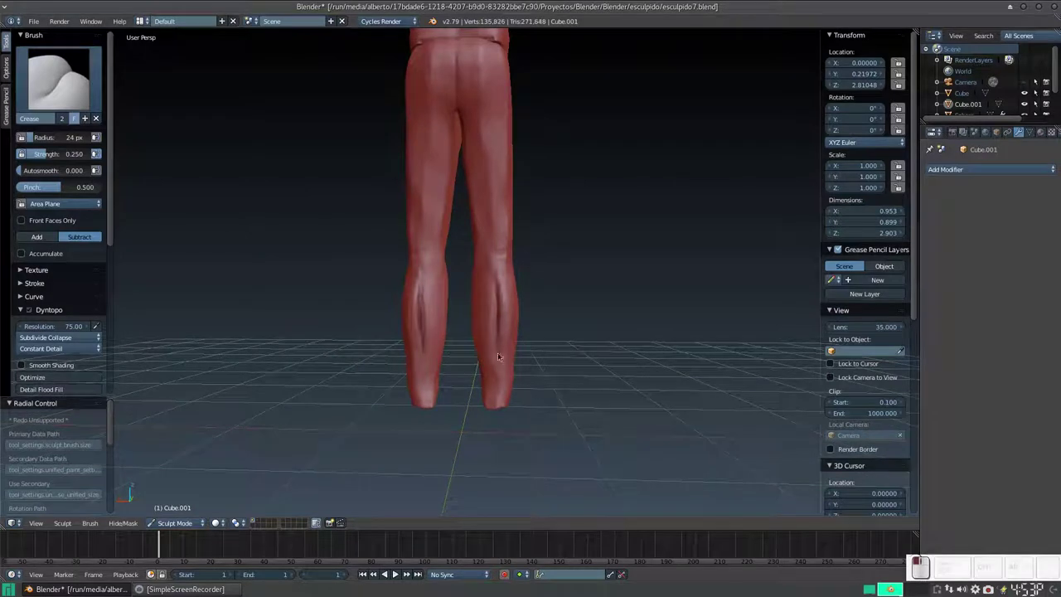
left_click_drag(495, 276, 512, 231)
middle_click(502, 268)
middle_click(488, 252)
scroll("up", 3)
left_click(486, 235)
left_click(483, 244)
left_click_drag(488, 263, 490, 249)
Add remaining crease touches along the backs of both legs
middle_click(471, 252)
left_click(533, 224)
left_click(531, 334)
middle_click(528, 285)
left_click_drag(488, 312, 501, 327)
middle_click(500, 312)
middle_click(495, 336)
Crease the waistline, between and under the buttocks, and the side of the hip
middle_click(471, 295)
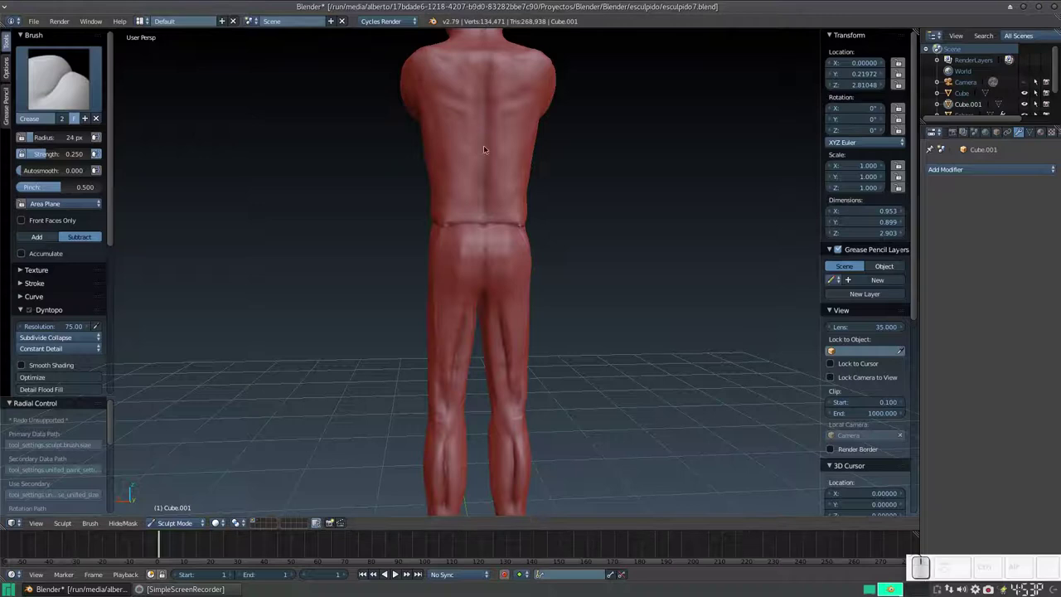
left_click(488, 229)
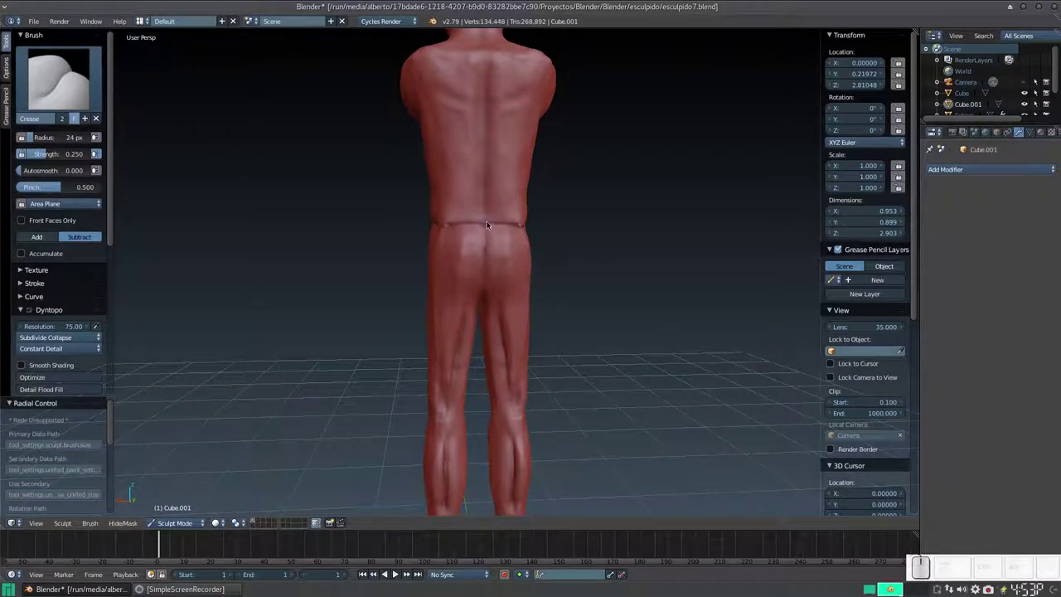
left_click(485, 228)
middle_click(456, 256)
left_click(483, 242)
left_click(483, 237)
left_click(485, 242)
middle_click(451, 252)
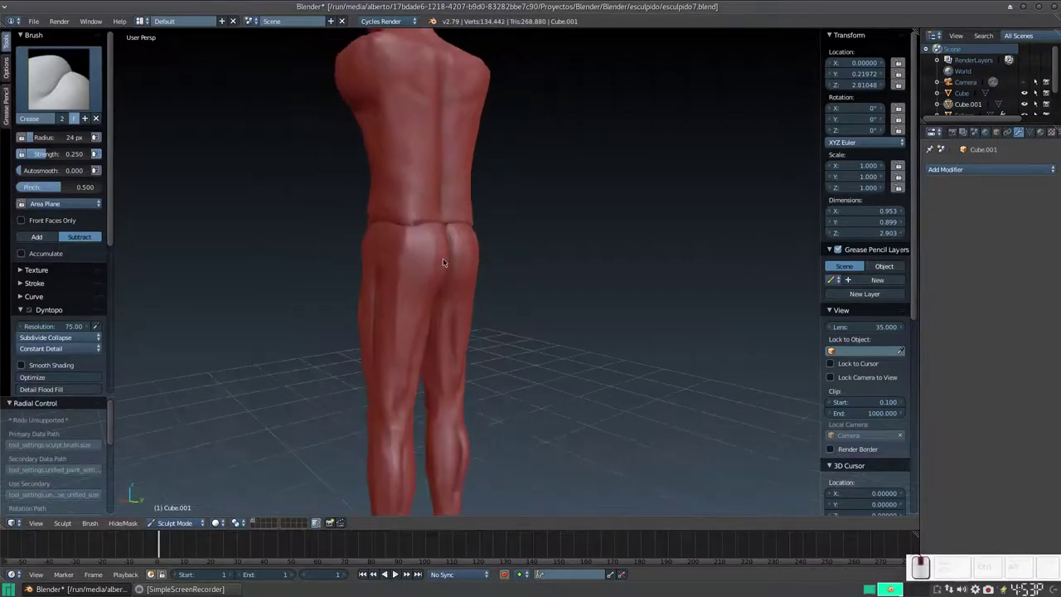
left_click_drag(428, 256, 450, 234)
Switch to the Smooth brush and soften the hip side and leg surfaces
key("s")
left_click_drag(441, 222, 419, 220)
middle_click(425, 225)
middle_click(427, 231)
left_click_drag(440, 205, 487, 223)
left_click_drag(468, 222, 458, 223)
middle_click(459, 223)
middle_click(468, 189)
middle_click(567, 198)
left_click_drag(473, 174, 462, 174)
left_click_drag(465, 174, 443, 176)
Smooth rough patches and long strokes over the leg surfaces from several angles
middle_click(449, 176)
middle_click(458, 219)
left_click(500, 209)
left_click(500, 208)
middle_click(485, 249)
left_click(486, 159)
middle_click(485, 155)
left_click_drag(425, 130, 426, 263)
middle_click(422, 265)
middle_click(449, 238)
left_click_drag(558, 276, 528, 296)
left_click_drag(555, 284, 546, 304)
Smooth the lower leg surfaces and zoom in on the thighs
middle_click(555, 308)
left_click_drag(494, 284, 534, 346)
left_click(543, 309)
left_click_drag(543, 182, 547, 174)
middle_click(540, 181)
scroll("up", 3)
middle_click(558, 223)
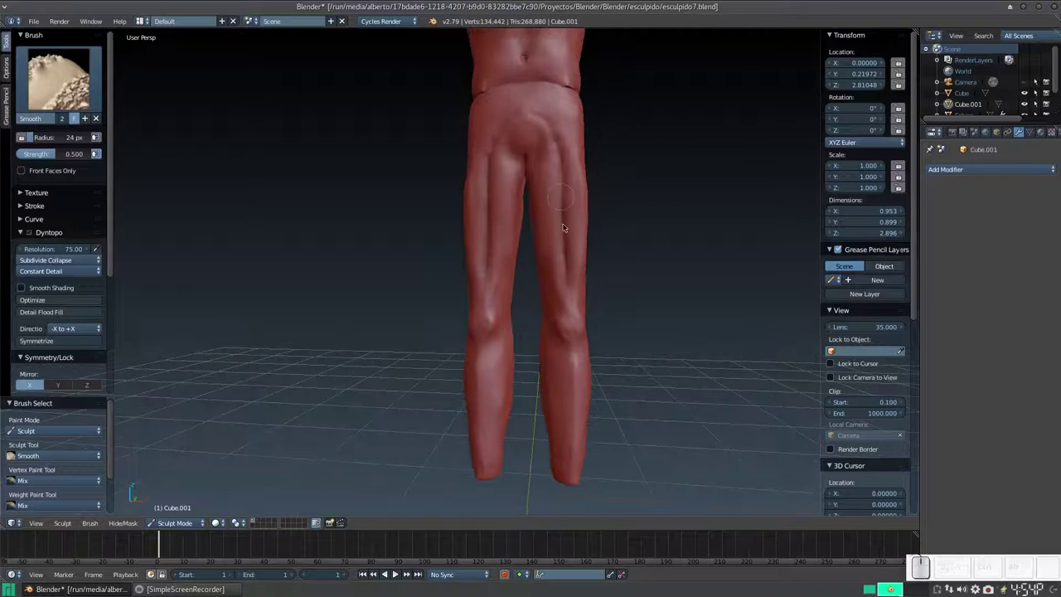
Smooth the backs of the thighs and the backs of the knees
left_click_drag(570, 288, 566, 169)
left_click_drag(562, 156, 549, 133)
left_click(576, 150)
middle_click(565, 181)
left_click_drag(576, 156, 522, 142)
left_click(523, 76)
left_click(527, 111)
Smooth the knees and orbit around to the front of the figure
middle_click(522, 260)
middle_click(524, 105)
left_click(520, 177)
left_click(504, 224)
middle_click(502, 309)
middle_click(487, 279)
middle_click(583, 245)
middle_click(564, 268)
middle_click(569, 305)
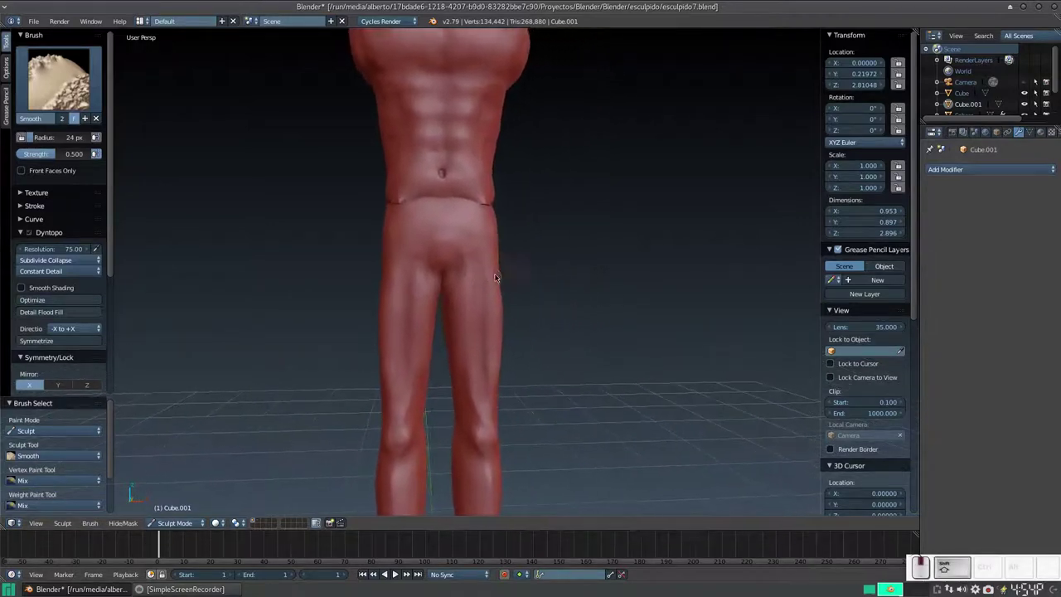
middle_click(498, 271)
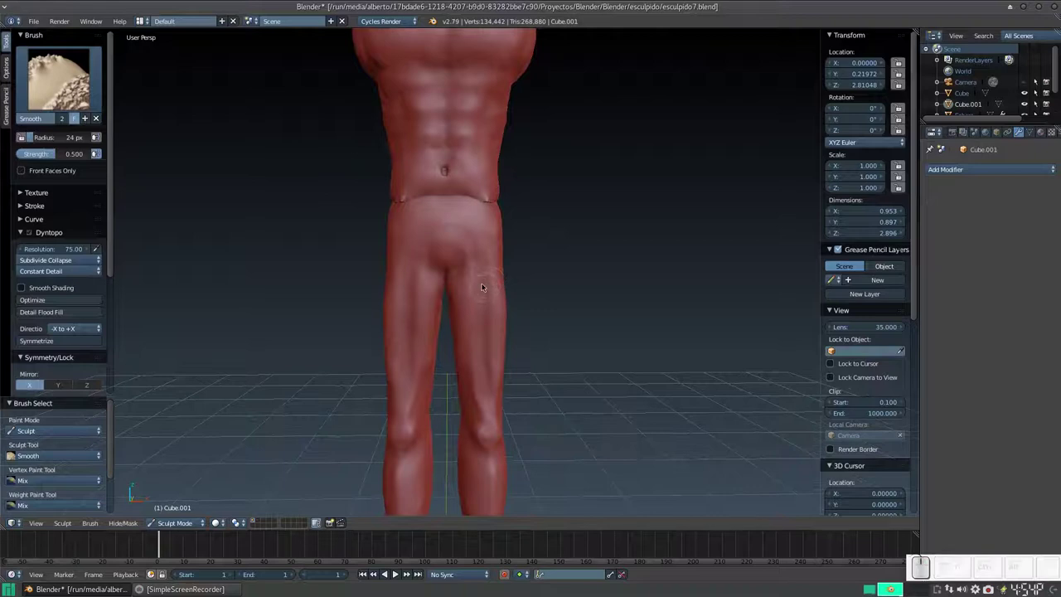
middle_click(500, 350)
Smooth the fronts of the thighs and knees
left_click_drag(561, 271, 389, 283)
left_click(414, 97)
left_click_drag(387, 235, 484, 289)
left_click(505, 306)
left_click(511, 346)
middle_click(503, 314)
left_click(441, 216)
Reselect the Crease brush and orbit up to the face and chest
middle_click(440, 246)
middle_click(492, 238)
middle_click(521, 301)
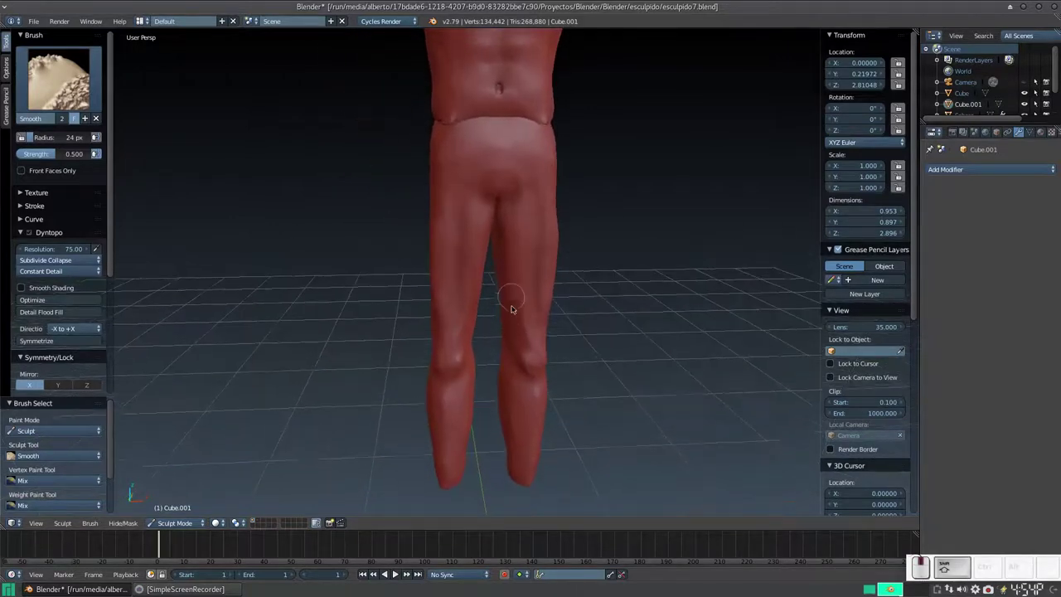
middle_click(507, 309)
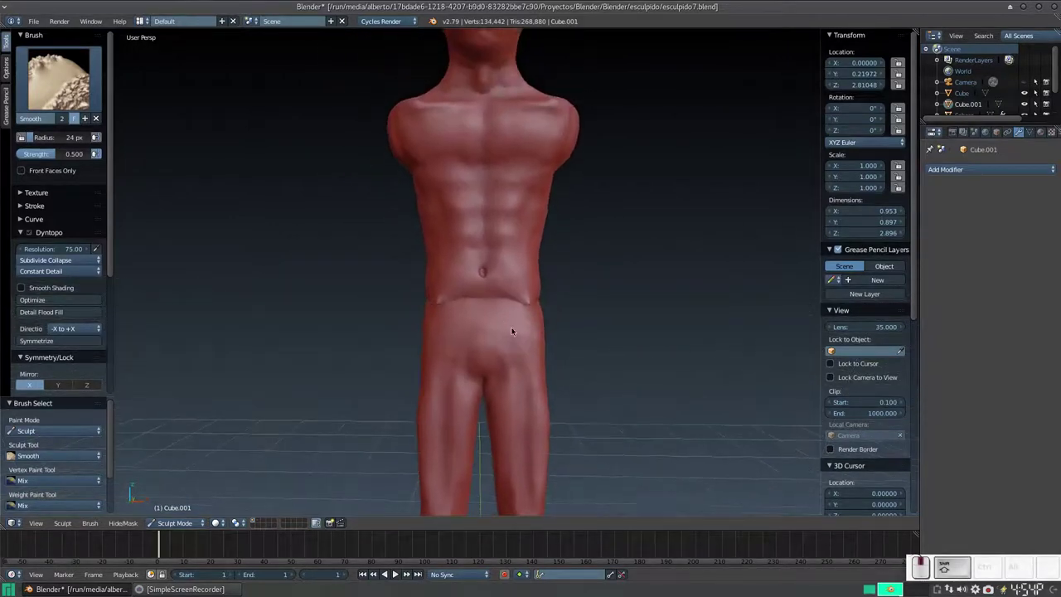
middle_click(512, 299)
left_click(74, 91)
left_click(178, 137)
middle_click(447, 190)
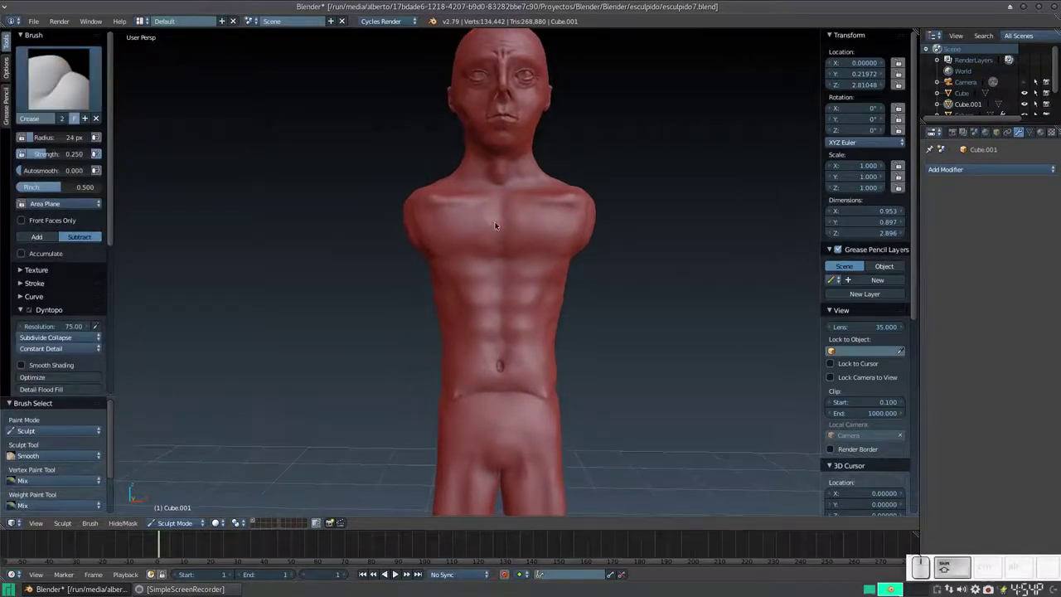
Make the upper body the sculpted object and carve a crease down the centre of the chest
right_click(501, 229)
left_click(518, 196)
middle_click(501, 219)
left_click(176, 523)
left_click(177, 487)
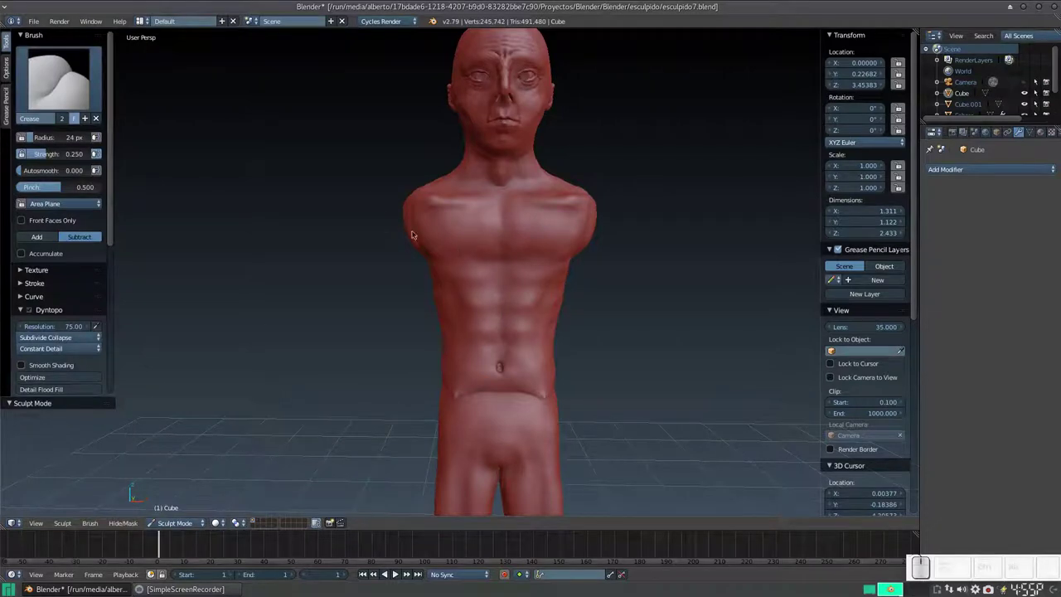
left_click(501, 206)
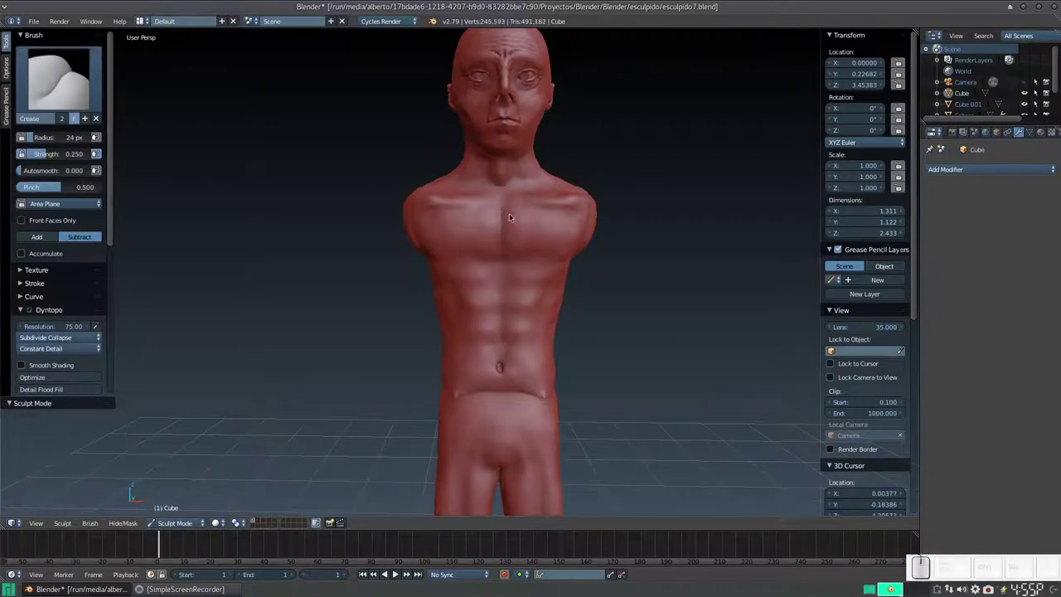
middle_click(505, 247)
key("KP_Add")
left_click_drag(509, 228, 518, 205)
left_click(518, 205)
Deepen the grooves between the abs and crease along the side of the abdomen
middle_click(515, 213)
left_click(514, 242)
left_click(516, 268)
left_click_drag(518, 292, 515, 306)
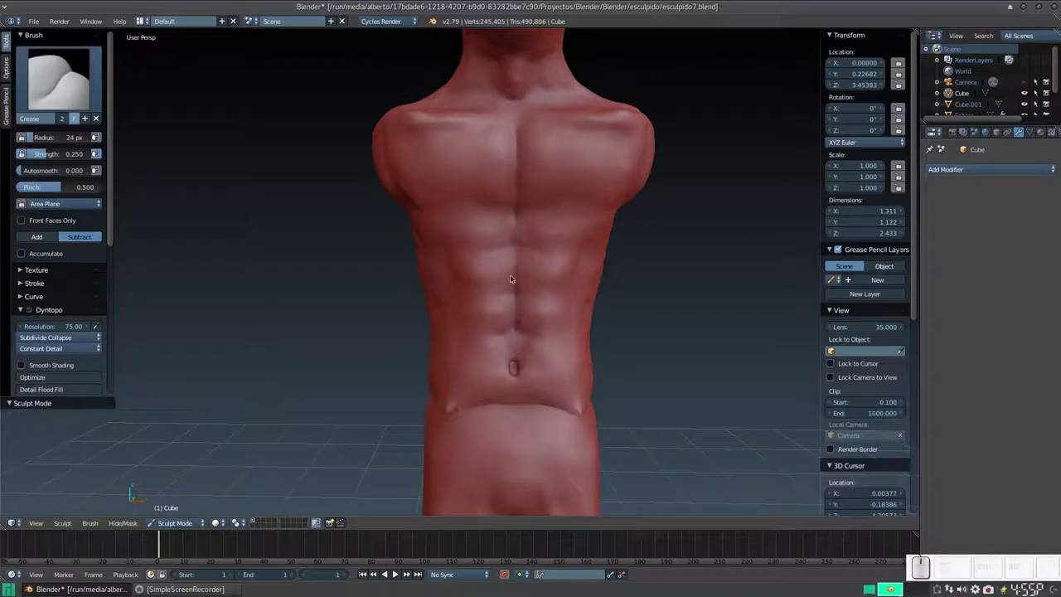
middle_click(500, 289)
left_click(468, 266)
left_click(488, 264)
left_click(467, 311)
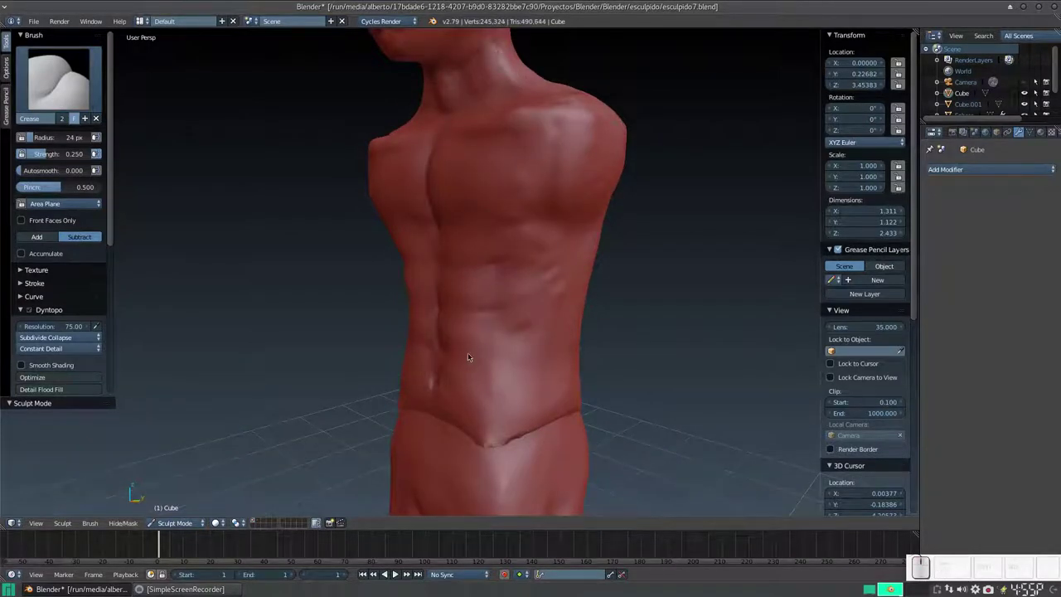
left_click_drag(476, 354, 531, 328)
Deepen the creases between the abdominal muscles and inspect the six-pack from several angles
middle_click(517, 321)
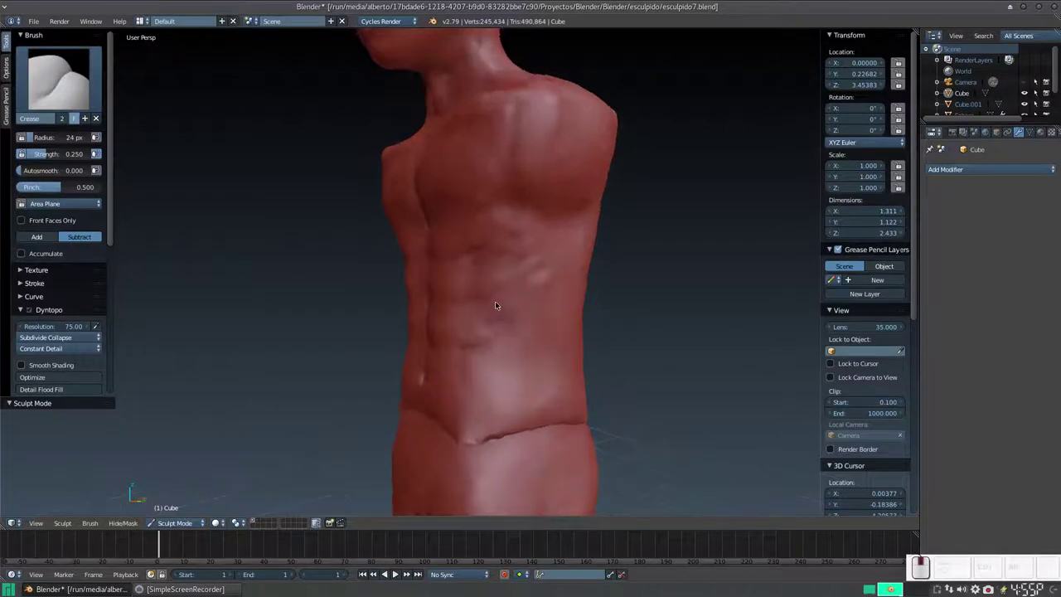
left_click(490, 222)
left_click(491, 244)
left_click(503, 261)
left_click(517, 281)
middle_click(521, 281)
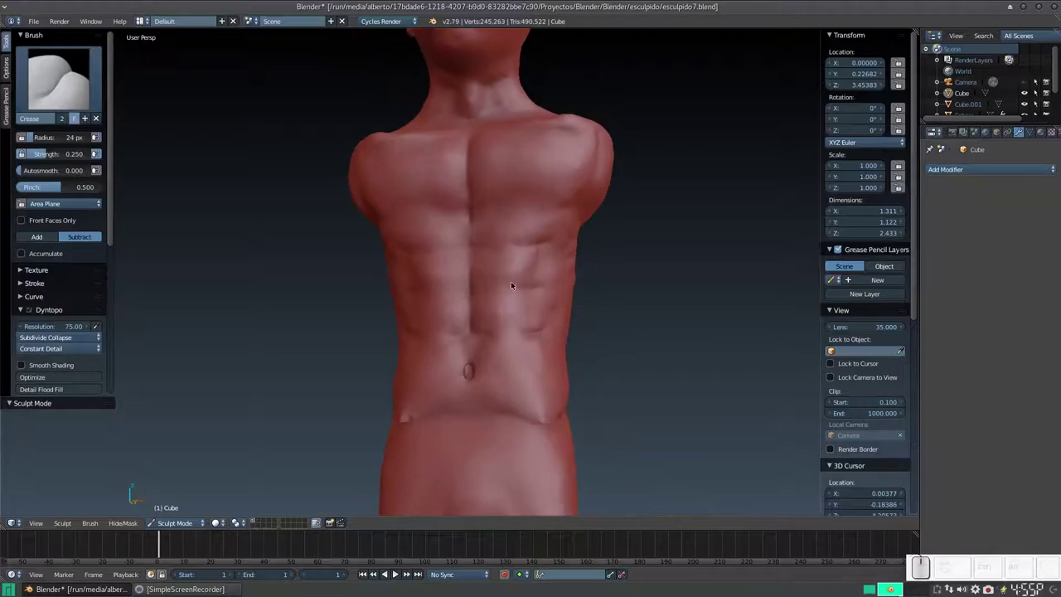
middle_click(539, 290)
middle_click(541, 297)
middle_click(489, 278)
middle_click(472, 271)
middle_click(463, 291)
middle_click(482, 285)
left_click_drag(505, 302, 502, 335)
middle_click(477, 300)
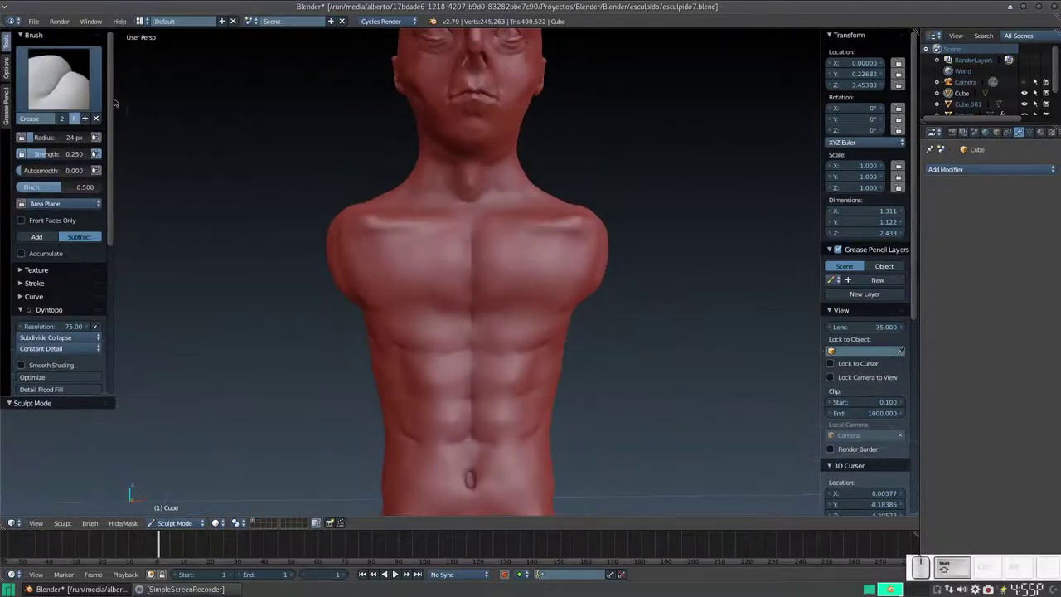
Build up clay on the face and cheeks with the Clay Strips brush
key("3")
middle_click(449, 168)
middle_click(505, 156)
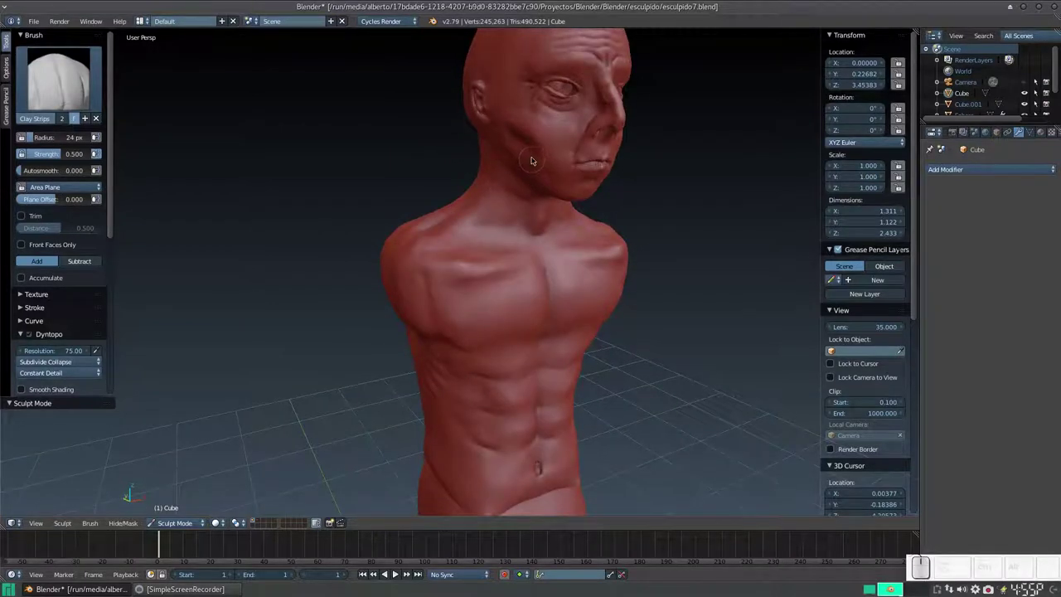
middle_click(530, 169)
left_click_drag(500, 142, 478, 171)
middle_click(527, 188)
left_click_drag(526, 108, 500, 177)
middle_click(524, 181)
key("Caps_Lock")
middle_click(579, 185)
middle_click(584, 182)
left_click(540, 183)
Sculpt muscle and tendons along the neck with a smaller brush radius, adding facial detail
left_click_drag(528, 220, 535, 212)
key("f")
left_click(507, 217)
left_click_drag(502, 203, 529, 209)
left_click_drag(530, 222, 520, 224)
left_click(520, 224)
left_click(521, 220)
middle_click(538, 208)
middle_click(541, 229)
left_click(502, 219)
Smooth the face and neck surfaces with the Smooth brush
middle_click(504, 237)
middle_click(471, 234)
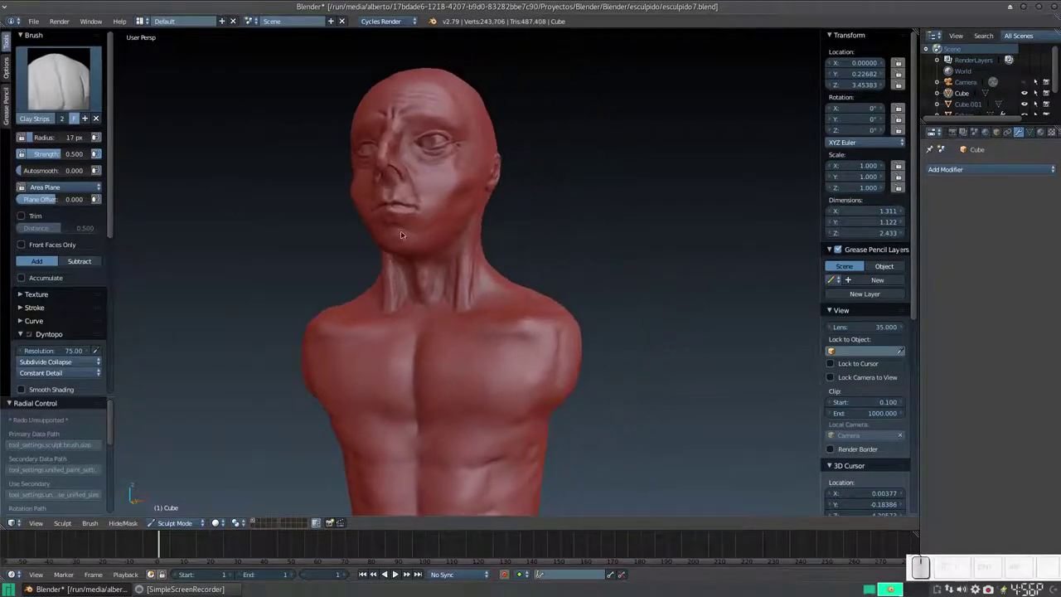
key("s")
middle_click(477, 236)
left_click_drag(451, 208, 450, 249)
middle_click(450, 248)
left_click_drag(457, 210, 455, 250)
middle_click(455, 263)
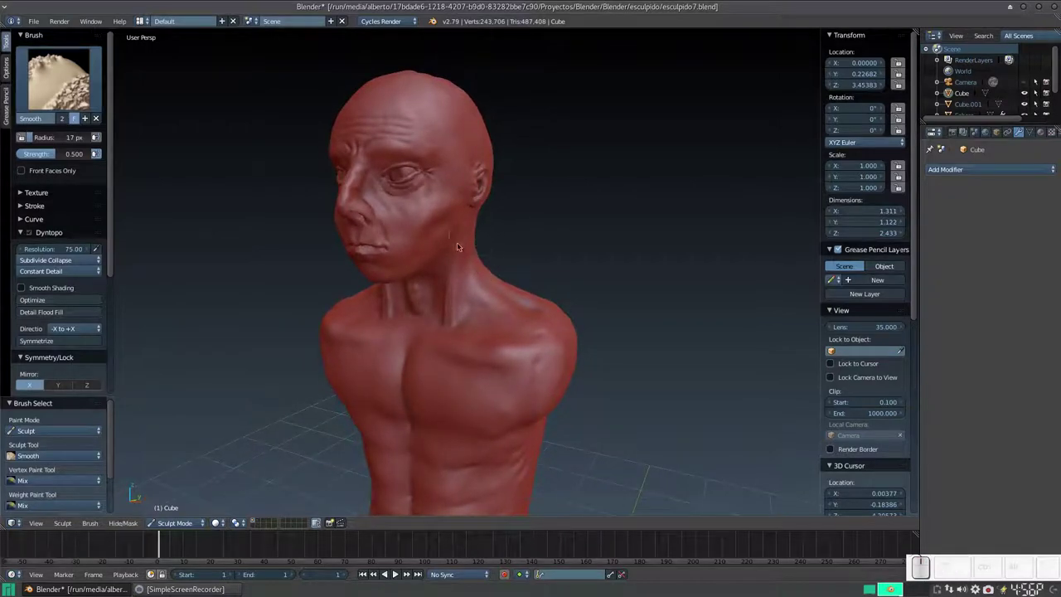
Smooth the face, neck and chest
middle_click(458, 289)
middle_click(441, 281)
left_click(429, 238)
left_click(431, 234)
middle_click(440, 274)
left_click(486, 245)
middle_click(466, 275)
middle_click(476, 267)
left_click(507, 256)
middle_click(501, 279)
left_click_drag(477, 220, 495, 223)
left_click(505, 227)
Smooth the torso and abdomen from several angles
middle_click(518, 213)
middle_click(457, 253)
right_click(540, 274)
middle_click(554, 277)
right_click(490, 239)
middle_click(486, 255)
right_click(496, 260)
middle_click(500, 258)
right_click(524, 269)
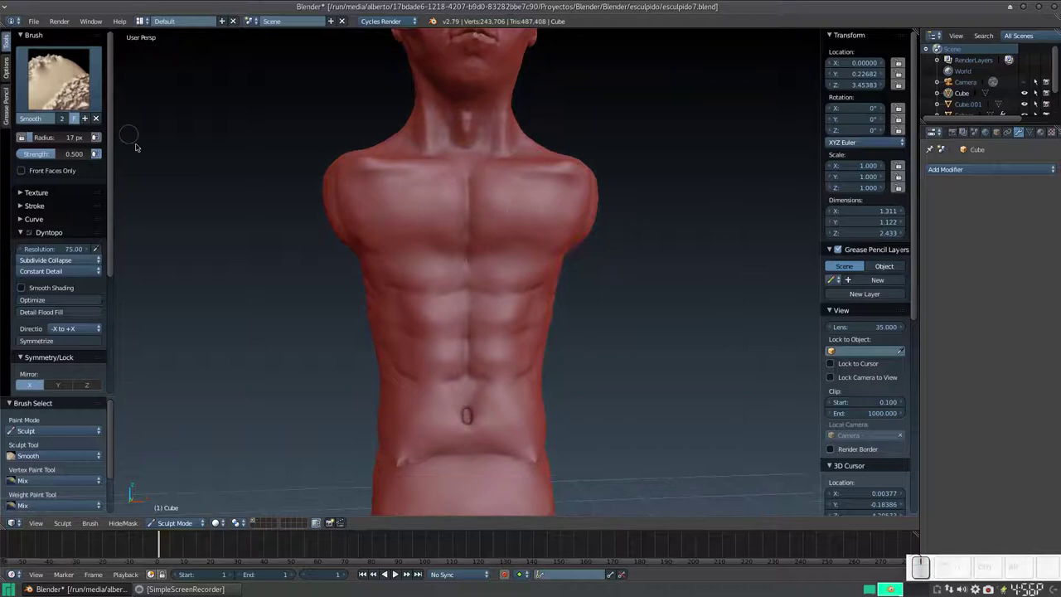
left_click(64, 93)
left_click(180, 153)
left_click(388, 242)
Crease the line under the pectorals more sharply with an enlarged Crease brush
key("ctrl+z")
key("ctrl+z")
key("f")
left_click(440, 272)
left_click_drag(463, 243, 387, 253)
middle_click(507, 260)
middle_click(484, 251)
middle_click(537, 251)
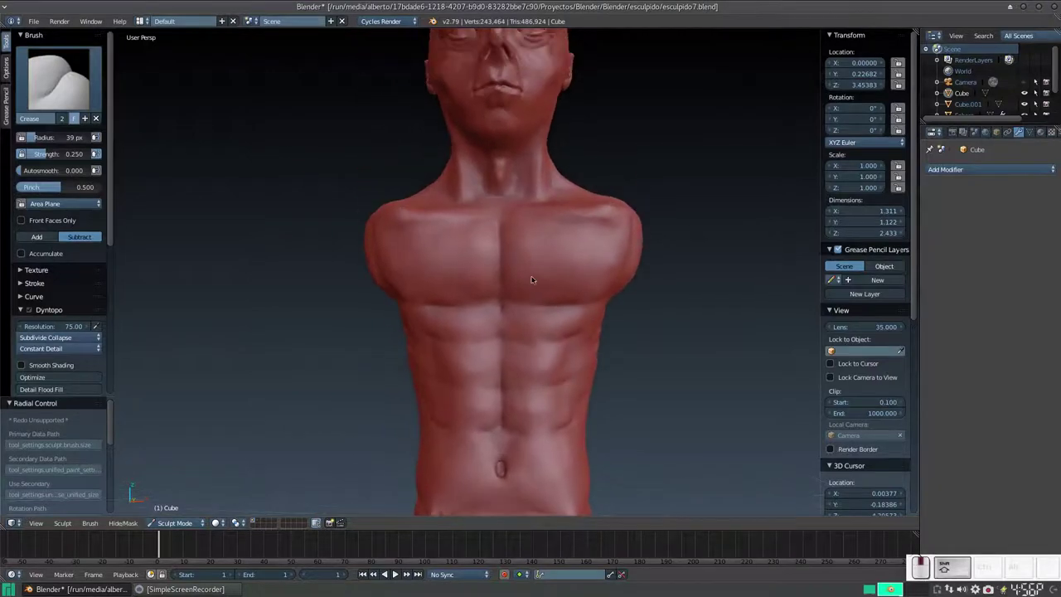
Zoom out to the whole figure and make the legs mesh (Cube.001) the sculpted object
key("KP_Subtract")
middle_click(528, 270)
middle_click(514, 305)
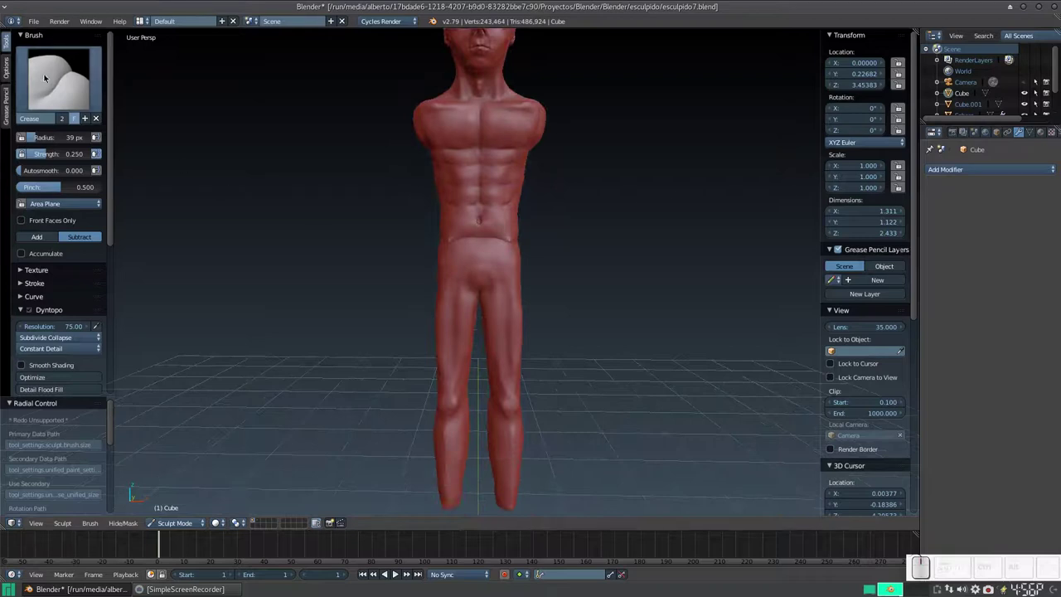
key("3")
key("f")
left_click(472, 316)
left_click(467, 292)
left_click(471, 292)
left_click(460, 346)
Build up thigh muscle grooves on the legs with Clay Strips dabs
right_click(463, 312)
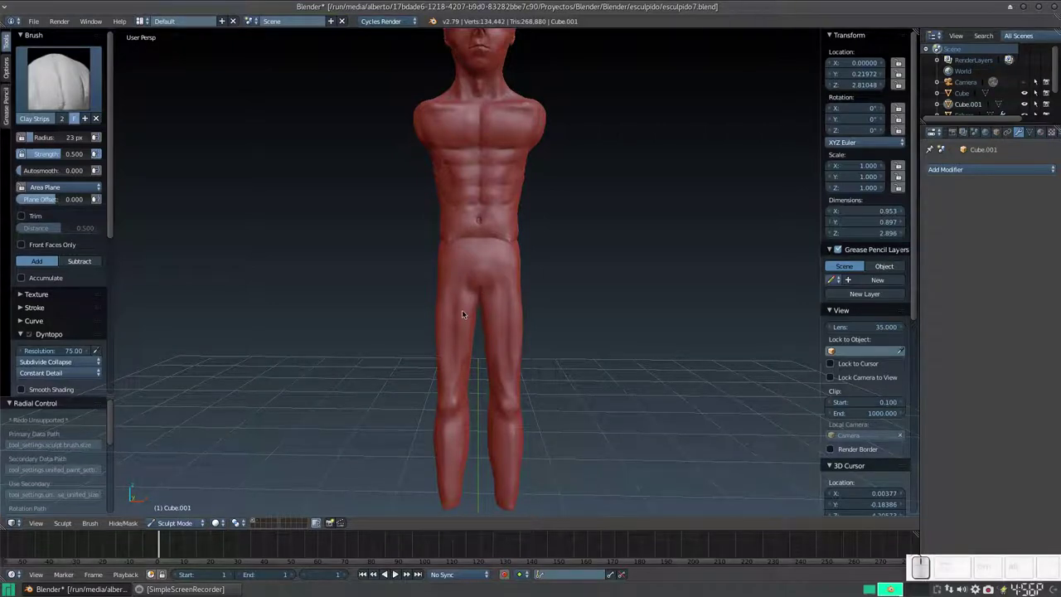
right_click(466, 312)
middle_click(455, 303)
left_click(467, 291)
left_click(468, 289)
left_click(448, 288)
left_click(445, 289)
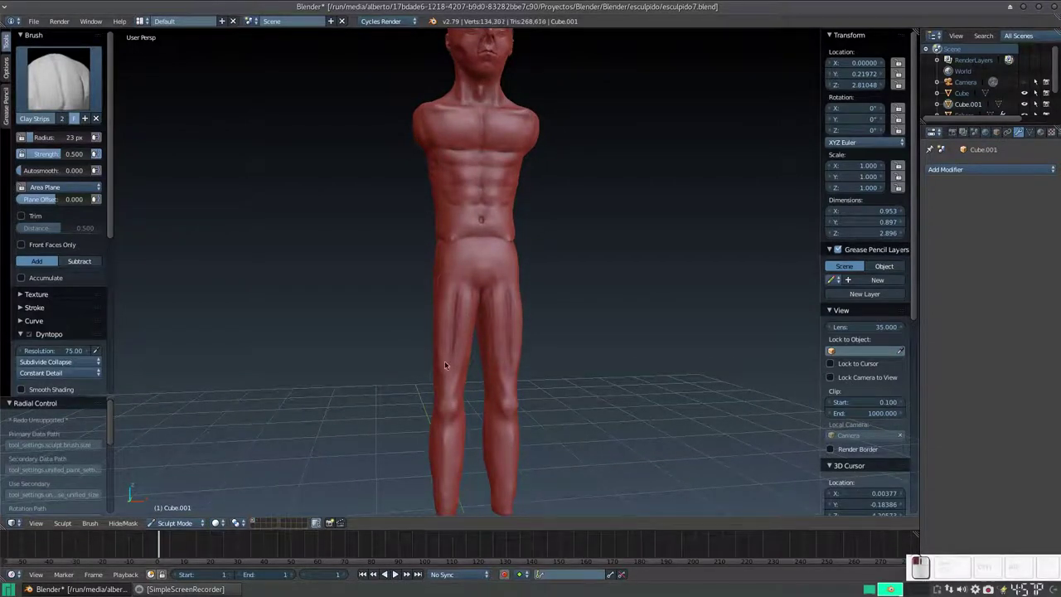
left_click(472, 306)
left_click(467, 317)
left_click(469, 294)
left_click(468, 315)
left_click(463, 314)
left_click(444, 302)
Soften the thigh muscle strokes with the Smooth brush
middle_click(448, 284)
key("s")
left_click(449, 266)
left_click(455, 284)
left_click(427, 267)
left_click(429, 272)
left_click(429, 275)
left_click(447, 266)
left_click(451, 307)
left_click(458, 271)
left_click(425, 311)
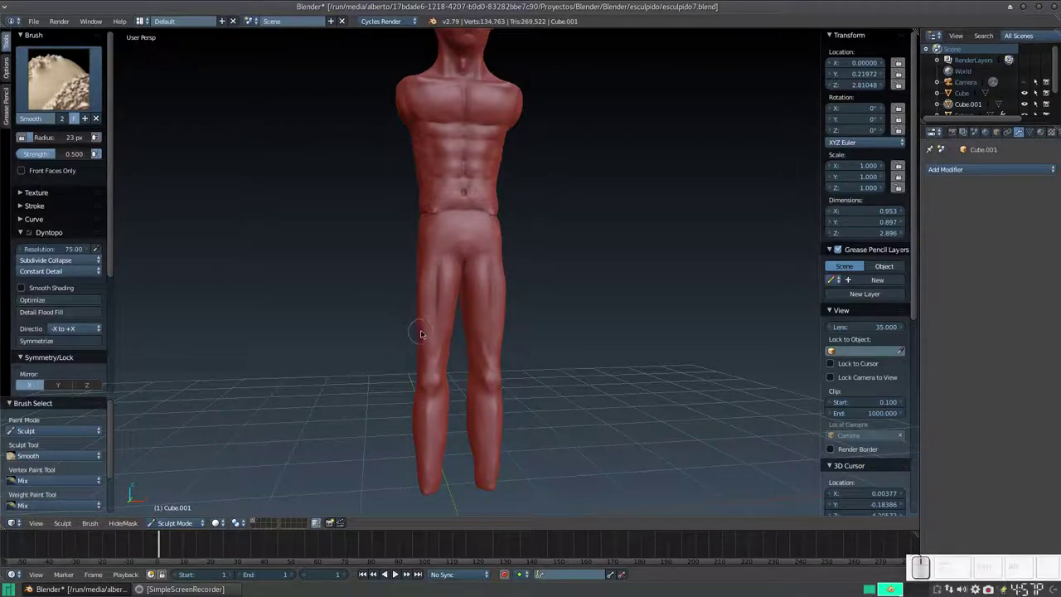
Smooth the lower front of the thighs into softer forms
key("3")
left_click(445, 319)
left_click(446, 325)
left_click(425, 322)
left_click(427, 307)
left_click(444, 335)
key("s")
left_click(447, 317)
left_click(425, 296)
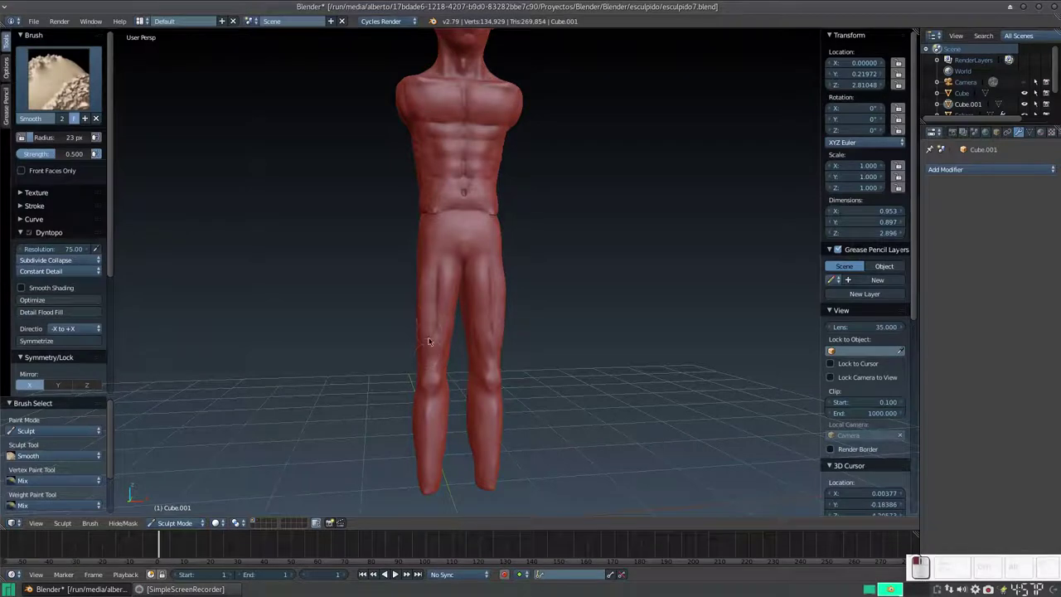
Crease the muscle lines on the backs of the thighs
middle_click(470, 281)
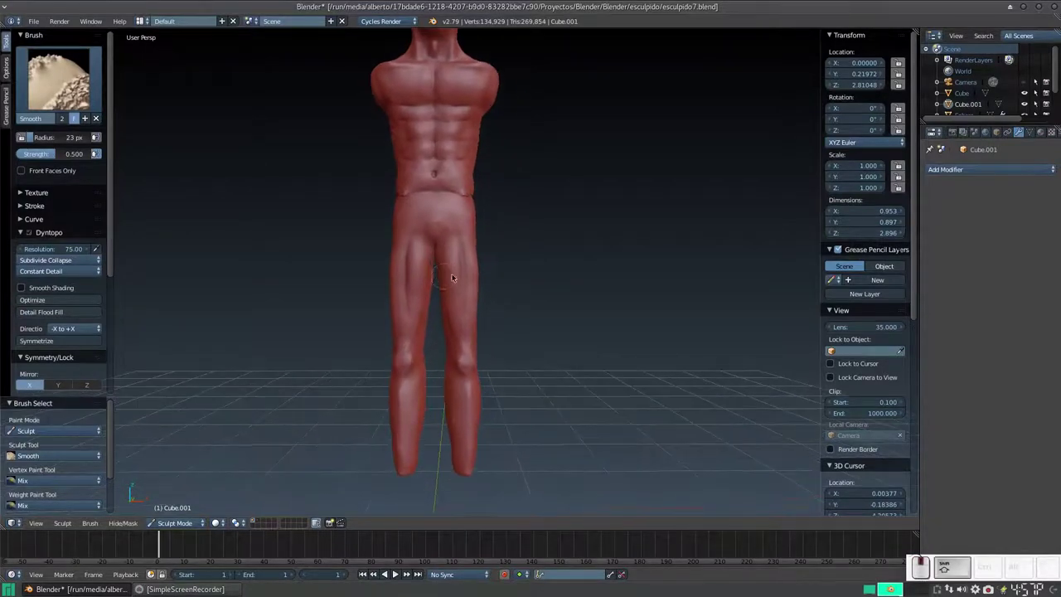
middle_click(487, 301)
middle_click(500, 303)
middle_click(548, 246)
middle_click(539, 249)
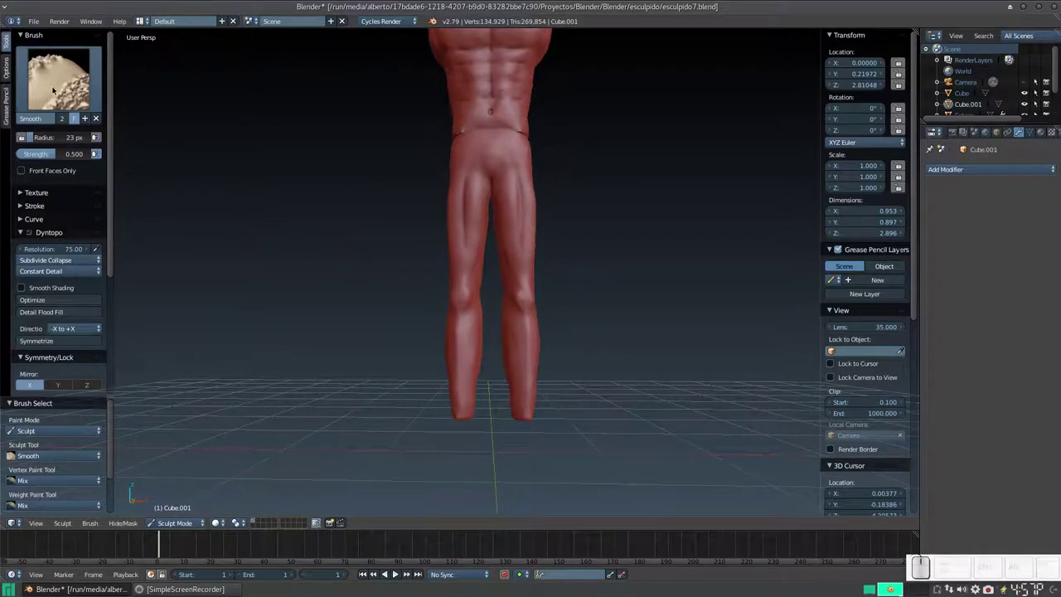
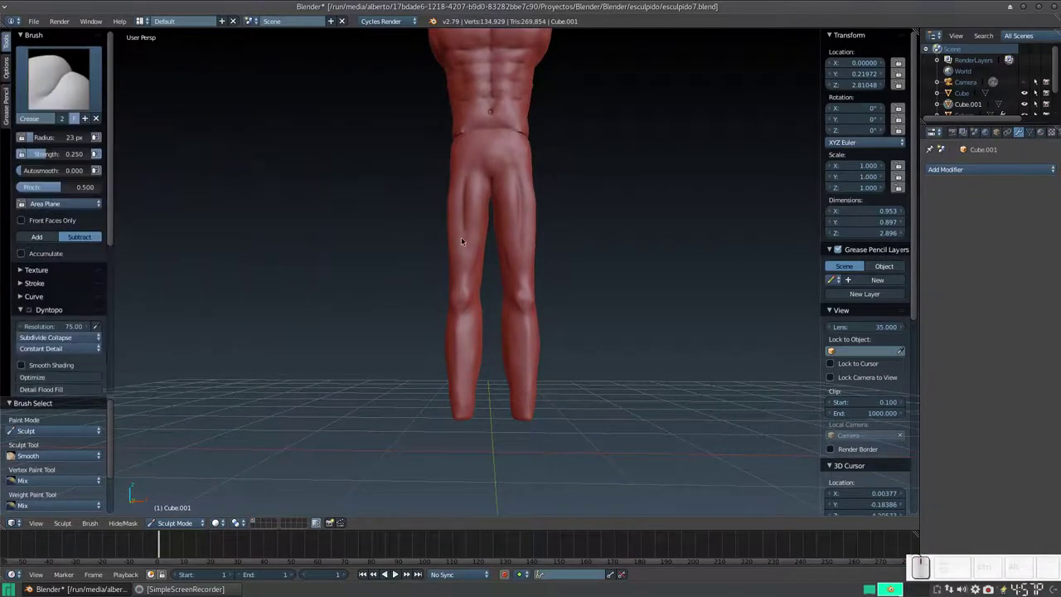
left_click(466, 242)
left_click(466, 248)
left_click(467, 252)
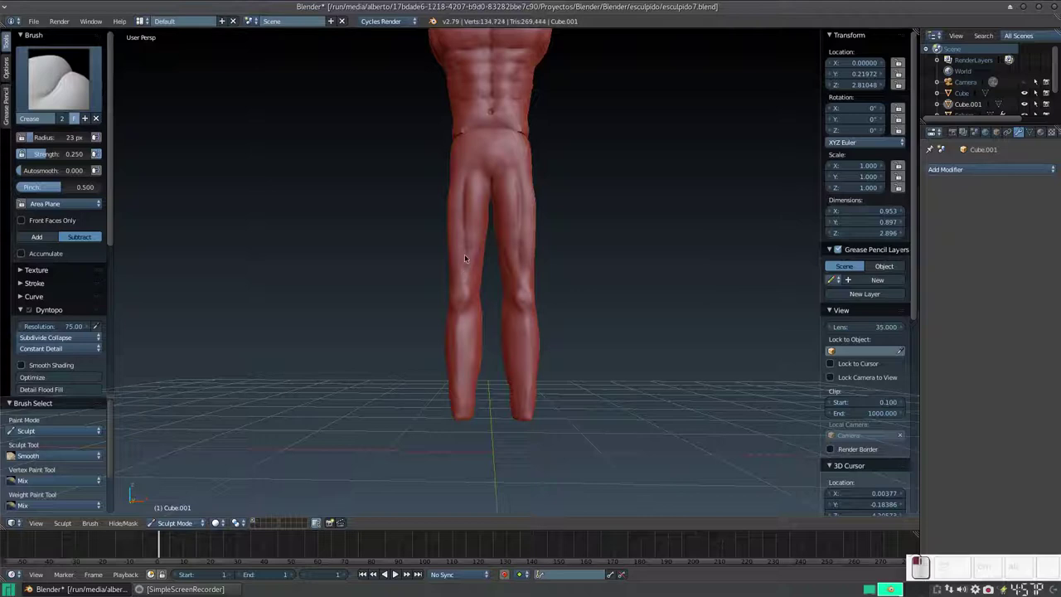
Build up muscle on the backs of the legs and add clay along the calf
middle_click(520, 213)
left_click(82, 85)
left_click(137, 147)
left_click(462, 243)
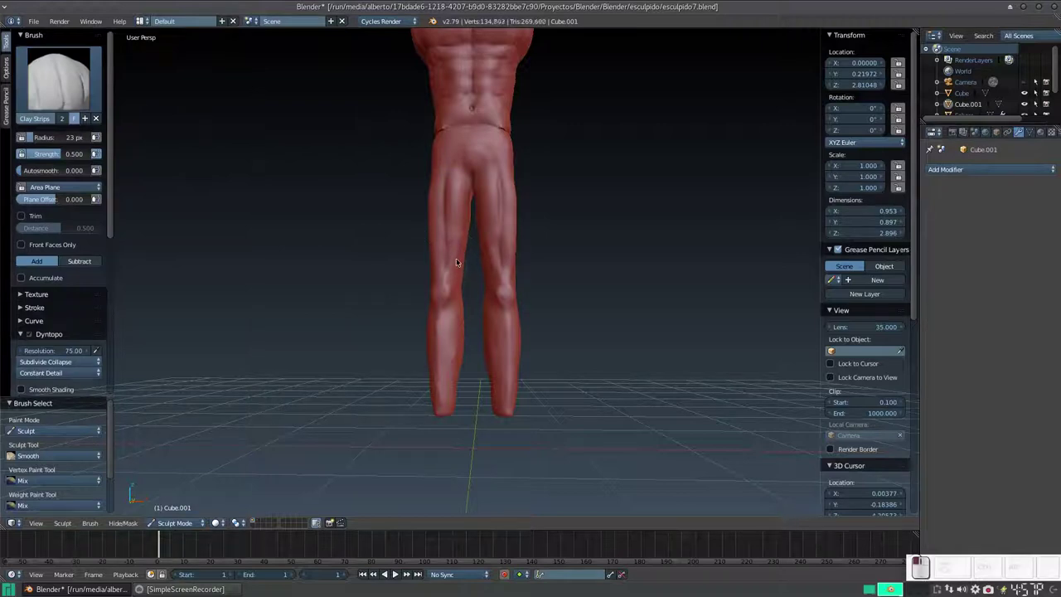
left_click_drag(441, 256, 452, 237)
middle_click(457, 241)
middle_click(507, 243)
Smooth the backs of the legs with the Smooth brush and pull back to view the whole figure
key("s")
left_click_drag(459, 255, 480, 268)
middle_click(500, 260)
middle_click(511, 261)
middle_click(521, 243)
key("KP_Subtract")
left_click_drag(495, 273, 500, 217)
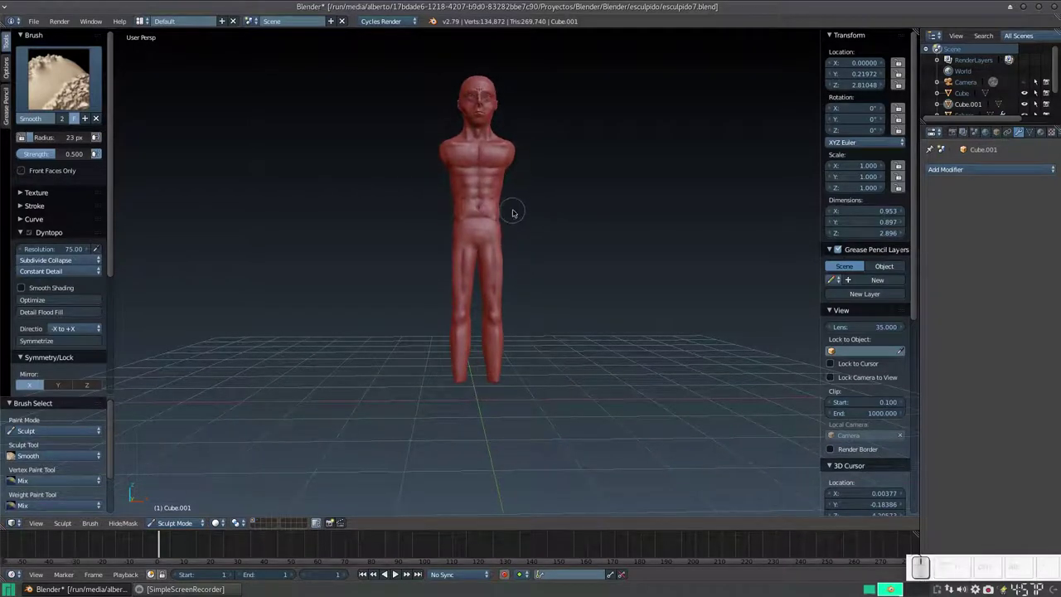
Smooth the fronts of the thighs with the Smooth brush
middle_click(514, 214)
left_click_drag(524, 213, 526, 232)
middle_click(531, 237)
key("KP_Add")
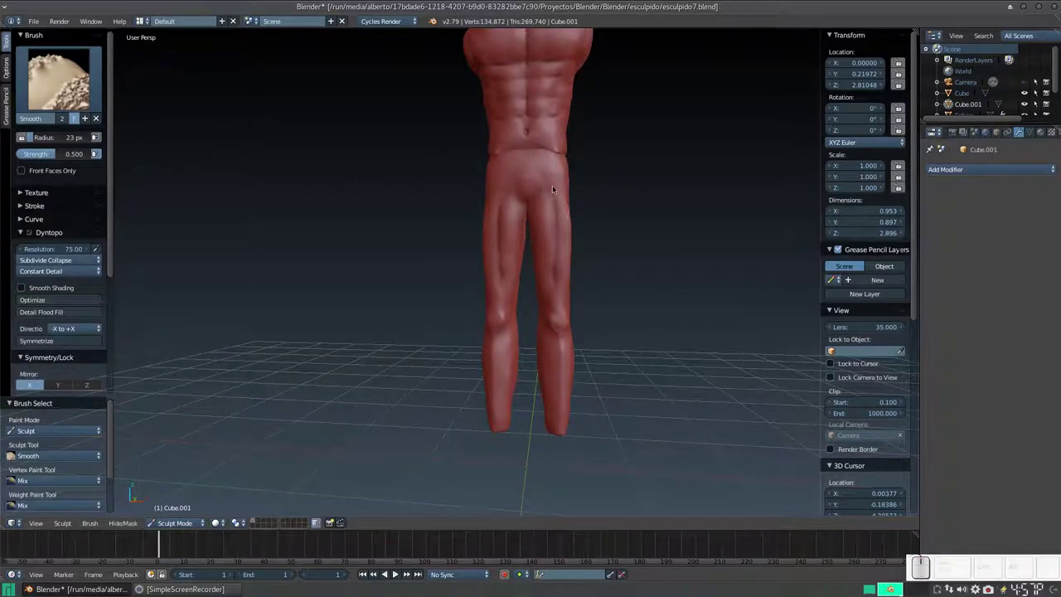
left_click(548, 183)
left_click(553, 188)
left_click(554, 242)
left_click(549, 251)
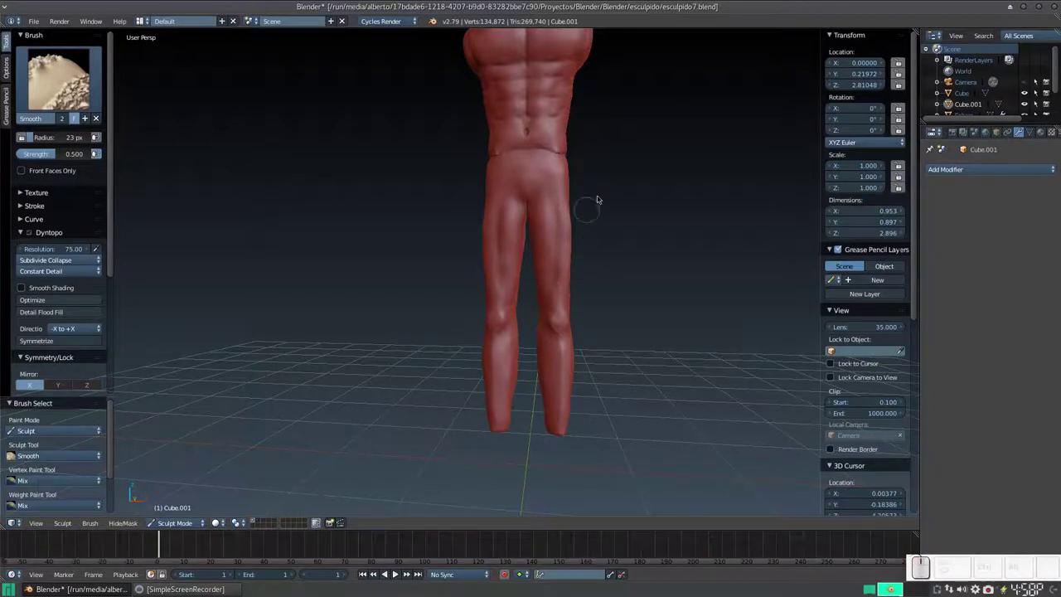
Smooth the backs of the knees
middle_click(607, 229)
middle_click(554, 227)
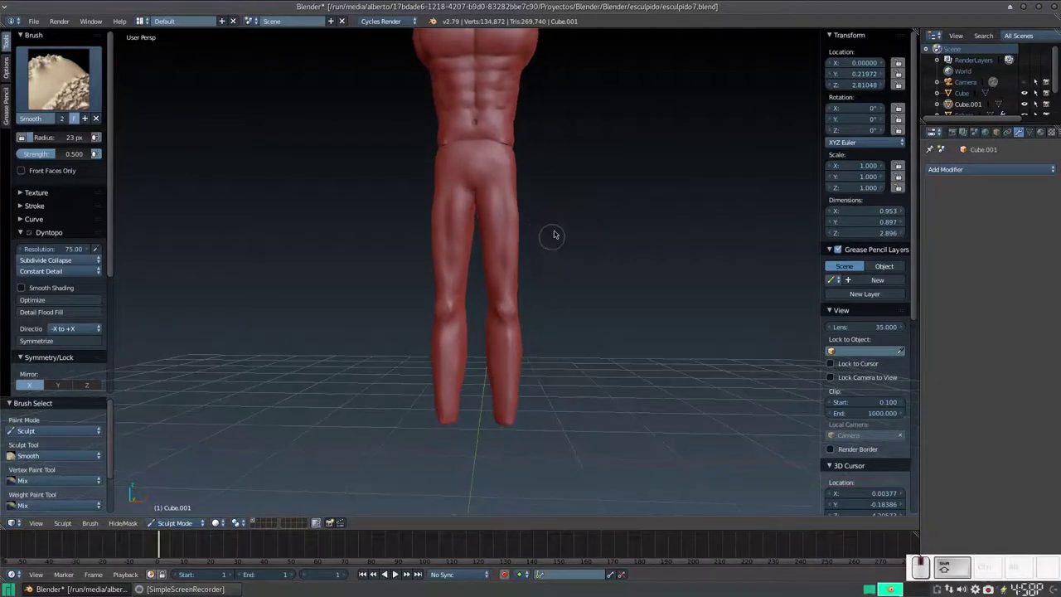
middle_click(525, 286)
middle_click(525, 290)
key("KP_Add")
left_click_drag(486, 209, 509, 299)
left_click_drag(500, 272, 502, 289)
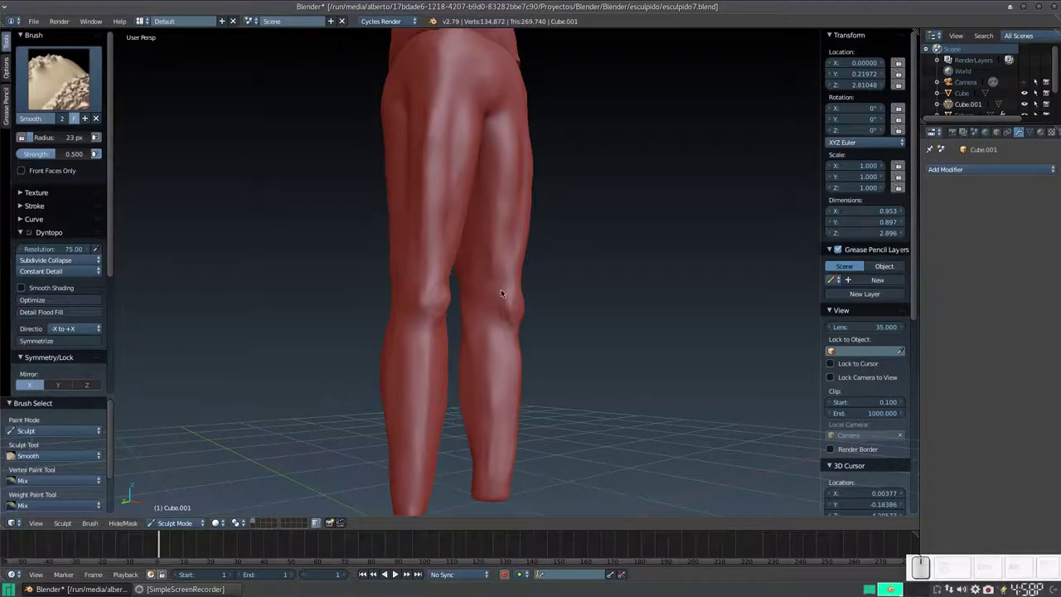
Smooth around both knees with a reduced brush radius
key("f")
left_click(505, 311)
left_click(507, 288)
middle_click(472, 294)
middle_click(444, 279)
left_click(455, 307)
middle_click(466, 318)
left_click(421, 284)
middle_click(433, 292)
left_click(413, 282)
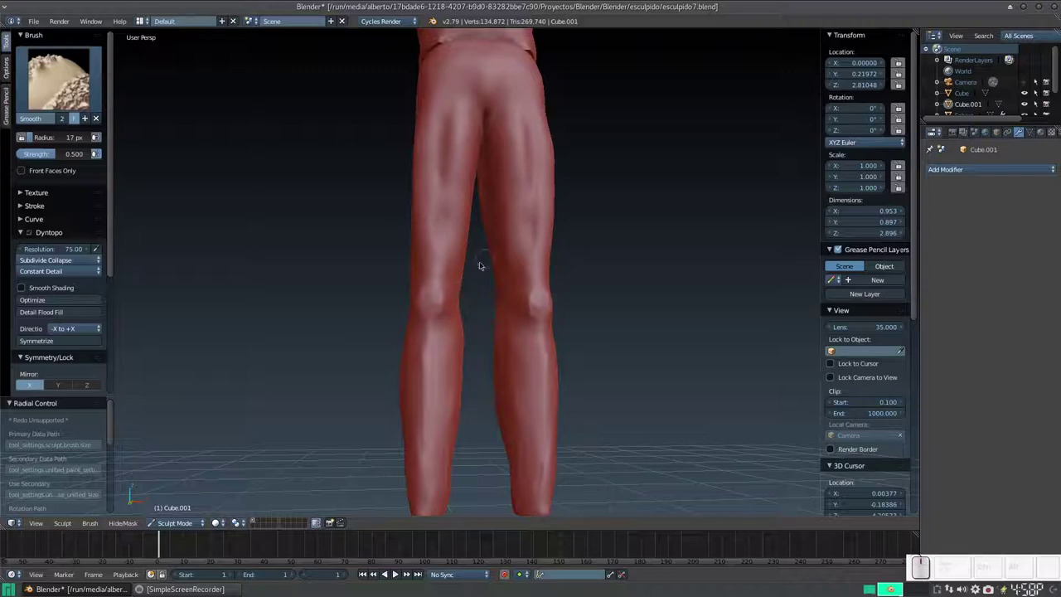
Smooth the calves and the buttocks
middle_click(470, 301)
middle_click(474, 289)
left_click(515, 152)
middle_click(510, 204)
middle_click(511, 217)
middle_click(530, 250)
middle_click(515, 248)
scroll("up", 3)
middle_click(533, 232)
middle_click(500, 219)
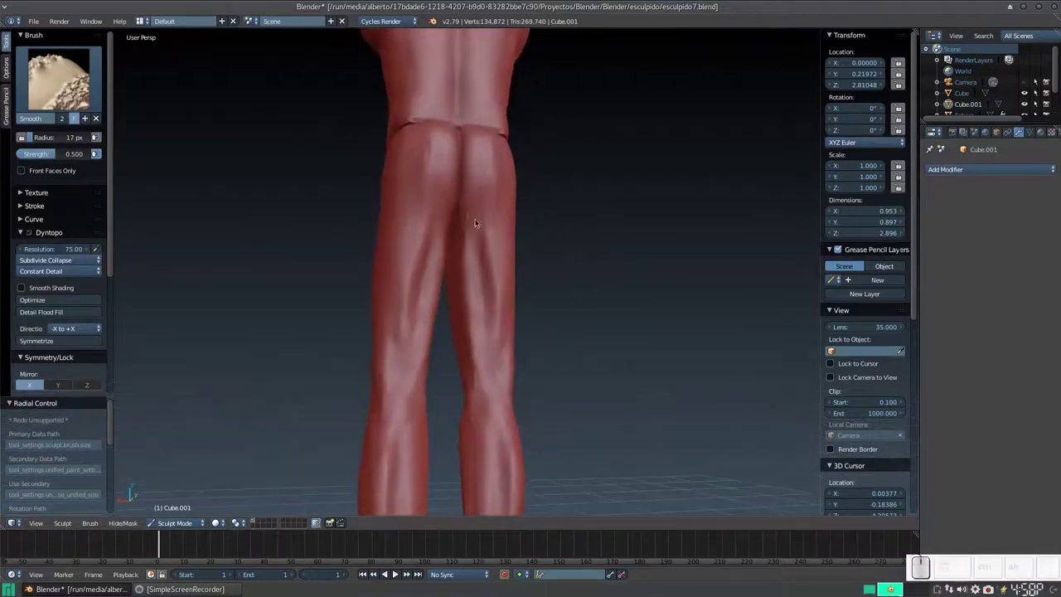
left_click(465, 213)
left_click(464, 250)
Shape the buttocks further and soften the seam at the waistline
scroll("up", 3)
middle_click(464, 277)
left_click_drag(463, 242, 458, 314)
middle_click(458, 315)
middle_click(426, 259)
left_click(410, 190)
left_click_drag(418, 254, 471, 216)
middle_click(484, 255)
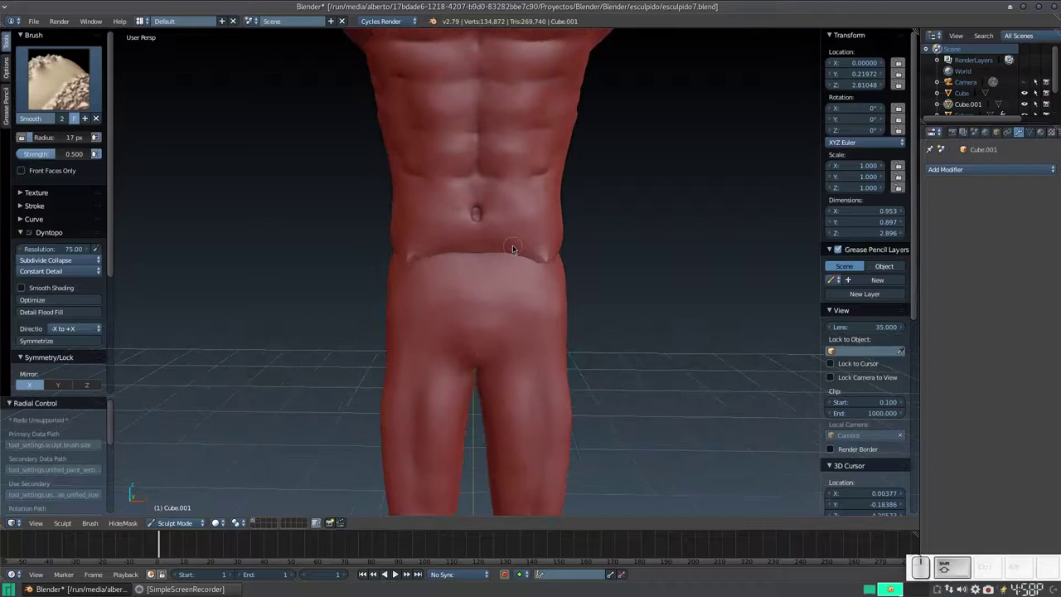
key("KP_Subtract")
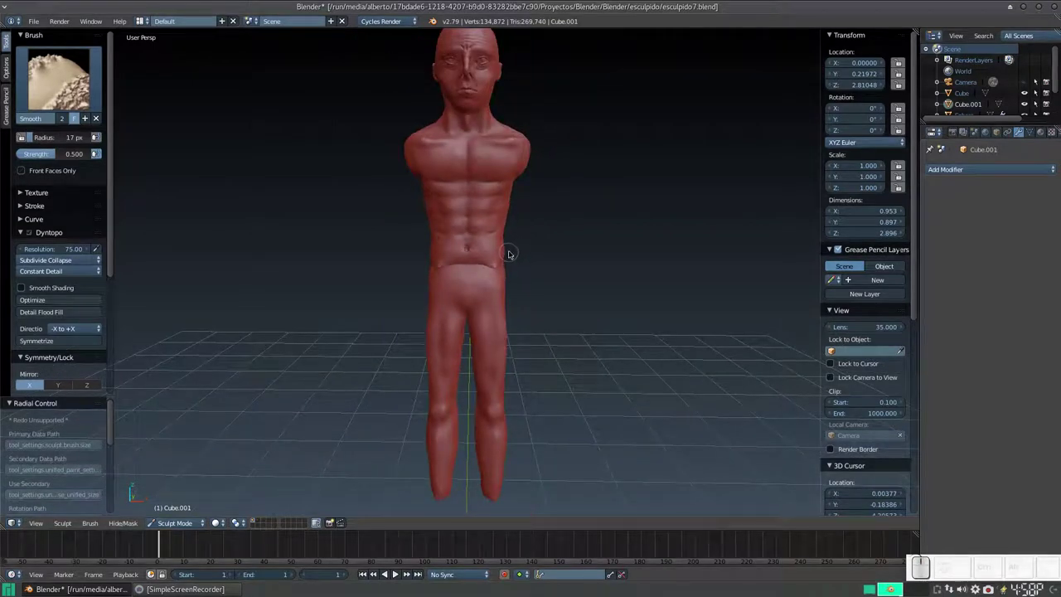
scroll("down", 3)
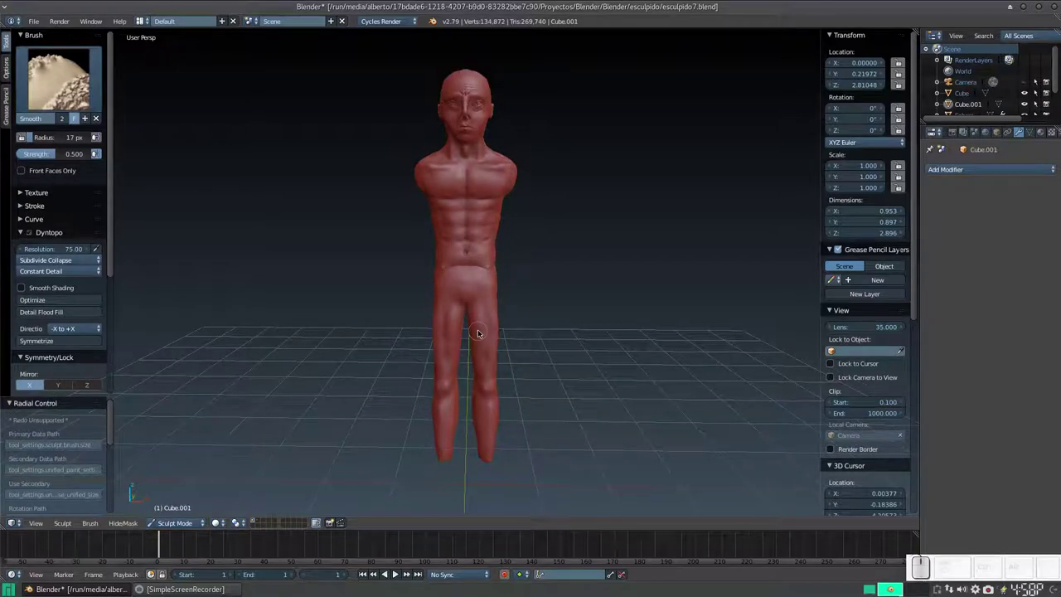